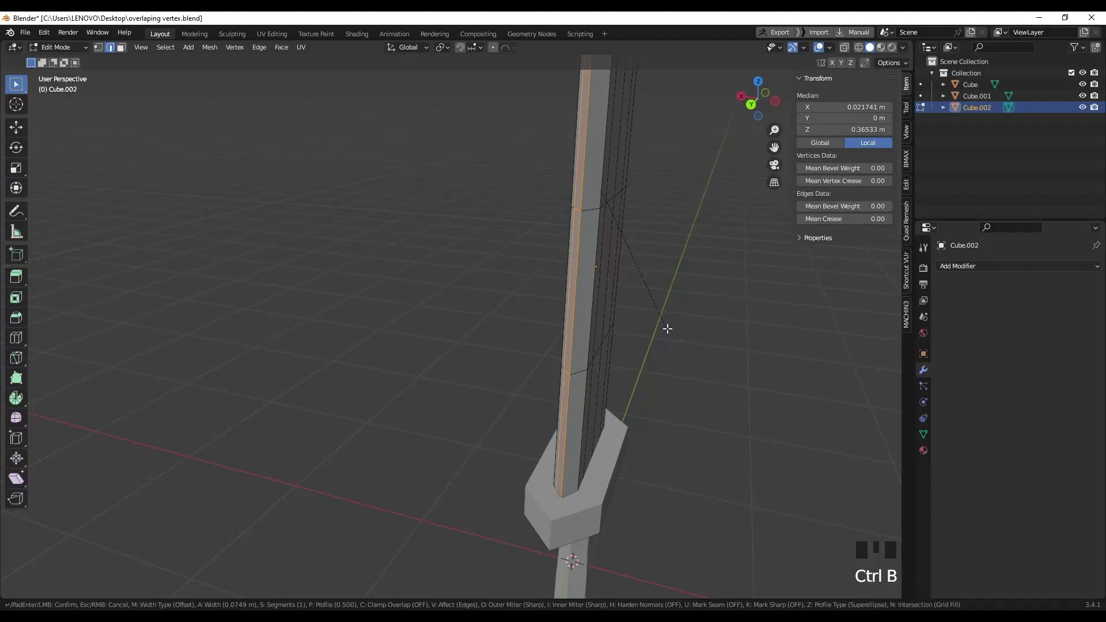
Flip the pistol faces' normals outward with Alt+N in the first preview clip.
{"action": "scroll", "scroll_direction": "down", "scroll_amount": 3}
{"action": "middle_click", "coordinate": [603, 306]}
{"action": "key", "text": "alt+n"}
{"action": "left_click_drag", "start_coordinate": [214, 49], "coordinate": [583, 311]}
{"action": "middle_click", "coordinate": [583, 311]}
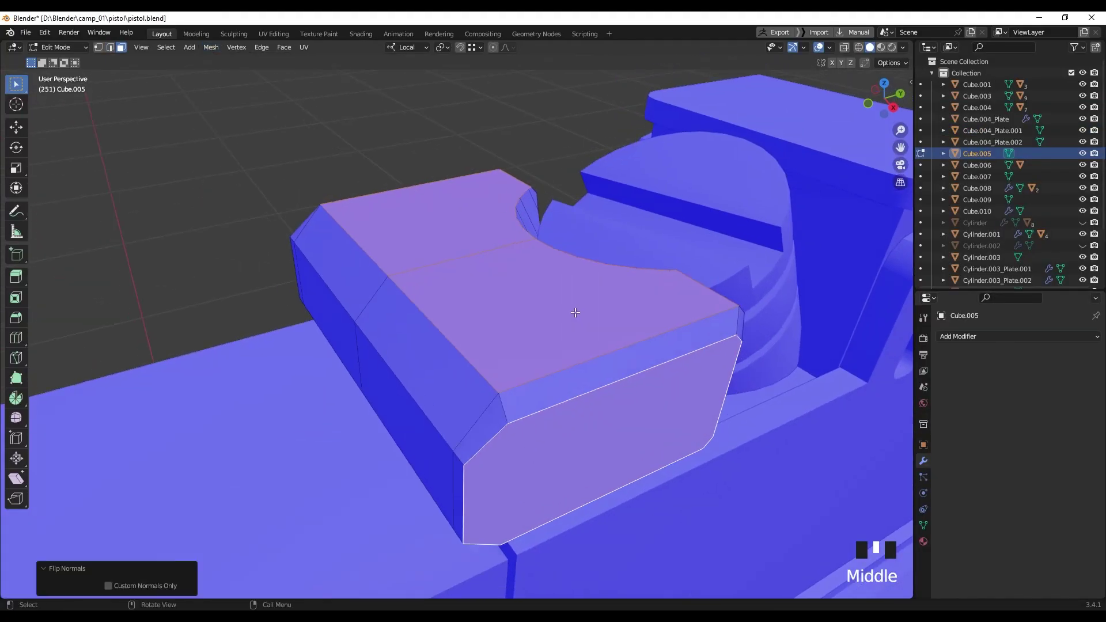
Bevel the selected pistol edges with Ctrl+B in the preview clip.
{"action": "left_click", "coordinate": [491, 261]}
{"action": "key", "text": "ctrl+b"}
{"action": "left_click_drag", "start_coordinate": [510, 262], "coordinate": [424, 291]}
{"action": "left_click", "coordinate": [424, 291]}
{"action": "left_click", "coordinate": [402, 288]}
{"action": "key", "text": "ctrl+b"}
{"action": "left_click_drag", "start_coordinate": [411, 282], "coordinate": [423, 278]}
{"action": "left_click_drag", "start_coordinate": [496, 303], "coordinate": [520, 327]}
Scale the tapered mesh's bottom vertices, limited to the vertical axis.
{"action": "key", "text": "shift+r"}
{"action": "key", "text": "shift+r"}
{"action": "key", "text": "shift+r"}
{"action": "key", "text": "shift+r"}
{"action": "key", "text": "shift+r"}
{"action": "key", "text": "shift+r"}
{"action": "key", "text": "shift+r"}
{"action": "key", "text": "shift+r"}
{"action": "key", "text": "shift+r"}
{"action": "key", "text": "shift+r"}
{"action": "left_click_drag", "start_coordinate": [481, 336], "coordinate": [528, 341]}
{"action": "key", "text": "s"}
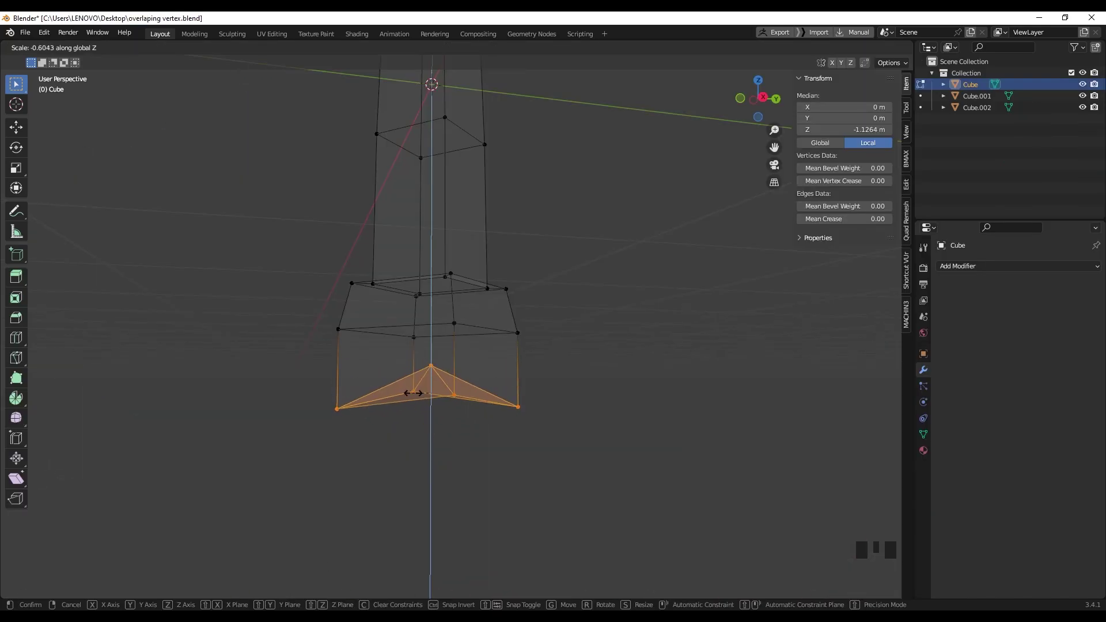
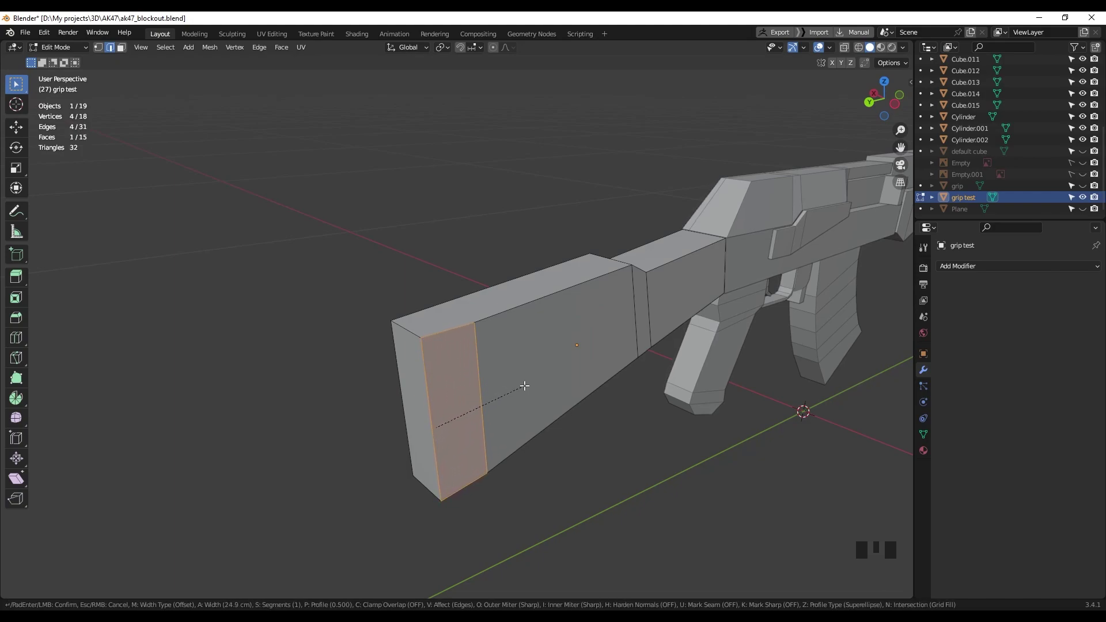
Undo the wide bevel and re-bevel the stock's rear edge at about 11.7 cm width.
{"action": "left_click_drag", "start_coordinate": [492, 367], "coordinate": [520, 323]}
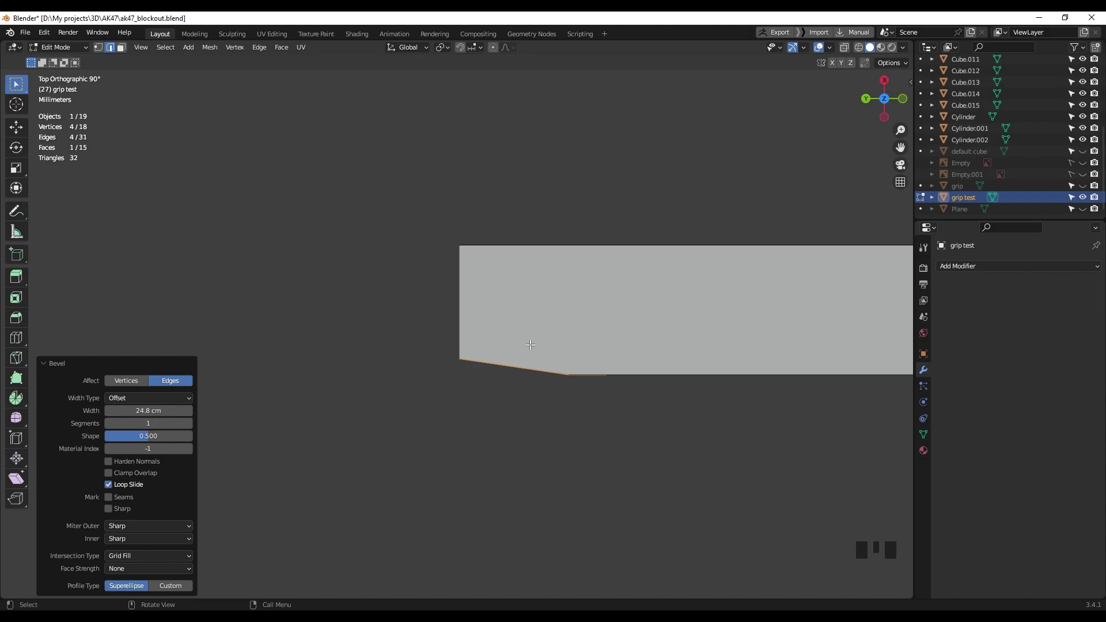
{"action": "scroll", "scroll_direction": "down", "scroll_amount": 3}
{"action": "left_click_drag", "start_coordinate": [510, 357], "coordinate": [456, 235]}
{"action": "left_click", "coordinate": [457, 235]}
{"action": "key", "text": "ctrl+b"}
{"action": "left_click_drag", "start_coordinate": [510, 263], "coordinate": [424, 288]}
{"action": "left_click", "coordinate": [424, 288]}
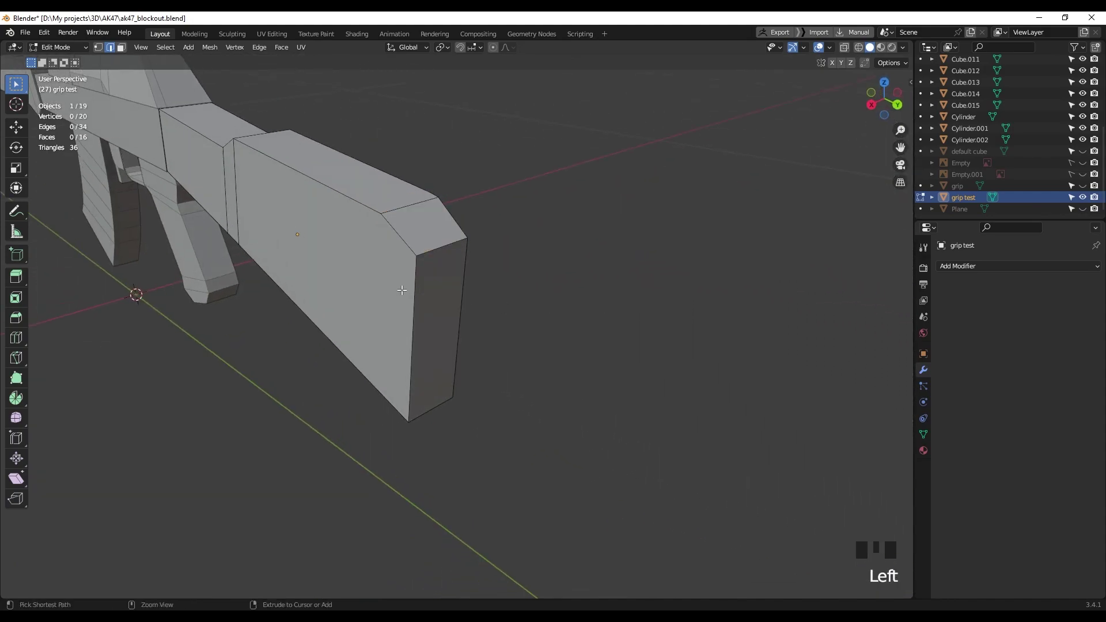
{"action": "left_click", "coordinate": [402, 288]}
{"action": "key", "text": "ctrl+b"}
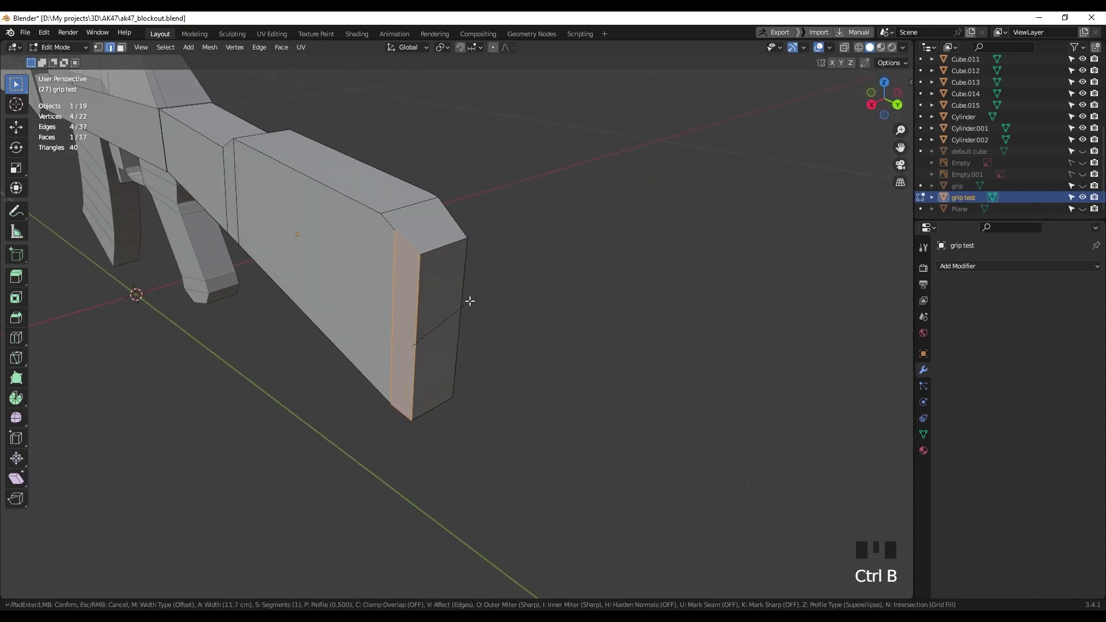
{"action": "left_click_drag", "start_coordinate": [443, 295], "coordinate": [461, 401]}
{"action": "left_click_drag", "start_coordinate": [463, 397], "coordinate": [486, 344]}
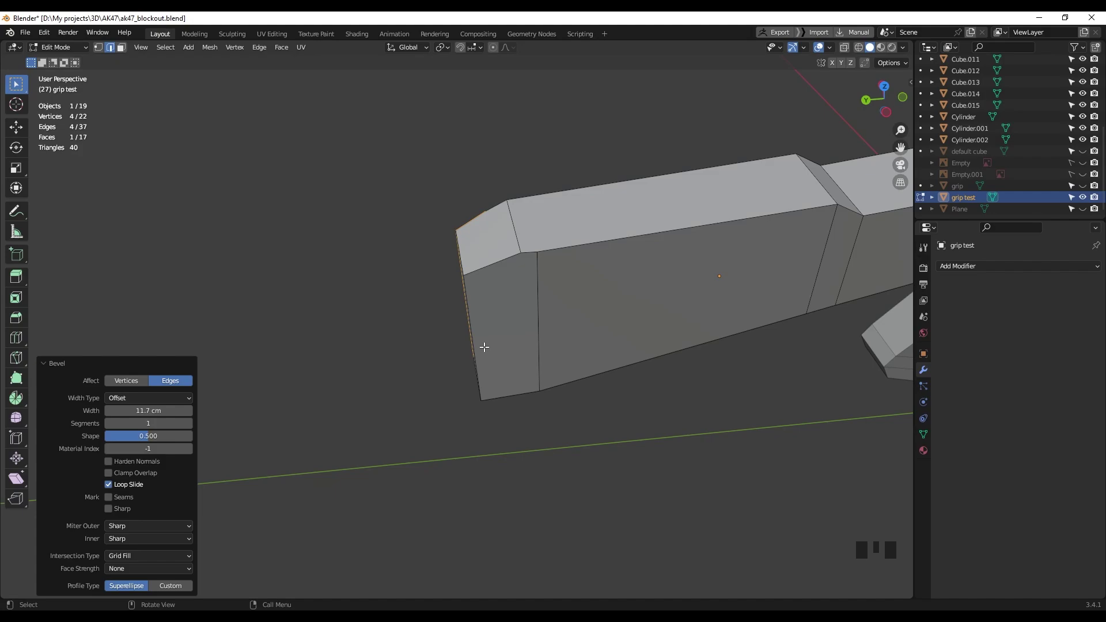
Select the default cube's top edge in edit mode and start a bevel on it.
{"action": "left_click", "coordinate": [1072, 159]}
{"action": "scroll", "scroll_direction": "down", "scroll_amount": 3}
{"action": "left_click_drag", "start_coordinate": [317, 256], "coordinate": [432, 260]}
{"action": "left_click", "coordinate": [431, 260]}
{"action": "key", "text": "Tab"}
{"action": "left_click", "coordinate": [370, 231]}
{"action": "left_click_drag", "start_coordinate": [413, 285], "coordinate": [423, 279]}
{"action": "key", "text": "ctrl+b"}
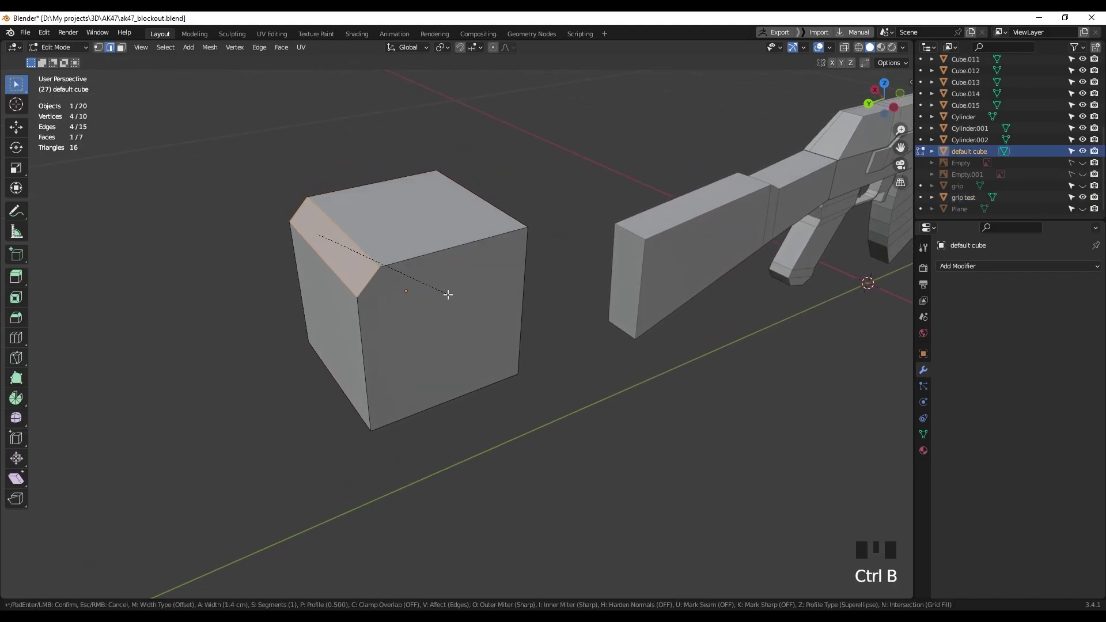
Undo the cube bevel and return to Object Mode on the rifle blockout.
{"action": "left_click_drag", "start_coordinate": [434, 298], "coordinate": [479, 257]}
{"action": "scroll", "scroll_direction": "up", "scroll_amount": 3}
{"action": "scroll", "scroll_direction": "down", "scroll_amount": 3}
{"action": "left_click_drag", "start_coordinate": [498, 274], "coordinate": [507, 300]}
{"action": "key", "text": "ctrl+z"}
{"action": "left_click_drag", "start_coordinate": [531, 309], "coordinate": [767, 340]}
{"action": "scroll", "scroll_direction": "down", "scroll_amount": 3}
{"action": "left_click_drag", "start_coordinate": [749, 332], "coordinate": [445, 311]}
{"action": "key", "text": "Tab"}
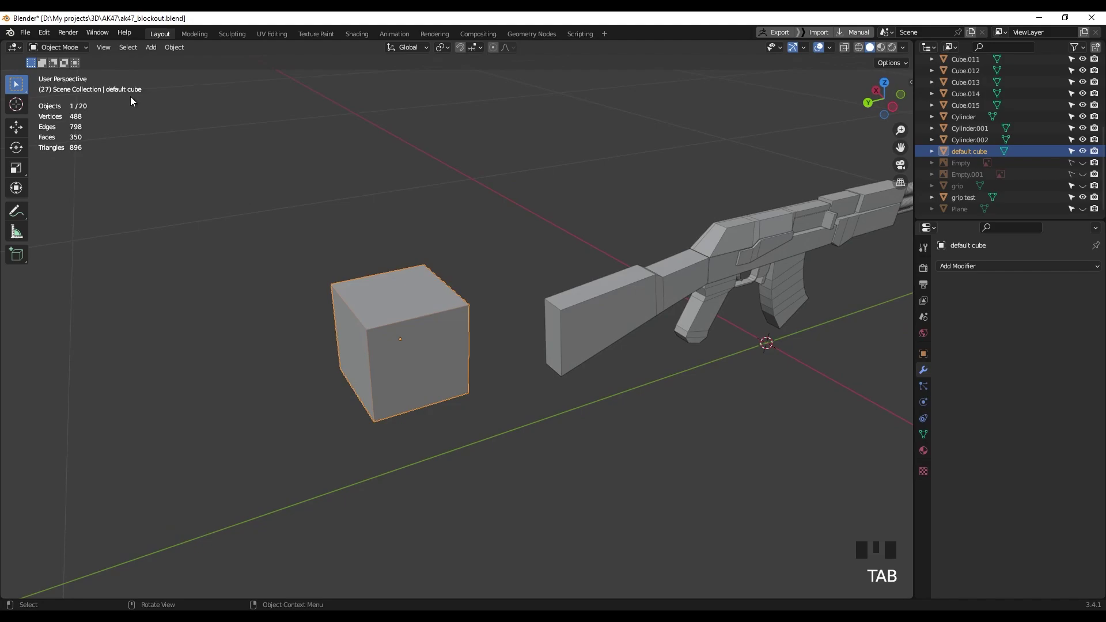
Show the sidebar Item transforms and select the stock, revealing its tiny negative scale versus the cube's 1.
{"action": "left_click", "coordinate": [481, 243]}
{"action": "left_click", "coordinate": [410, 286]}
{"action": "scroll", "scroll_direction": "up", "scroll_amount": 3}
{"action": "left_click_drag", "start_coordinate": [469, 316], "coordinate": [471, 311]}
{"action": "key", "text": "n"}
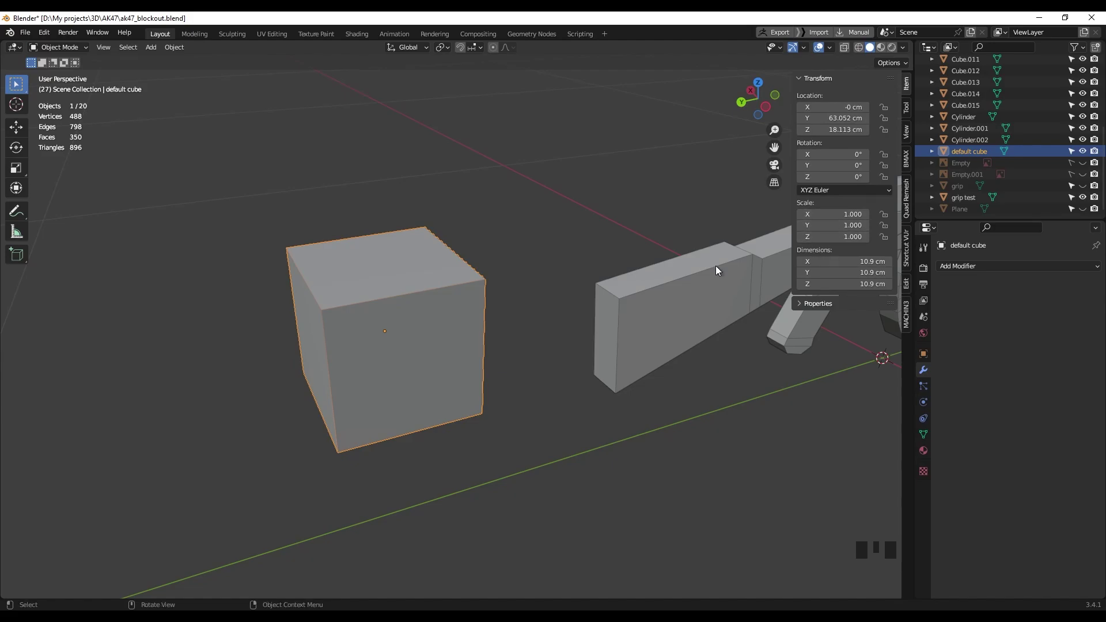
{"action": "left_click", "coordinate": [711, 275]}
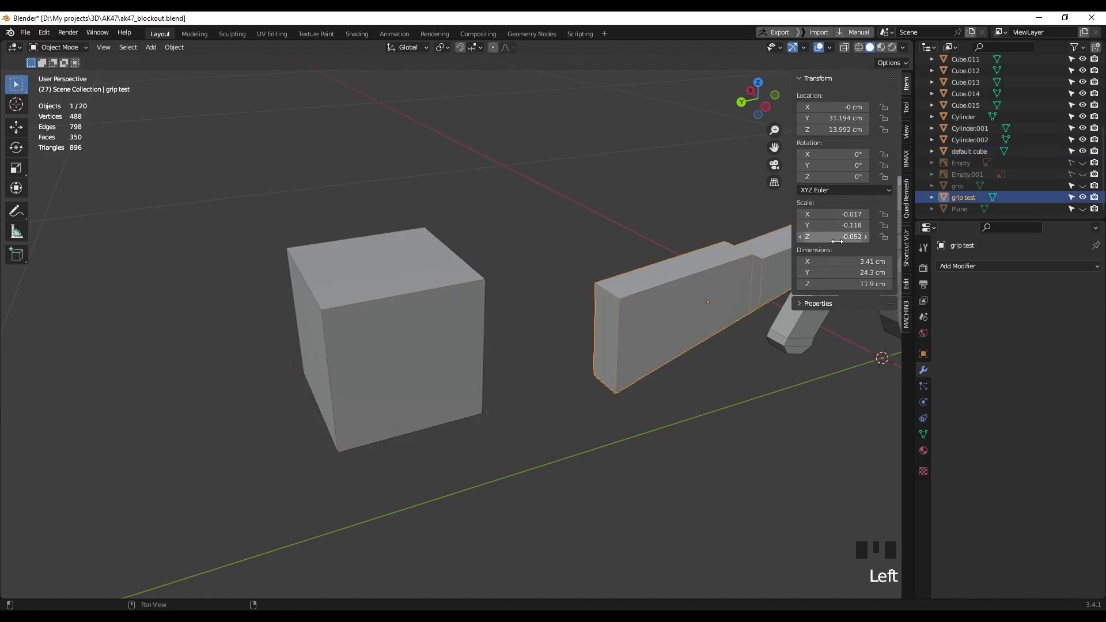
{"action": "middle_click", "coordinate": [649, 268]}
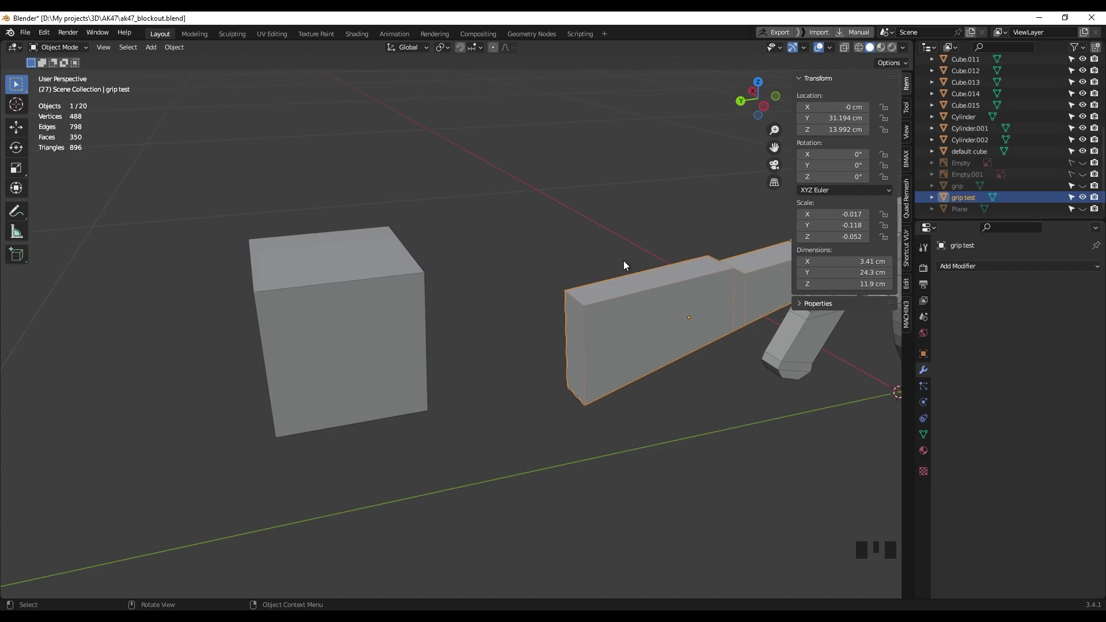
{"action": "left_click_drag", "start_coordinate": [432, 235], "coordinate": [421, 232]}
{"action": "left_click", "coordinate": [421, 233]}
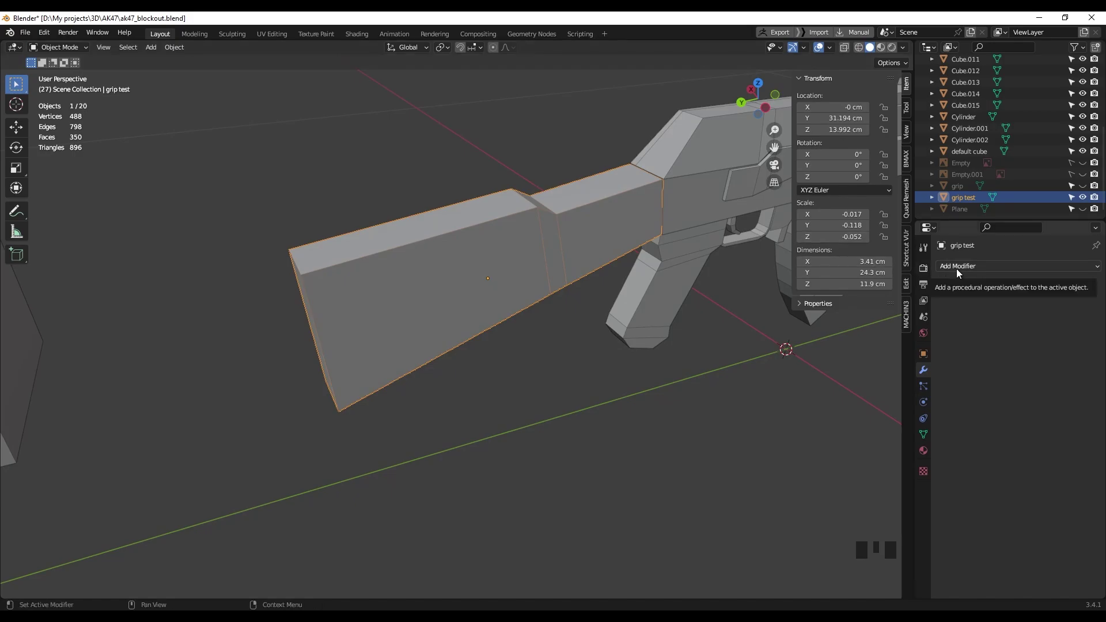
Add a Solidify modifier to the rifle stock and drag its Thickness, viewing it from the side.
{"action": "left_click_drag", "start_coordinate": [962, 271], "coordinate": [887, 312]}
{"action": "left_click_drag", "start_coordinate": [381, 271], "coordinate": [335, 293]}
{"action": "scroll", "scroll_direction": "up", "scroll_amount": 3}
{"action": "left_click_drag", "start_coordinate": [381, 275], "coordinate": [450, 266]}
{"action": "left_click_drag", "start_coordinate": [449, 267], "coordinate": [448, 278]}
{"action": "scroll", "scroll_direction": "down", "scroll_amount": 3}
{"action": "left_click_drag", "start_coordinate": [453, 279], "coordinate": [1081, 288]}
{"action": "left_click_drag", "start_coordinate": [1081, 289], "coordinate": [585, 319]}
{"action": "left_click_drag", "start_coordinate": [585, 318], "coordinate": [372, 328]}
{"action": "key", "text": "z"}
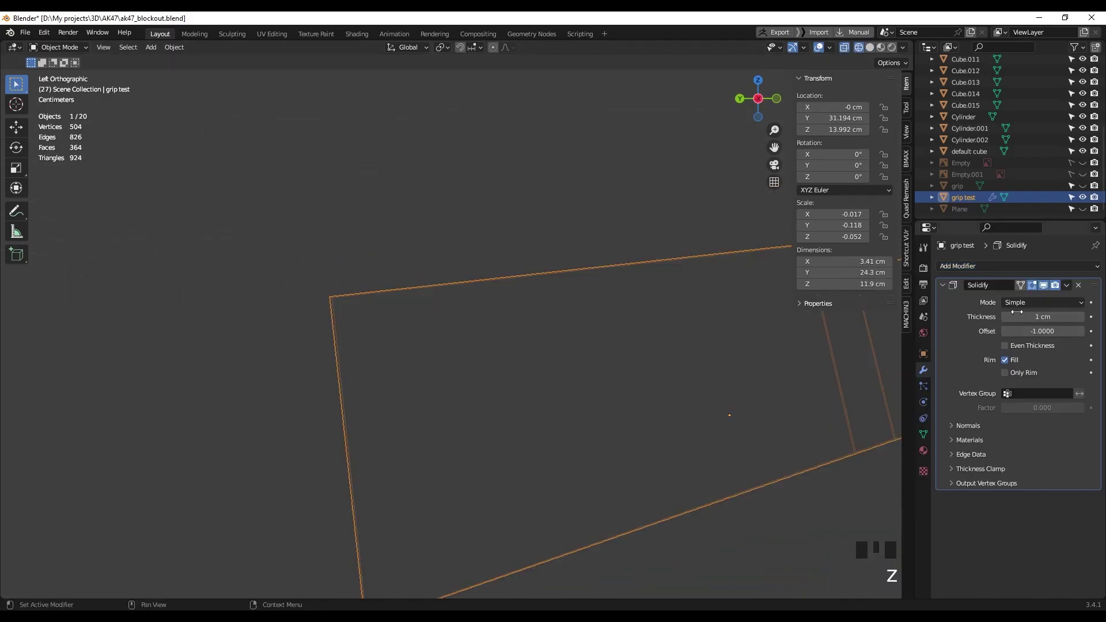
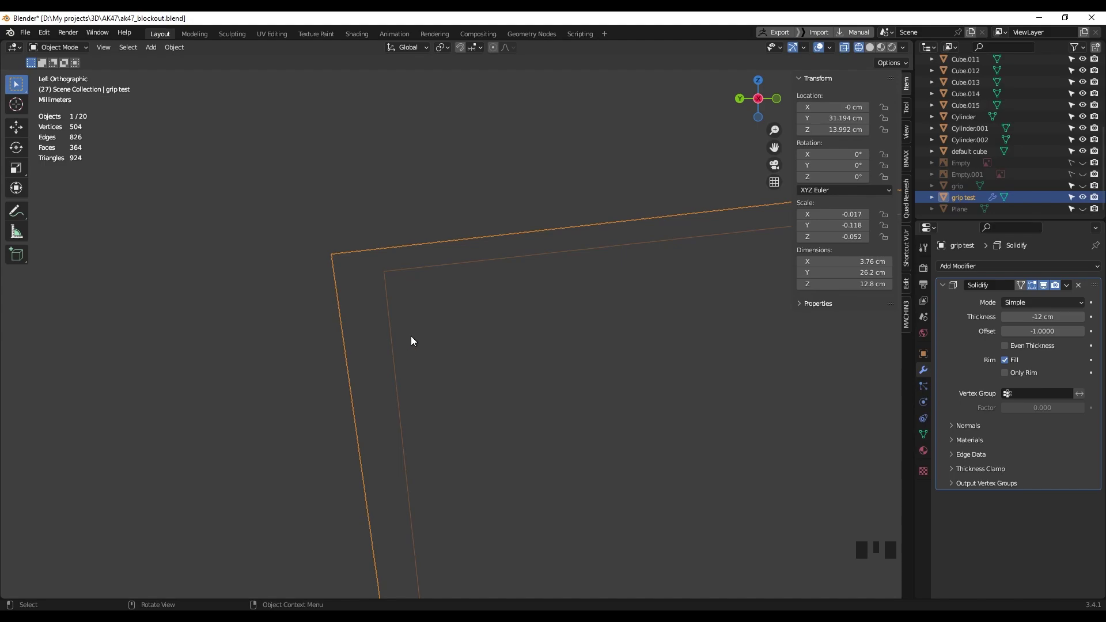
Remove the Solidify modifier and apply the stock's scale so it reads 1 on every axis.
{"action": "scroll", "scroll_direction": "down", "scroll_amount": 3}
{"action": "left_click_drag", "start_coordinate": [437, 282], "coordinate": [1080, 291]}
{"action": "left_click", "coordinate": [1080, 291]}
{"action": "scroll", "scroll_direction": "down", "scroll_amount": 3}
{"action": "left_click_drag", "start_coordinate": [540, 283], "coordinate": [464, 186]}
{"action": "left_click", "coordinate": [464, 185]}
{"action": "left_click", "coordinate": [481, 233]}
{"action": "left_click_drag", "start_coordinate": [495, 228], "coordinate": [493, 220]}
{"action": "key", "text": "ctrl+a"}
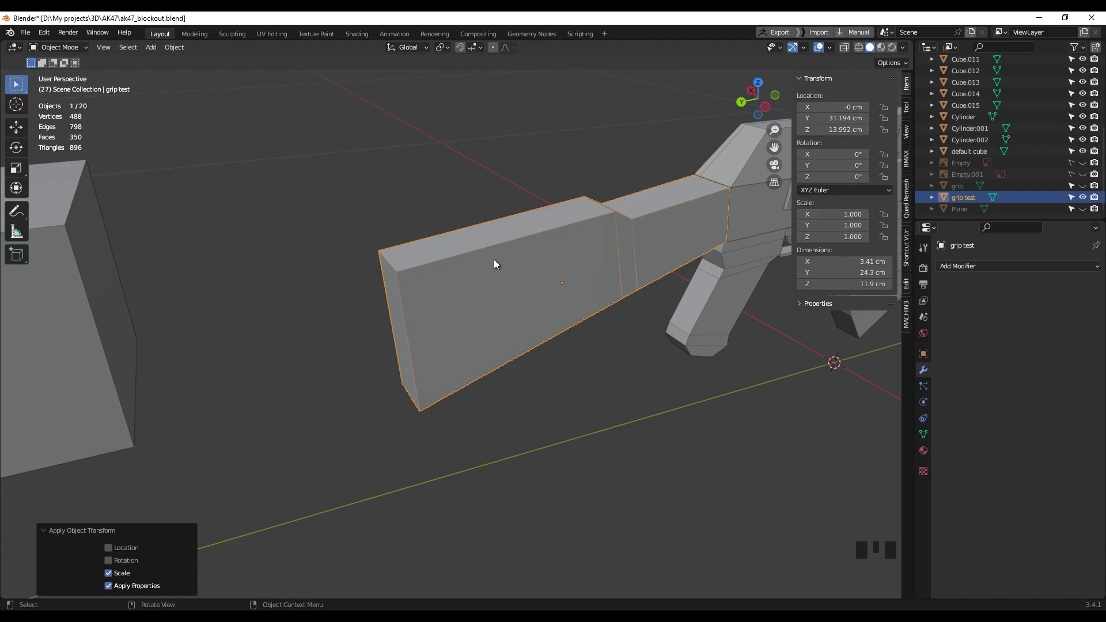
Open overlaping vertex.blend showing the three-cube low-poly sword in Object Mode.
{"action": "key", "text": "Tab"}
{"action": "left_click_drag", "start_coordinate": [474, 259], "coordinate": [387, 292]}
{"action": "scroll", "scroll_direction": "up", "scroll_amount": 3}
{"action": "left_click_drag", "start_coordinate": [411, 286], "coordinate": [471, 291]}
{"action": "key", "text": "ctrl+b"}
{"action": "left_click_drag", "start_coordinate": [520, 247], "coordinate": [494, 226]}
{"action": "scroll", "scroll_direction": "up", "scroll_amount": 3}
{"action": "left_click_drag", "start_coordinate": [521, 192], "coordinate": [871, 598]}
{"action": "left_click_drag", "start_coordinate": [171, 50], "coordinate": [326, 133]}
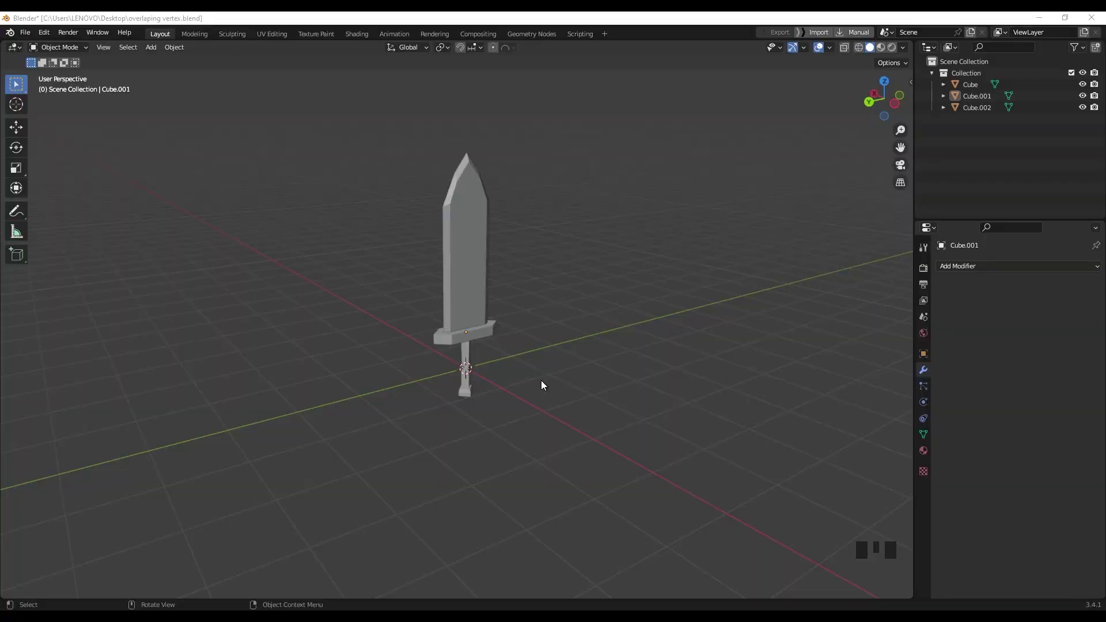
Select the crossguard Cube.001 and test a bevel on one of its edges in edit mode.
{"action": "scroll", "scroll_direction": "up", "scroll_amount": 3}
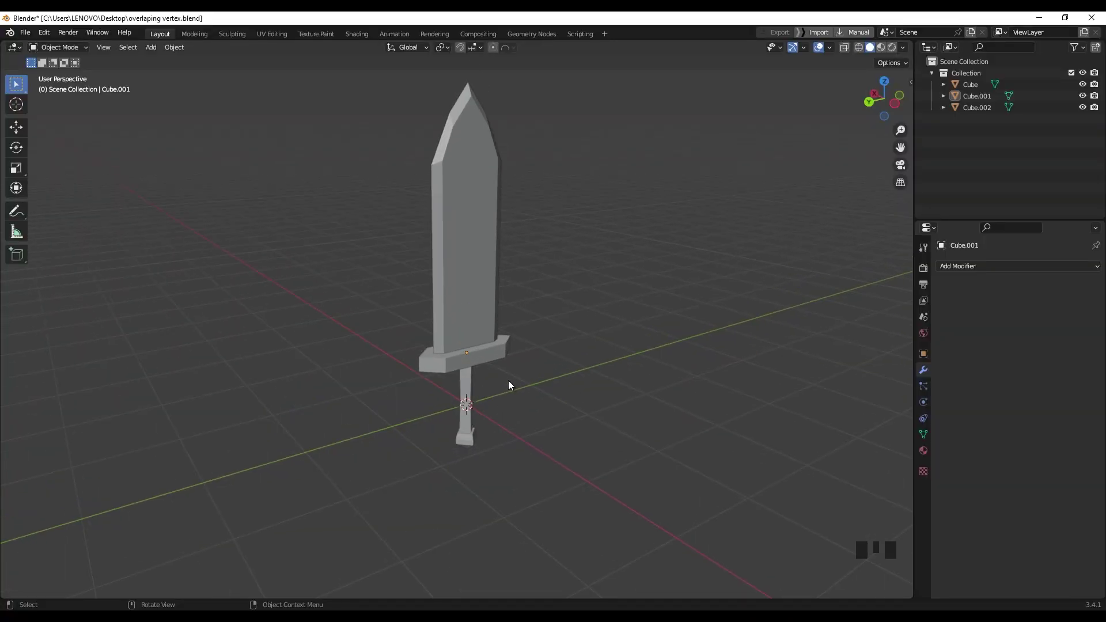
{"action": "left_click", "coordinate": [525, 382]}
{"action": "left_click", "coordinate": [447, 372]}
{"action": "scroll", "scroll_direction": "up", "scroll_amount": 3}
{"action": "left_click_drag", "start_coordinate": [477, 387], "coordinate": [536, 369]}
{"action": "key", "text": "Tab"}
{"action": "left_click_drag", "start_coordinate": [534, 370], "coordinate": [540, 374]}
{"action": "key", "text": "2"}
{"action": "left_click", "coordinate": [508, 370]}
{"action": "scroll", "scroll_direction": "up", "scroll_amount": 3}
{"action": "left_click_drag", "start_coordinate": [569, 380], "coordinate": [546, 348]}
{"action": "key", "text": "ctrl+b"}
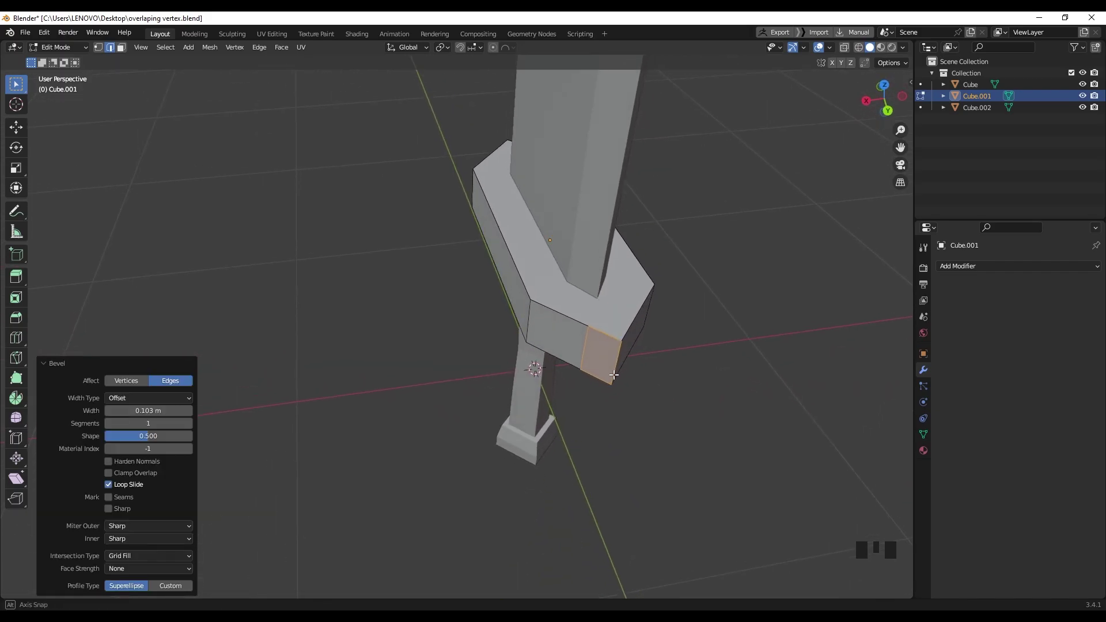
Apply the crossguard's scale with Ctrl+A so all three values read 1 in the sidebar.
{"action": "key", "text": "Tab"}
{"action": "scroll", "scroll_direction": "down", "scroll_amount": 3}
{"action": "left_click_drag", "start_coordinate": [589, 357], "coordinate": [677, 358]}
{"action": "key", "text": "ctrl+a"}
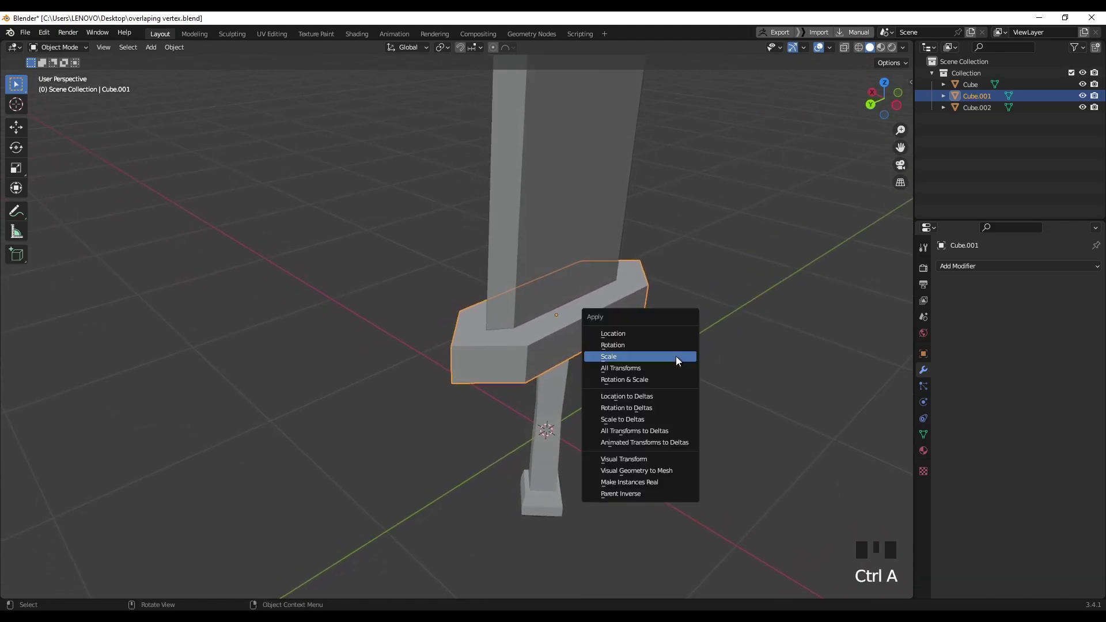
{"action": "left_click", "coordinate": [800, 319]}
{"action": "key", "text": "n"}
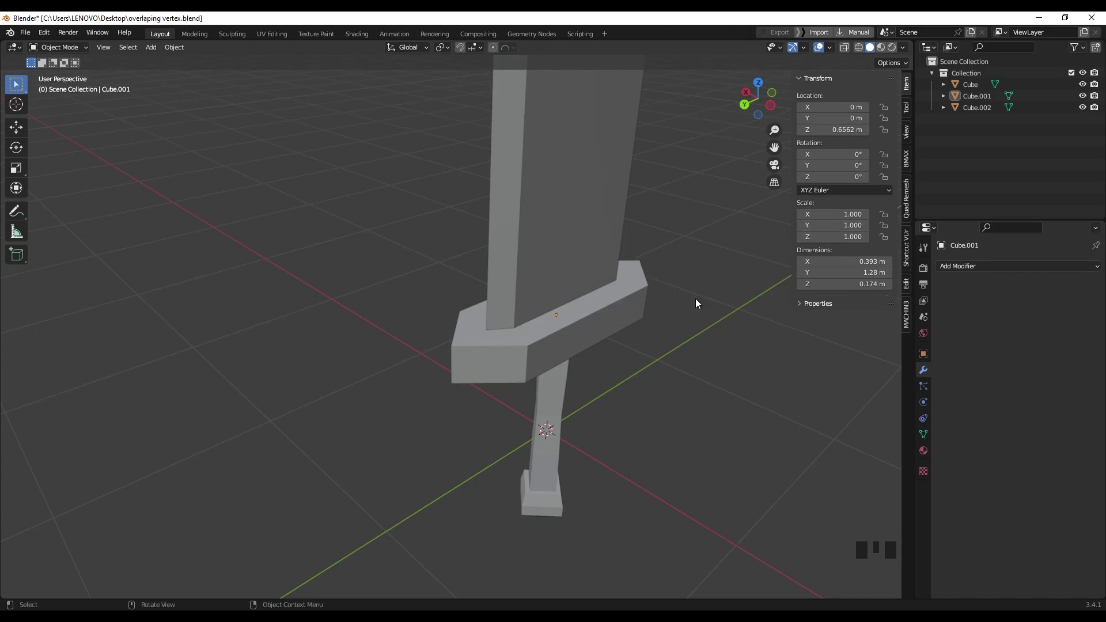
Select the sword blade Cube.002 and enter edit mode on it.
{"action": "left_click_drag", "start_coordinate": [572, 337], "coordinate": [546, 316]}
{"action": "left_click", "coordinate": [546, 317]}
{"action": "left_click", "coordinate": [532, 306]}
{"action": "scroll", "scroll_direction": "down", "scroll_amount": 3}
{"action": "left_click_drag", "start_coordinate": [565, 329], "coordinate": [565, 328]}
{"action": "key", "text": "Tab"}
Bevel an edge along the blade into a pointed faceted shape and return to Object Mode.
{"action": "left_click_drag", "start_coordinate": [522, 297], "coordinate": [528, 265]}
{"action": "scroll", "scroll_direction": "up", "scroll_amount": 3}
{"action": "middle_click", "coordinate": [537, 271]}
{"action": "left_click", "coordinate": [526, 269]}
{"action": "scroll", "scroll_direction": "down", "scroll_amount": 3}
{"action": "left_click_drag", "start_coordinate": [554, 287], "coordinate": [617, 321]}
{"action": "key", "text": "ctrl+b"}
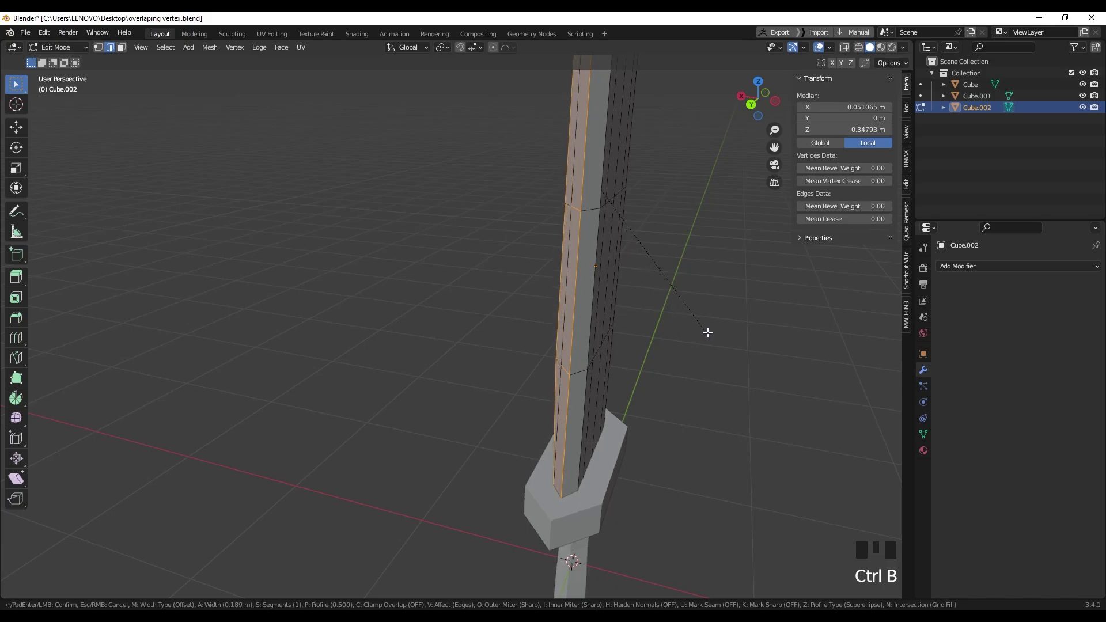
{"action": "scroll", "scroll_direction": "down", "scroll_amount": 3}
{"action": "left_click_drag", "start_coordinate": [605, 299], "coordinate": [600, 300]}
{"action": "key", "text": "Tab"}
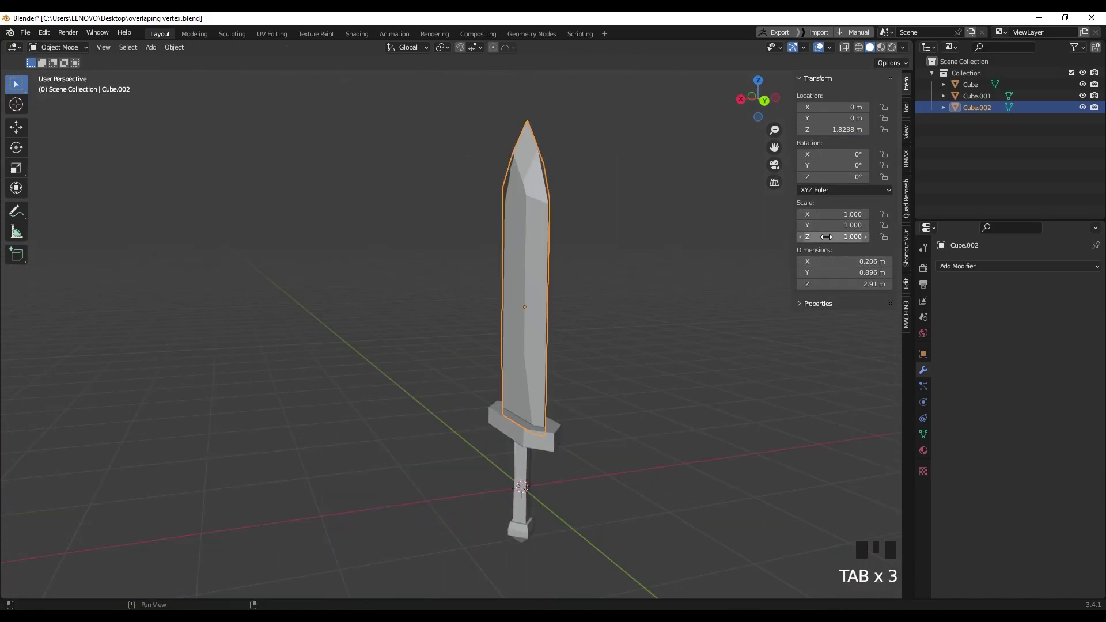
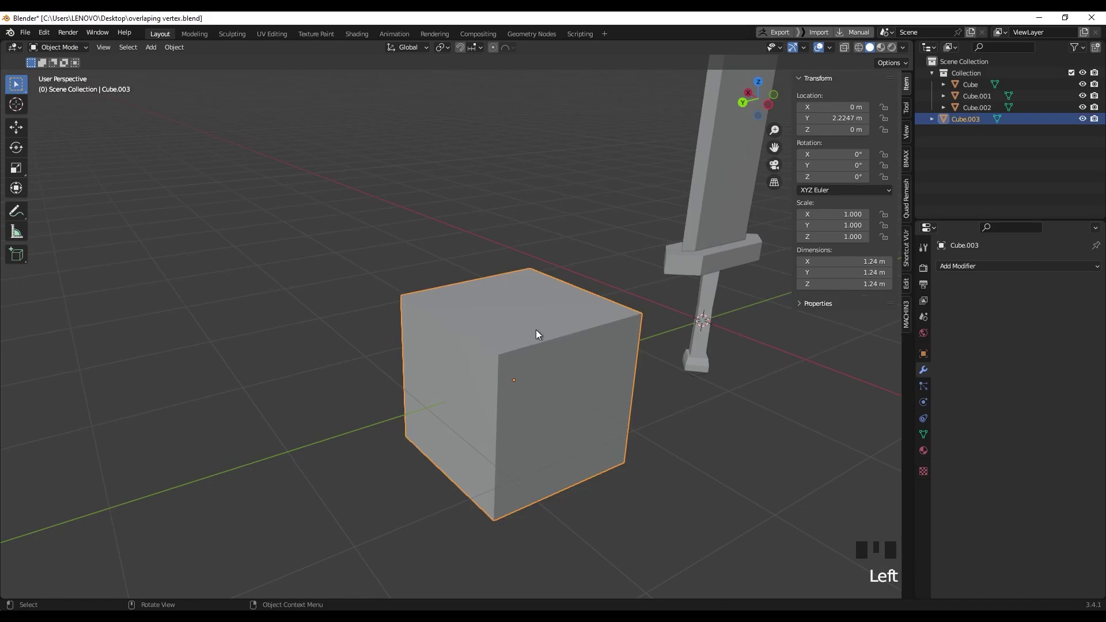
Select the new cube's two top edges in edit mode and bevel them into a wide slope.
{"action": "key", "text": "Tab"}
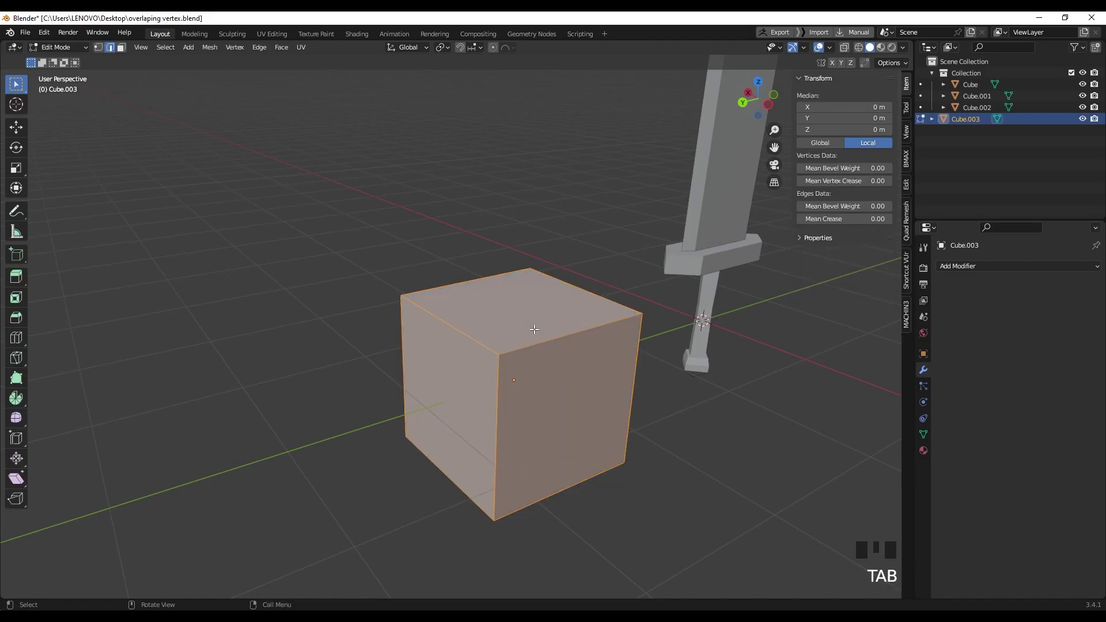
{"action": "key", "text": "2"}
{"action": "left_click", "coordinate": [476, 333]}
{"action": "left_click", "coordinate": [592, 293]}
{"action": "left_click_drag", "start_coordinate": [559, 329], "coordinate": [538, 325]}
{"action": "key", "text": "ctrl+b"}
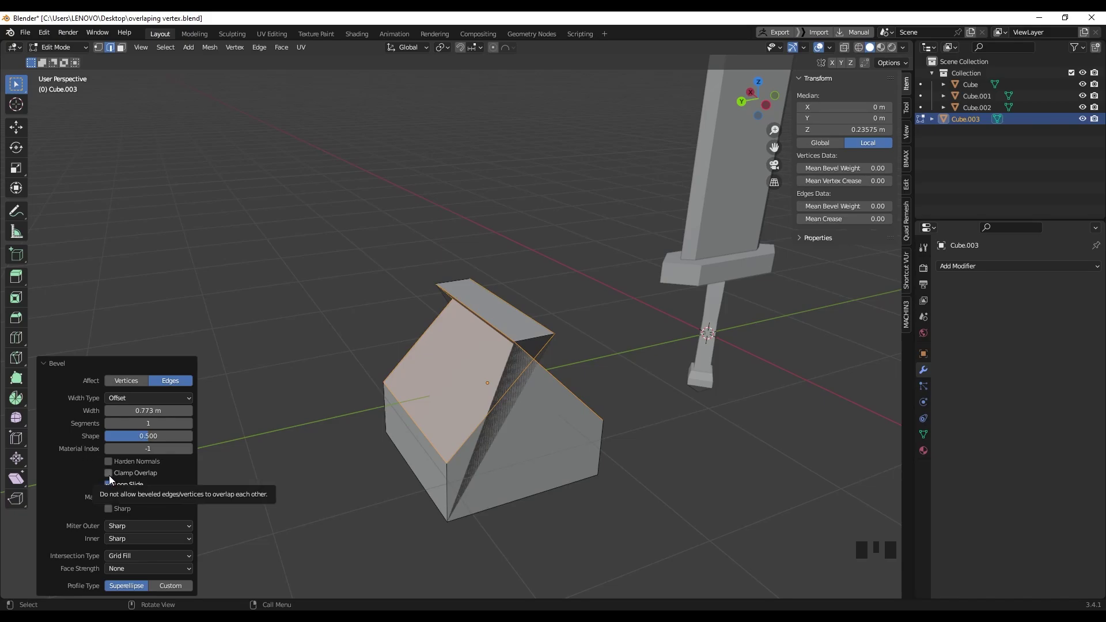
Untick Clamp Overlap and widen the bevel until the bevelled vertices meet at a point.
{"action": "left_click", "coordinate": [115, 477]}
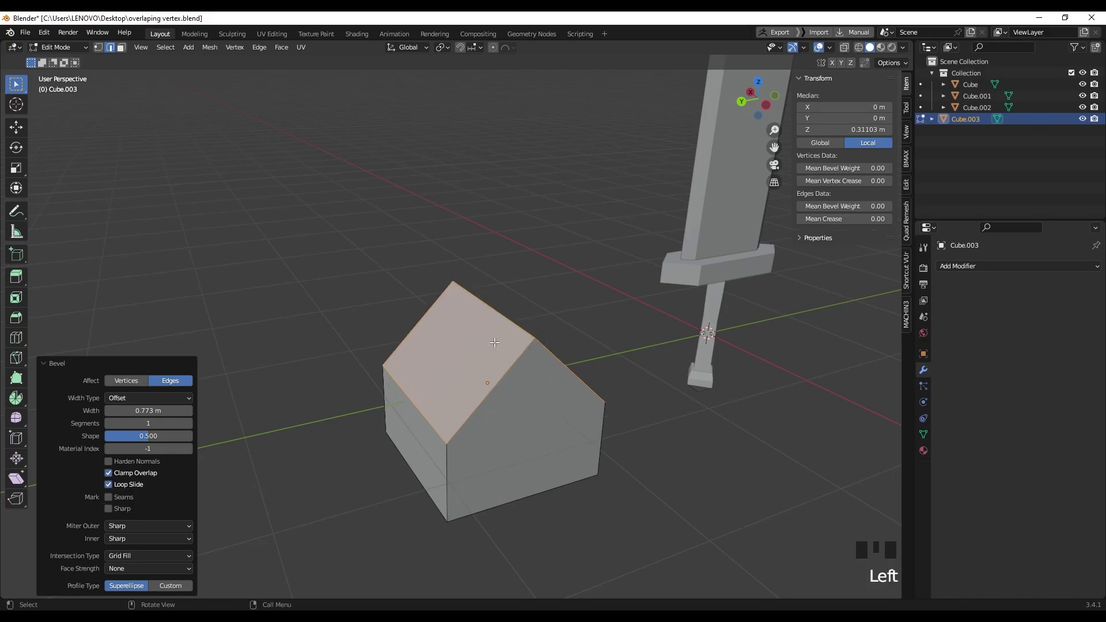
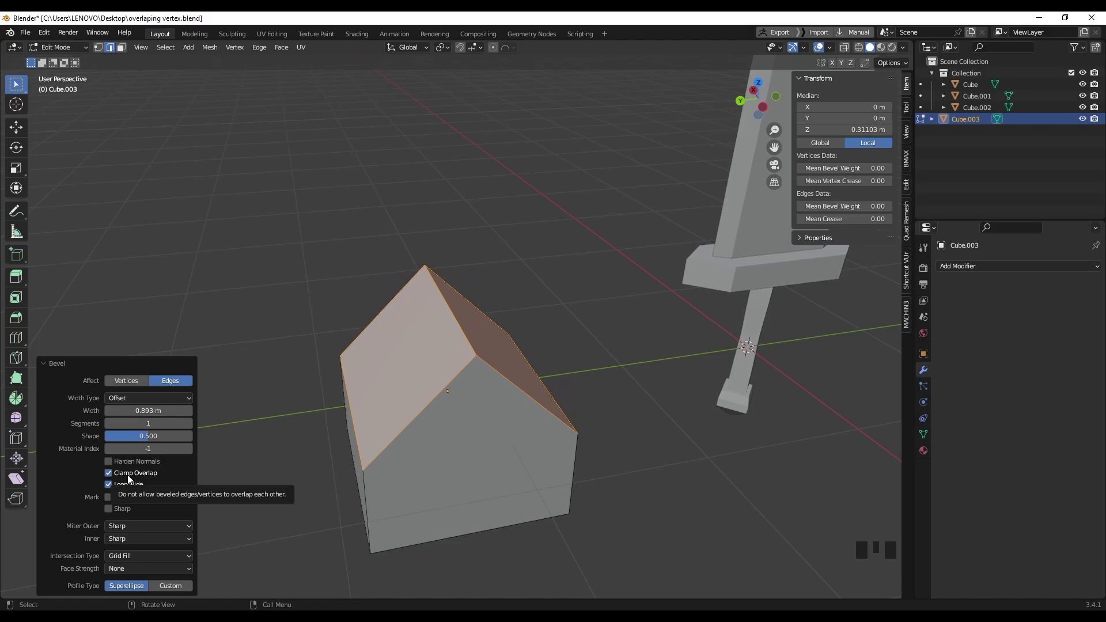
{"action": "left_click", "coordinate": [263, 426]}
{"action": "left_click_drag", "start_coordinate": [393, 380], "coordinate": [513, 361]}
Select a vertex on the peaked ridge and start moving it with G.
{"action": "key", "text": "1"}
{"action": "left_click", "coordinate": [638, 307]}
{"action": "left_click", "coordinate": [475, 324]}
{"action": "left_click_drag", "start_coordinate": [489, 352], "coordinate": [493, 353]}
{"action": "key", "text": "g"}
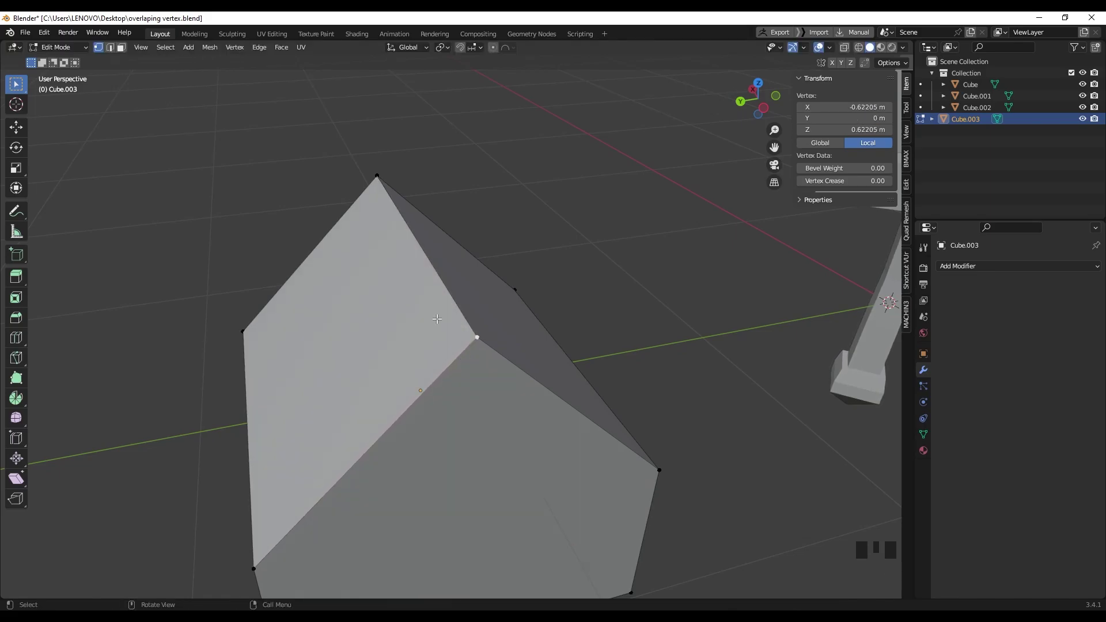
Select the peak vertex and grab it to inspect the overlapping points there.
{"action": "left_click_drag", "start_coordinate": [390, 297], "coordinate": [497, 309]}
{"action": "scroll", "scroll_direction": "up", "scroll_amount": 3}
{"action": "left_click", "coordinate": [488, 301]}
{"action": "key", "text": "g"}
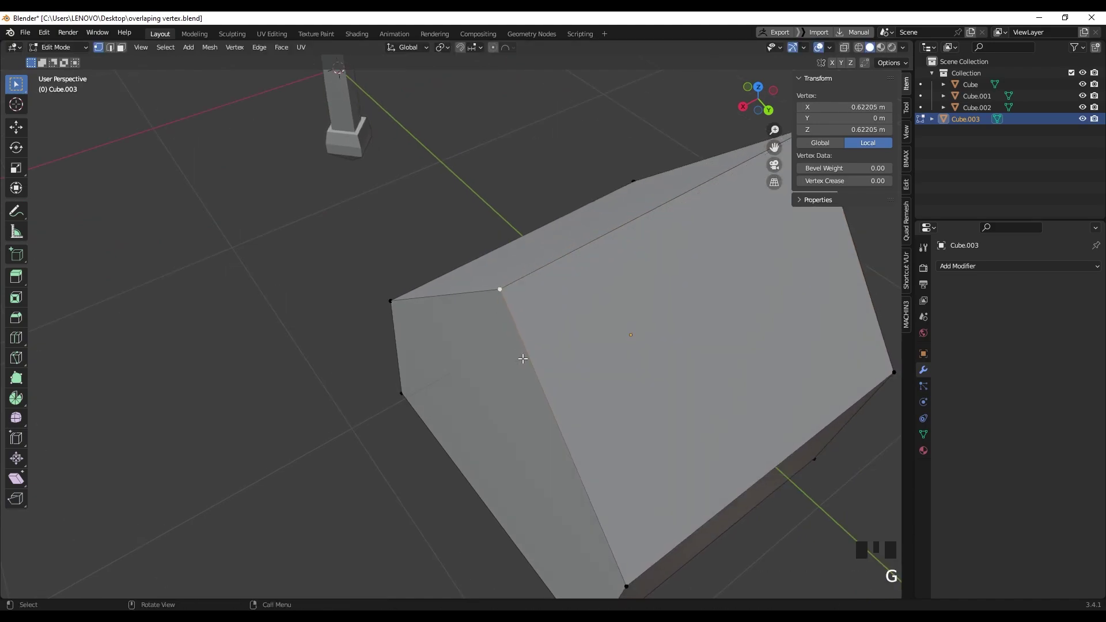
{"action": "scroll", "scroll_direction": "down", "scroll_amount": 3}
{"action": "left_click_drag", "start_coordinate": [603, 349], "coordinate": [470, 306]}
In edge select mode, bevel a roof edge again with Ctrl+B so it collapses to a point.
{"action": "key", "text": "2"}
{"action": "left_click", "coordinate": [467, 307]}
{"action": "left_click_drag", "start_coordinate": [484, 345], "coordinate": [490, 334]}
{"action": "key", "text": "ctrl+b"}
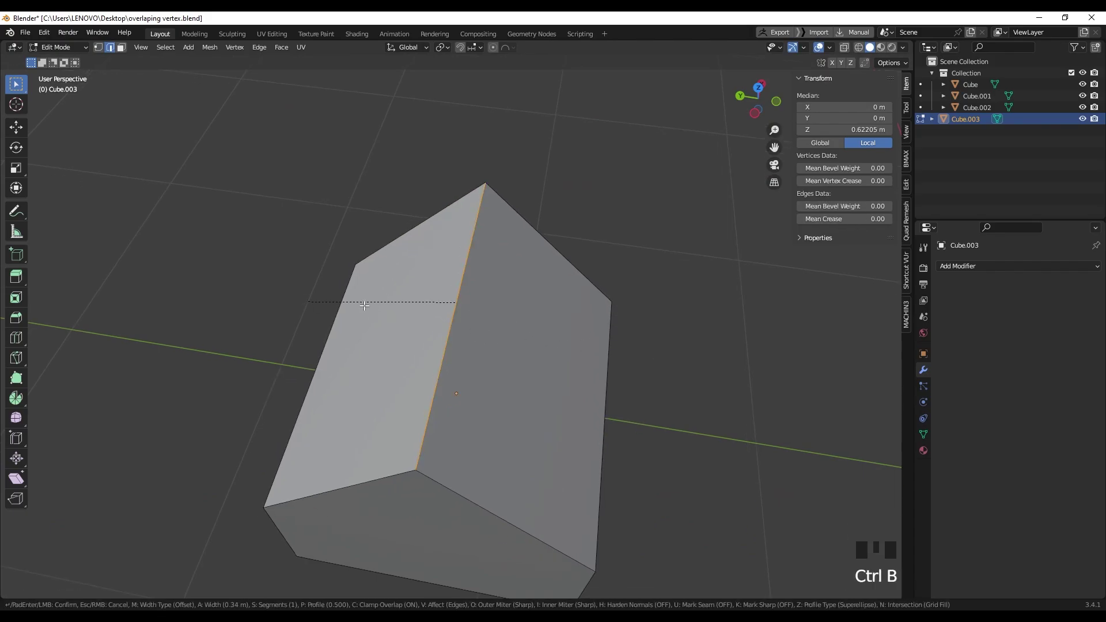
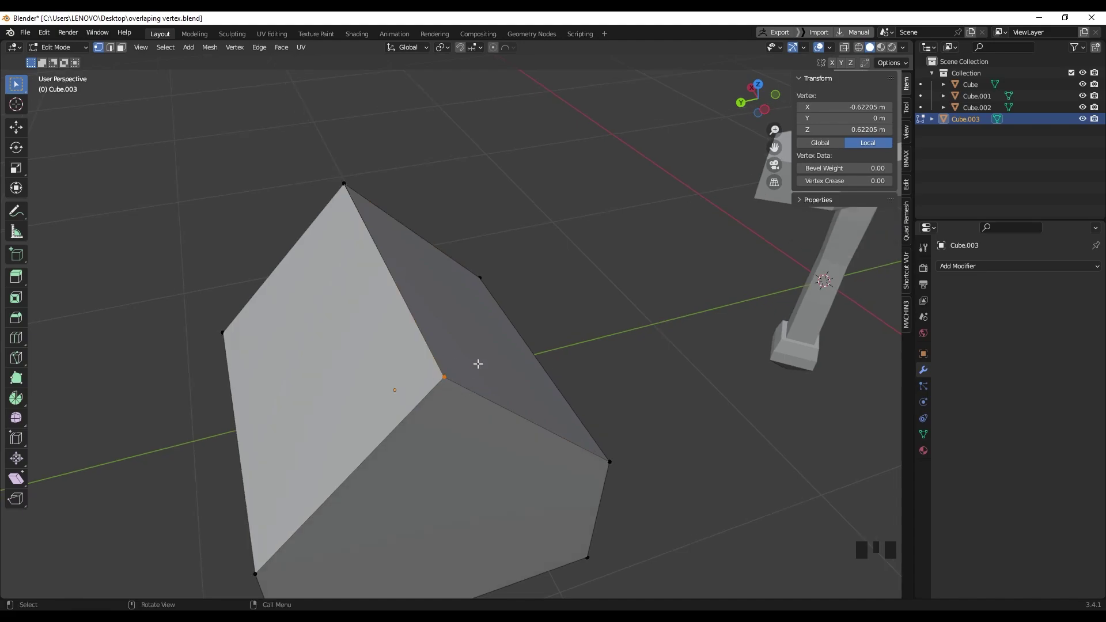
Switch to wireframe shading and merge the overlapping peak vertices by distance.
{"action": "key", "text": "z"}
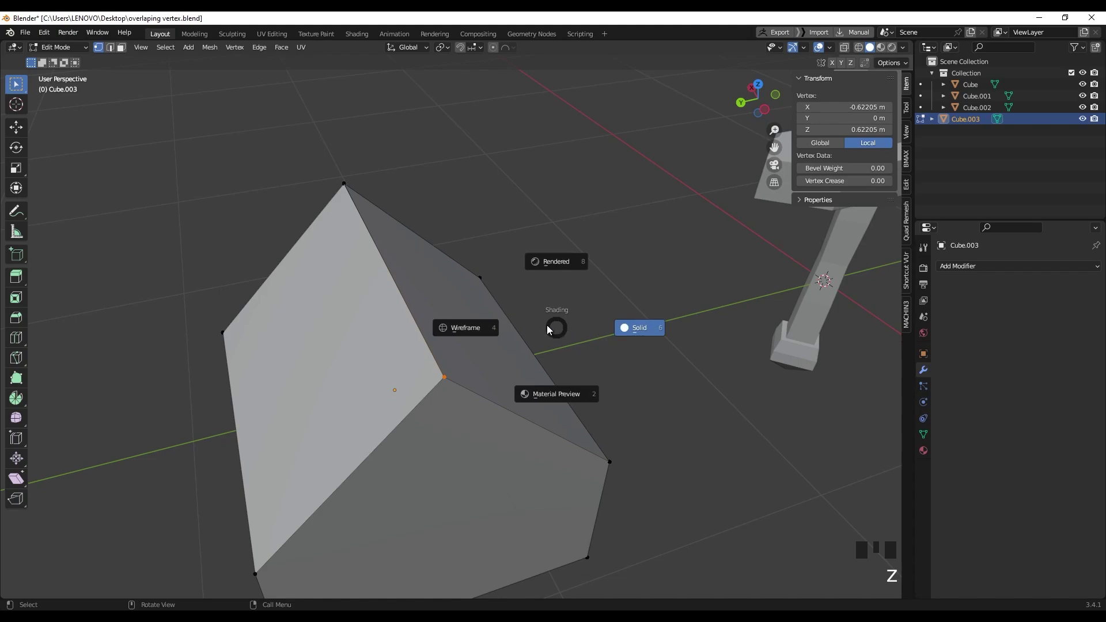
{"action": "left_click", "coordinate": [460, 359]}
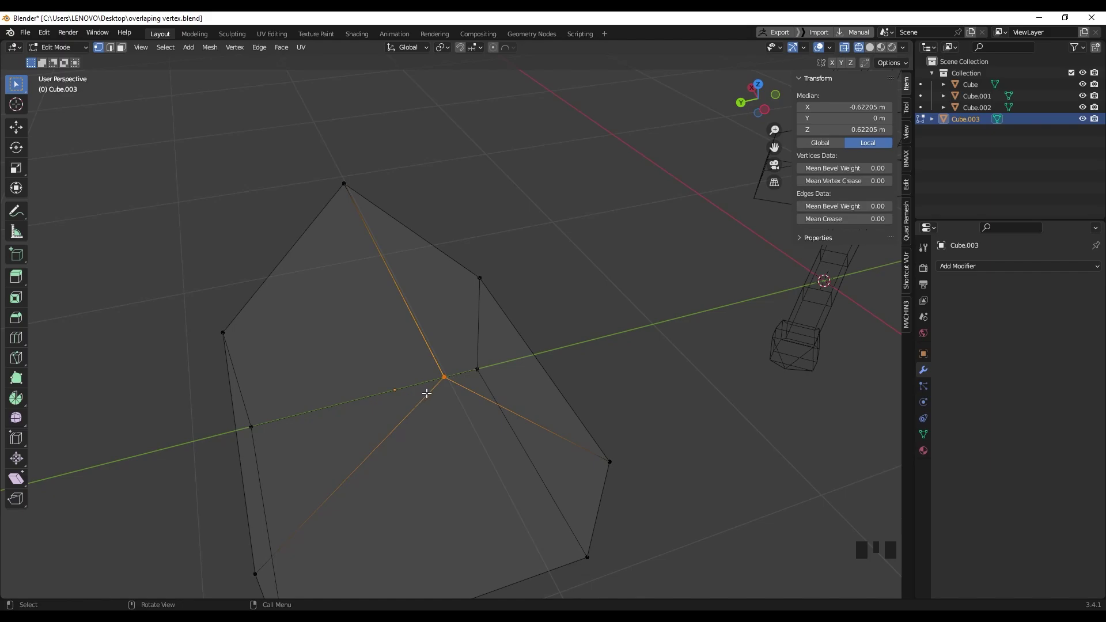
{"action": "key", "text": "m"}
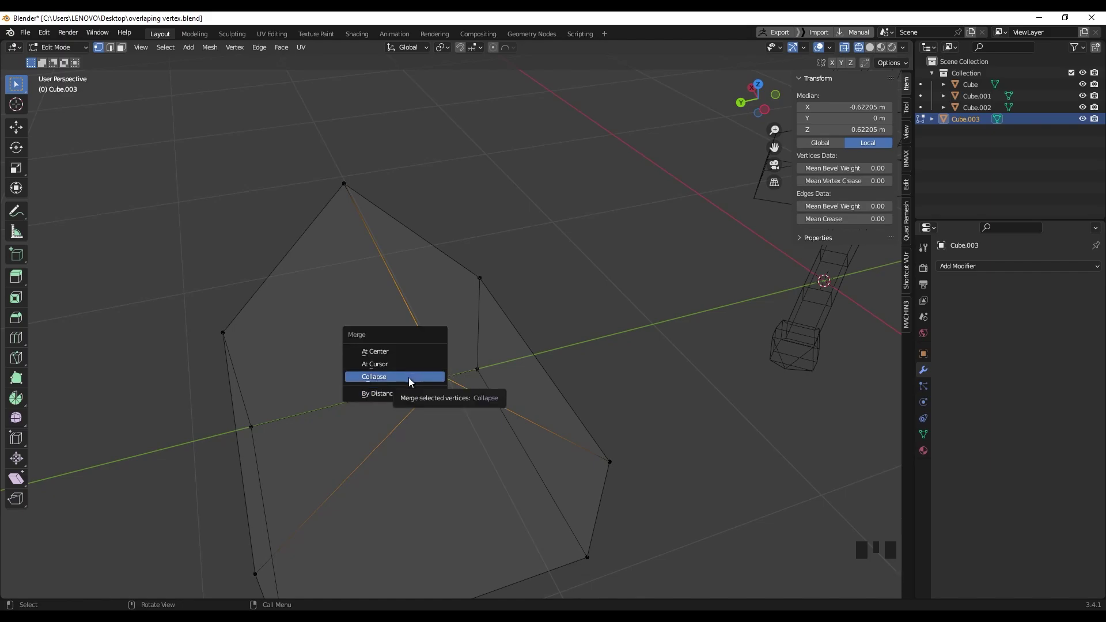
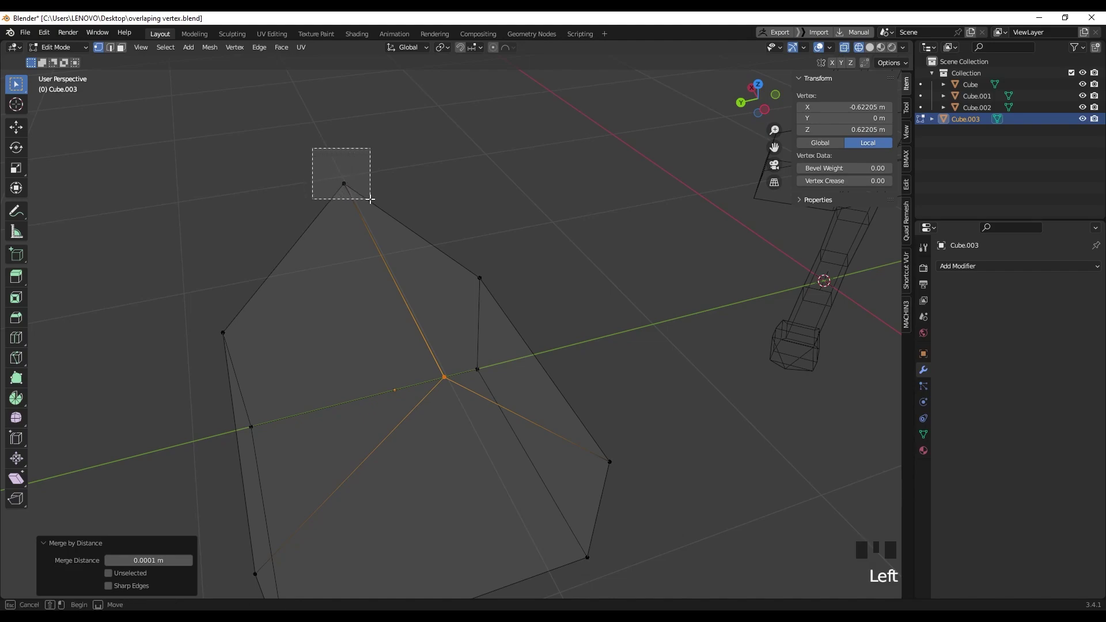
{"action": "key", "text": "m"}
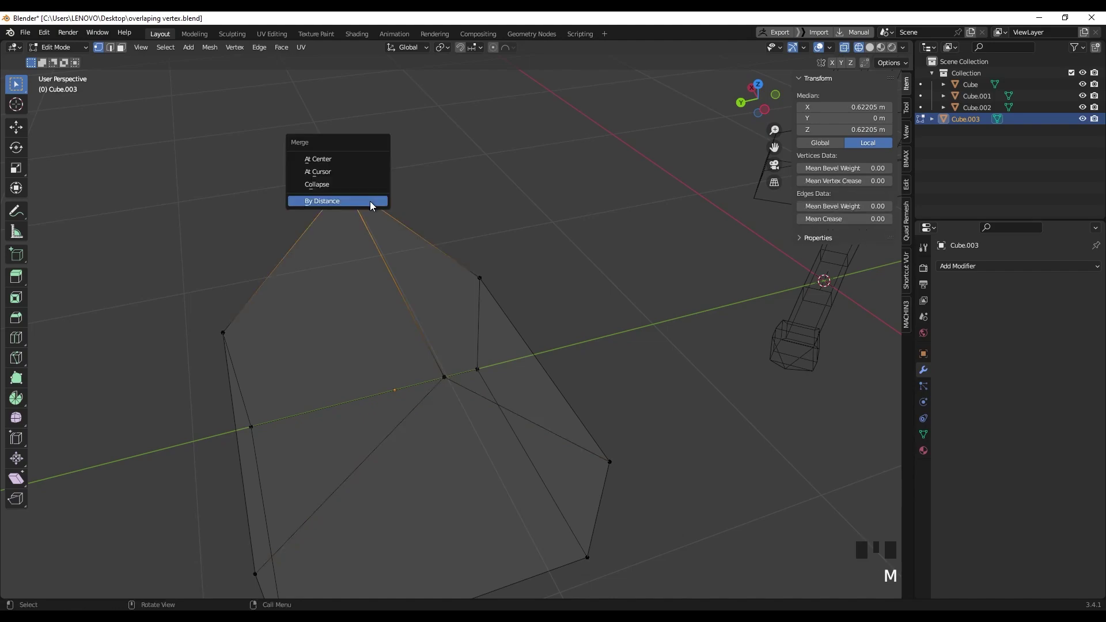
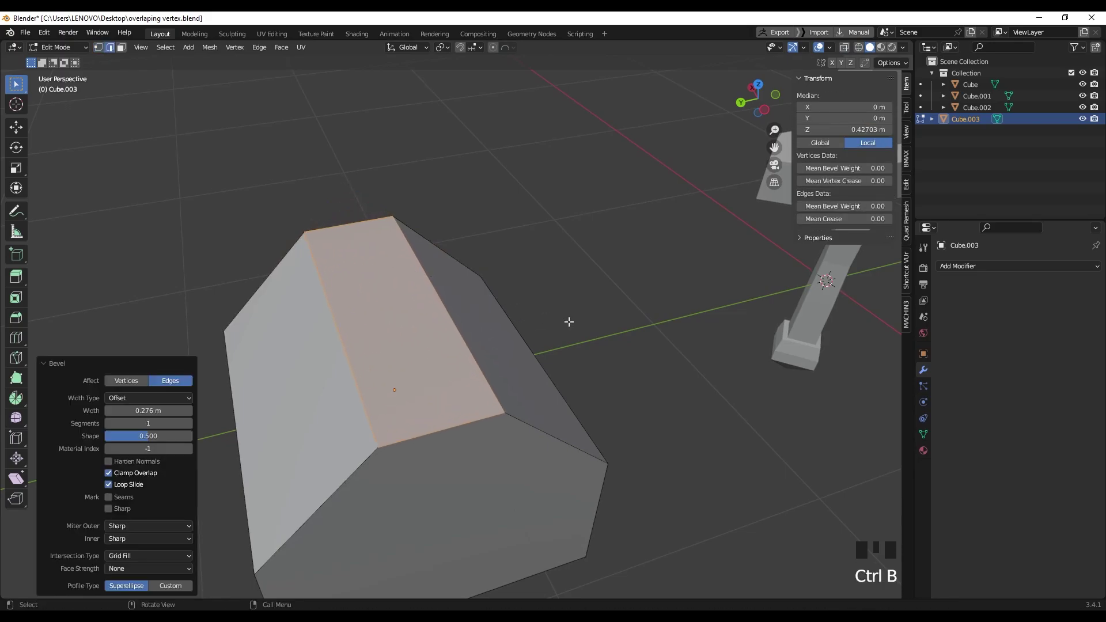
Bevel the cleaned shape, then delete the demo Cube.003 from the scene.
{"action": "scroll", "scroll_direction": "down", "scroll_amount": 3}
{"action": "left_click", "coordinate": [556, 368]}
{"action": "left_click_drag", "start_coordinate": [541, 354], "coordinate": [443, 410]}
{"action": "scroll", "scroll_direction": "up", "scroll_amount": 3}
{"action": "left_click_drag", "start_coordinate": [490, 389], "coordinate": [481, 391]}
{"action": "left_click", "coordinate": [481, 391]}
Enter edit mode on the sword guard Cube.001 and select one of its corner vertices.
{"action": "key", "text": "Tab"}
{"action": "left_click_drag", "start_coordinate": [472, 428], "coordinate": [488, 412]}
{"action": "scroll", "scroll_direction": "up", "scroll_amount": 3}
{"action": "left_click_drag", "start_coordinate": [498, 361], "coordinate": [491, 310]}
{"action": "key", "text": "1"}
{"action": "left_click", "coordinate": [472, 376]}
{"action": "scroll", "scroll_direction": "up", "scroll_amount": 3}
{"action": "left_click_drag", "start_coordinate": [504, 390], "coordinate": [513, 390]}
Move the guard's corner vertex to show the overlap, then merge that corner's vertices by distance.
{"action": "key", "text": "g"}
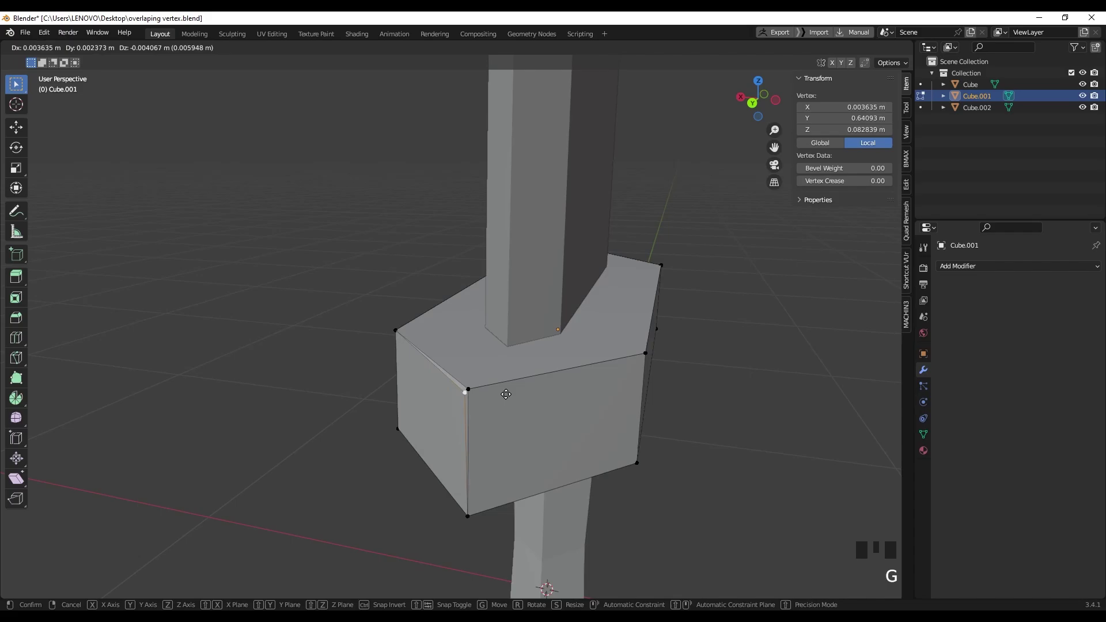
{"action": "key", "text": "z"}
{"action": "middle_click", "coordinate": [451, 388]}
{"action": "left_click", "coordinate": [451, 388]}
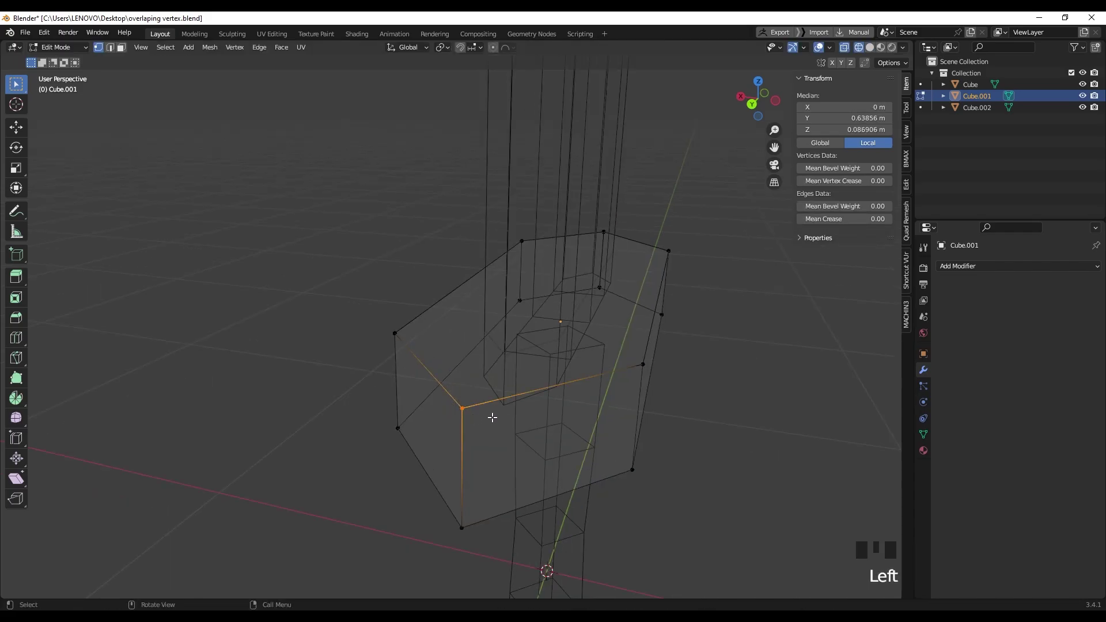
{"action": "middle_click", "coordinate": [495, 408]}
{"action": "scroll", "scroll_direction": "up", "scroll_amount": 3}
{"action": "key", "text": "m"}
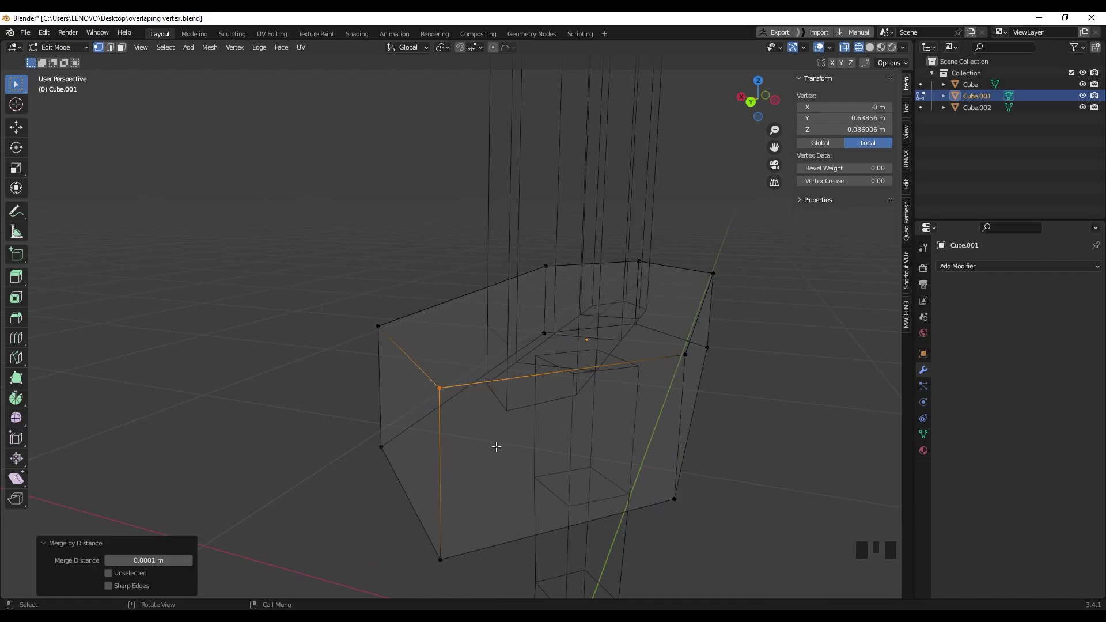
{"action": "left_click_drag", "start_coordinate": [453, 389], "coordinate": [439, 375]}
{"action": "left_click", "coordinate": [440, 374]}
{"action": "left_click", "coordinate": [435, 463]}
Merge the whole guard by distance, removing nine duplicates, and return to object mode in solid shading.
{"action": "middle_click", "coordinate": [463, 437]}
{"action": "key", "text": "a"}
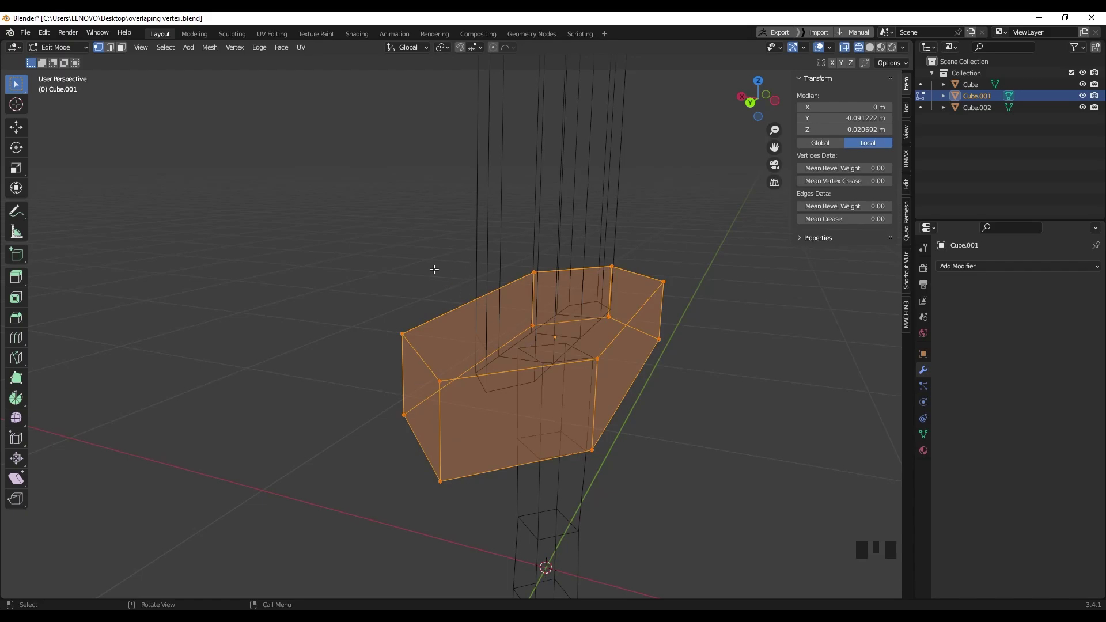
{"action": "key", "text": "m"}
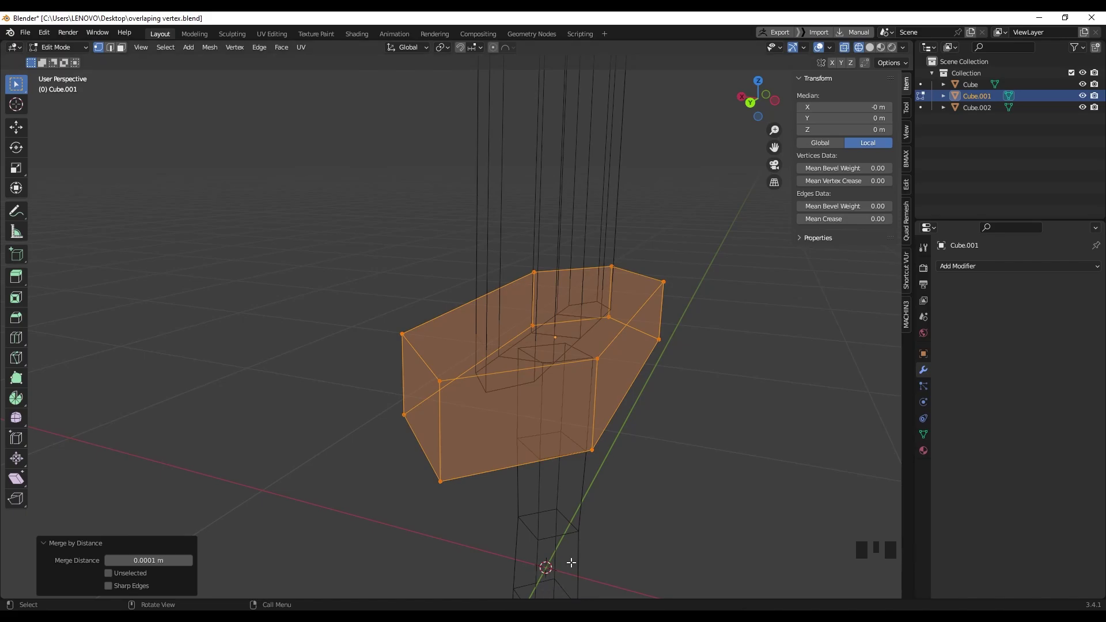
{"action": "middle_click", "coordinate": [545, 406]}
{"action": "key", "text": "Tab"}
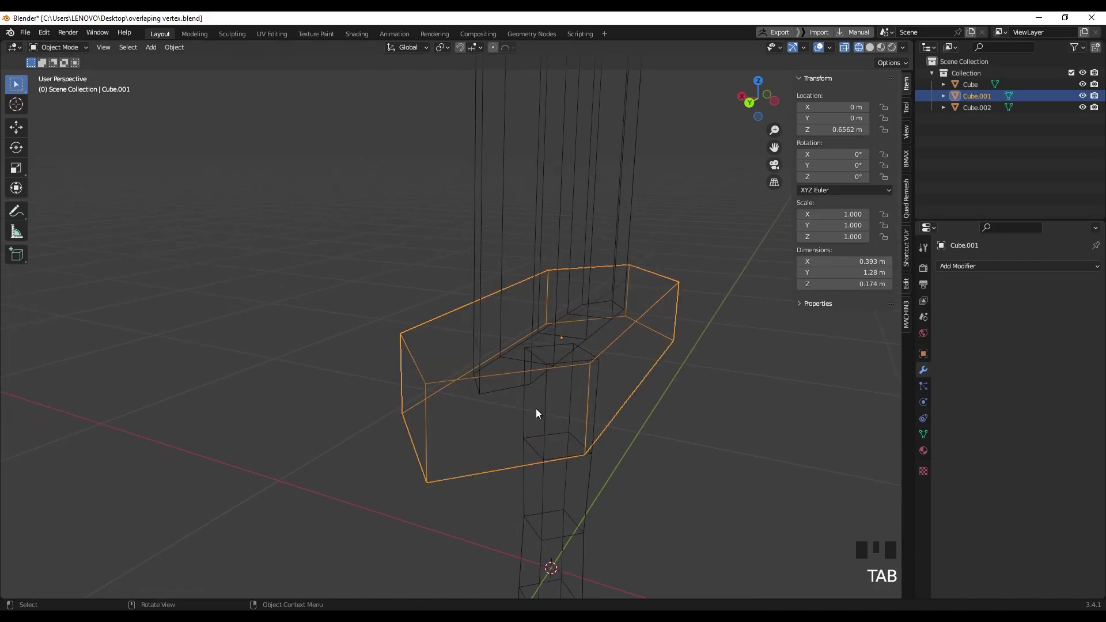
{"action": "key", "text": "z"}
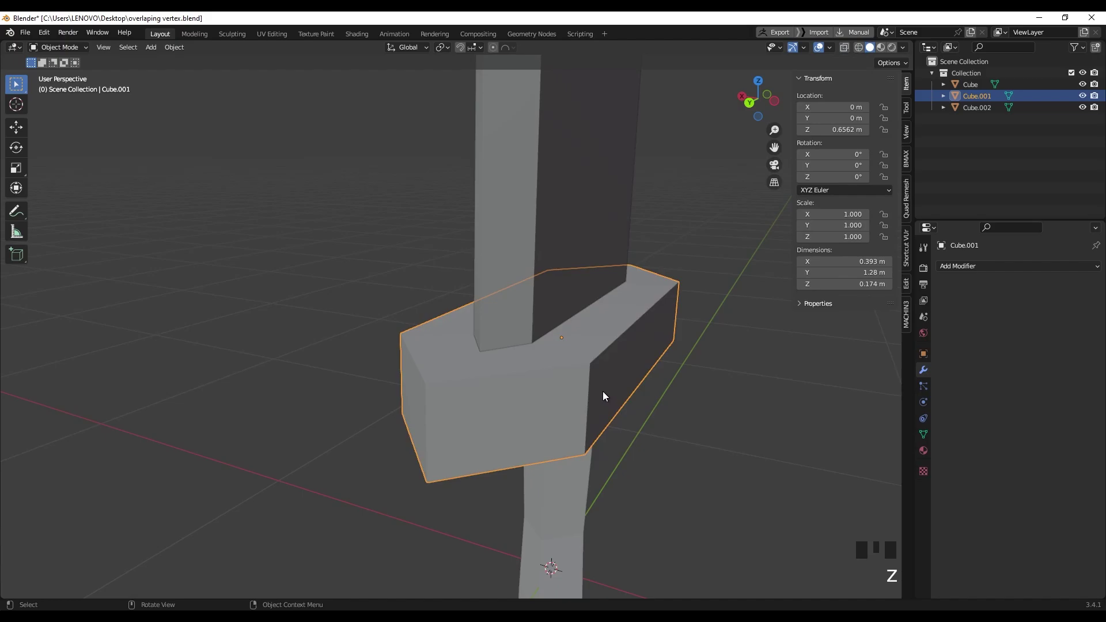
Select the blade Cube.002, enter edit mode and attempt a bevel on one of its long edges.
{"action": "left_click_drag", "start_coordinate": [603, 391], "coordinate": [481, 400]}
{"action": "left_click", "coordinate": [480, 400]}
{"action": "left_click_drag", "start_coordinate": [479, 409], "coordinate": [648, 435]}
{"action": "scroll", "scroll_direction": "down", "scroll_amount": 3}
{"action": "left_click_drag", "start_coordinate": [673, 424], "coordinate": [341, 452]}
{"action": "left_click", "coordinate": [341, 452]}
{"action": "scroll", "scroll_direction": "down", "scroll_amount": 3}
{"action": "left_click_drag", "start_coordinate": [419, 410], "coordinate": [376, 441]}
{"action": "key", "text": "ctrl+b"}
{"action": "scroll", "scroll_direction": "down", "scroll_amount": 3}
{"action": "left_click_drag", "start_coordinate": [384, 385], "coordinate": [481, 323]}
{"action": "key", "text": "Tab"}
Select all of the blade's vertices and merge by distance, removing 11 duplicates.
{"action": "left_click_drag", "start_coordinate": [495, 310], "coordinate": [104, 50]}
{"action": "left_click", "coordinate": [103, 50]}
{"action": "left_click_drag", "start_coordinate": [534, 332], "coordinate": [483, 334]}
{"action": "key", "text": "a"}
{"action": "left_click_drag", "start_coordinate": [490, 312], "coordinate": [453, 384]}
{"action": "scroll", "scroll_direction": "up", "scroll_amount": 3}
{"action": "middle_click", "coordinate": [462, 378]}
{"action": "key", "text": "m"}
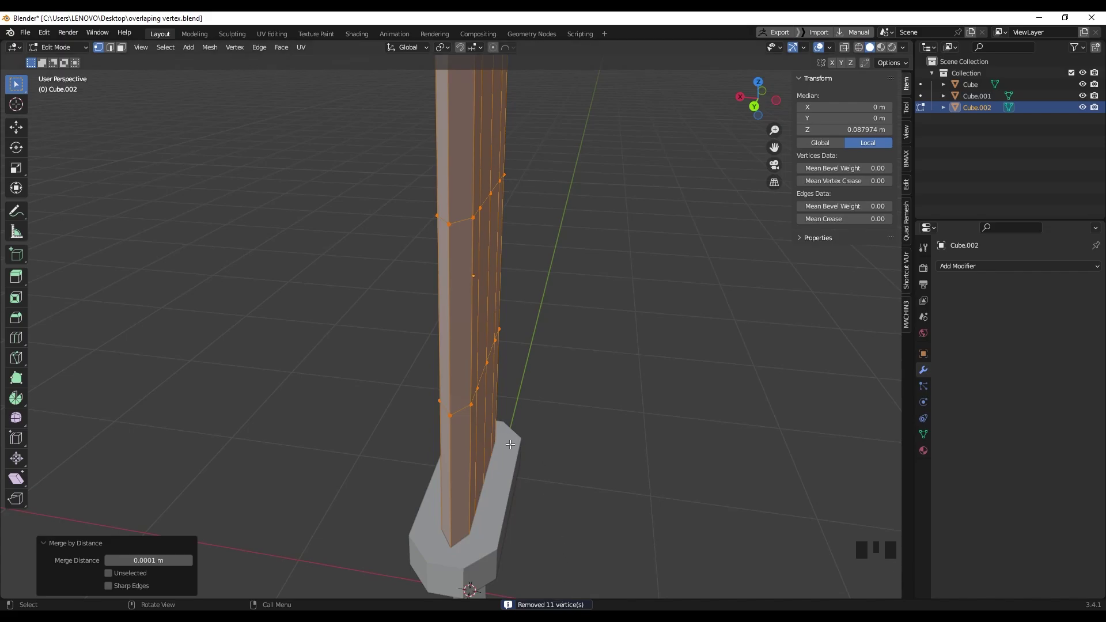
{"action": "left_click", "coordinate": [584, 386]}
Bevel a long blade edge narrowly with Ctrl+B and return to object mode to view the sword.
{"action": "key", "text": "2"}
{"action": "left_click", "coordinate": [449, 369]}
{"action": "scroll", "scroll_direction": "down", "scroll_amount": 3}
{"action": "left_click_drag", "start_coordinate": [486, 375], "coordinate": [447, 392]}
{"action": "scroll", "scroll_direction": "up", "scroll_amount": 3}
{"action": "middle_click", "coordinate": [475, 382]}
{"action": "key", "text": "ctrl+b"}
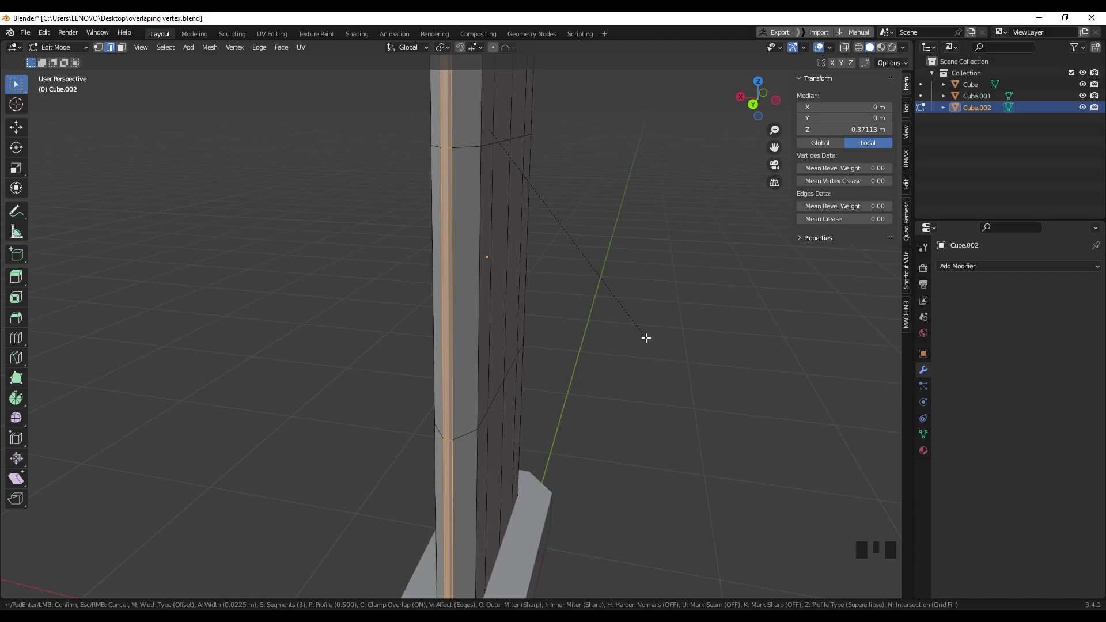
{"action": "key", "text": "Tab"}
{"action": "scroll", "scroll_direction": "down", "scroll_amount": 3}
{"action": "left_click_drag", "start_coordinate": [546, 333], "coordinate": [387, 310]}
{"action": "key", "text": "z"}
{"action": "left_click_drag", "start_coordinate": [523, 360], "coordinate": [613, 362]}
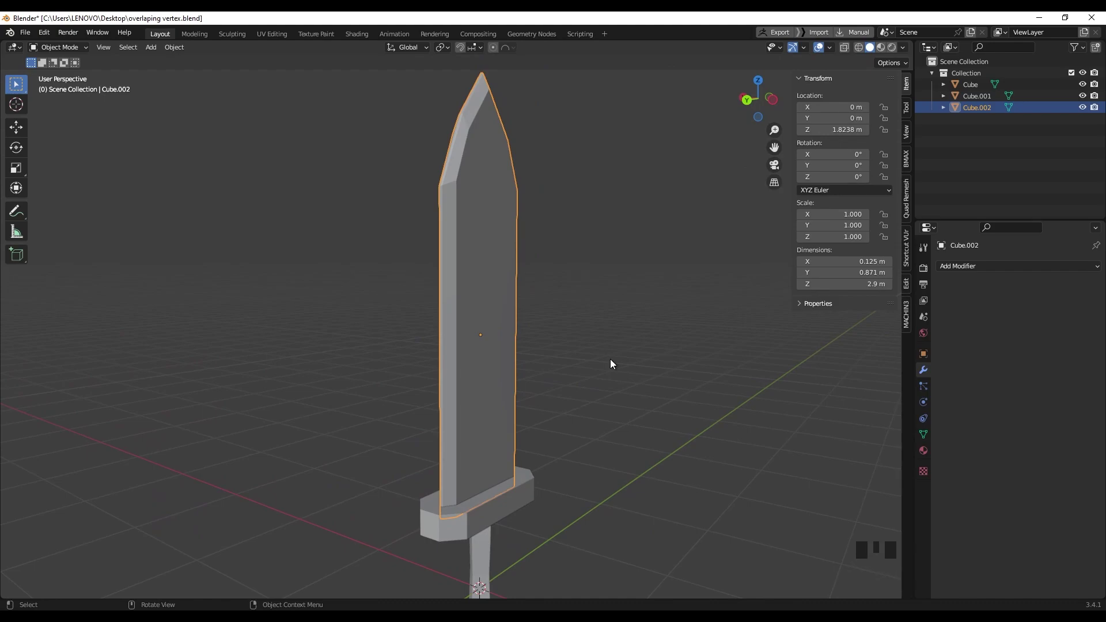
Open D:\Blender\camp_01\pistol\pistol.blend and select Cube.005 on top of the receiver.
{"action": "left_click_drag", "start_coordinate": [534, 332], "coordinate": [1013, 267]}
{"action": "left_click_drag", "start_coordinate": [1013, 267], "coordinate": [515, 272]}
{"action": "left_click_drag", "start_coordinate": [515, 271], "coordinate": [21, 301]}
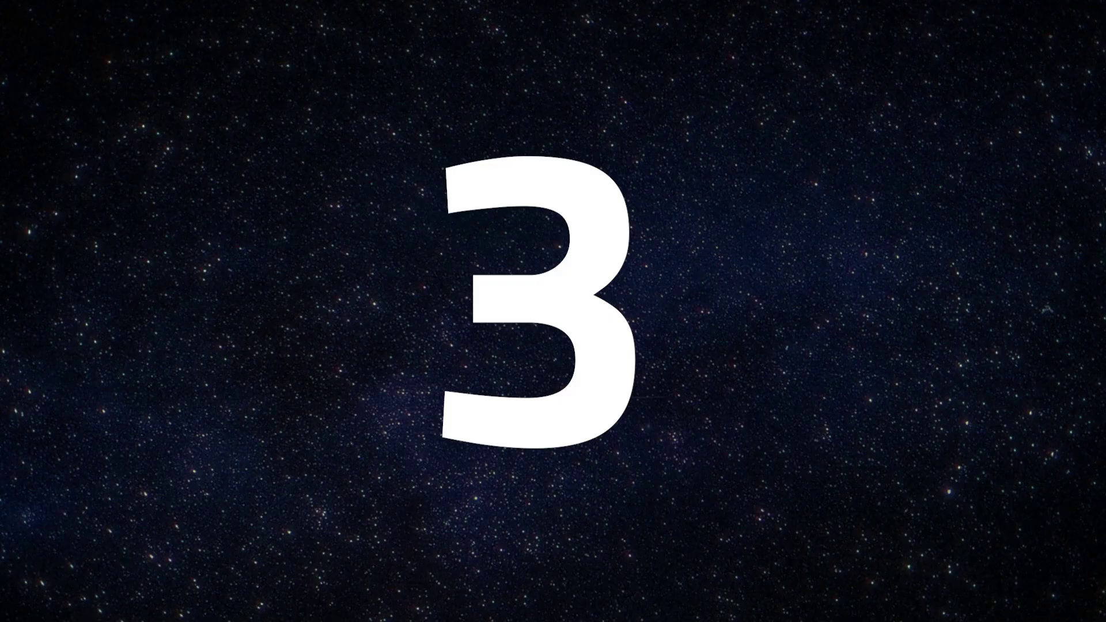
{"action": "left_click_drag", "start_coordinate": [480, 421], "coordinate": [438, 297]}
{"action": "left_click", "coordinate": [550, 234]}
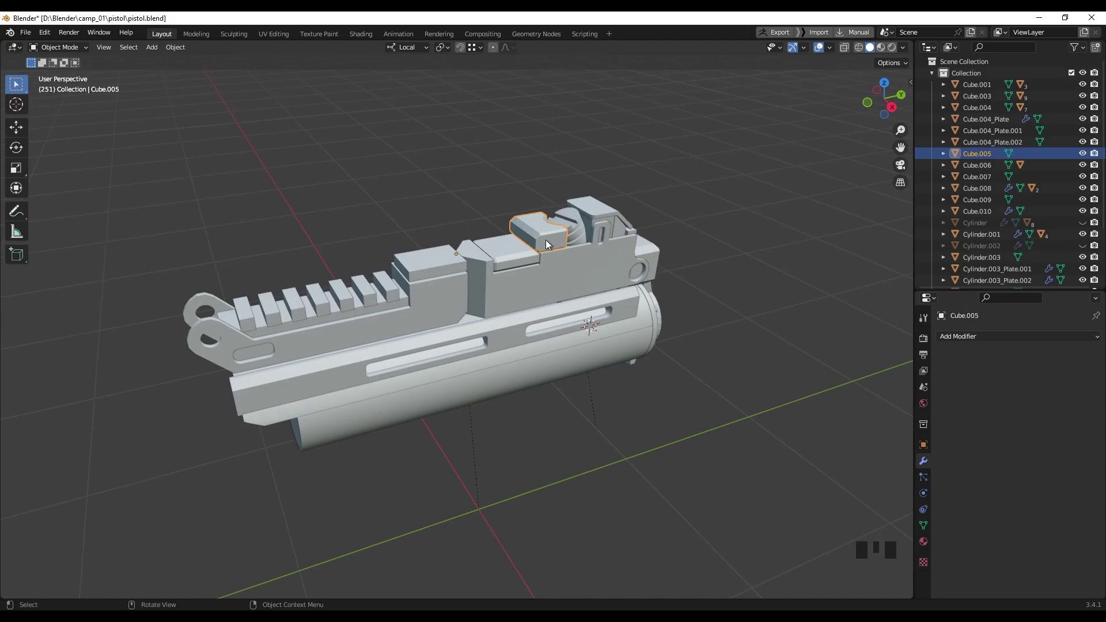
Frame the block, enter edit mode and try bevelling its top edge, then undo it.
{"action": "key", "text": "KP_Decimal"}
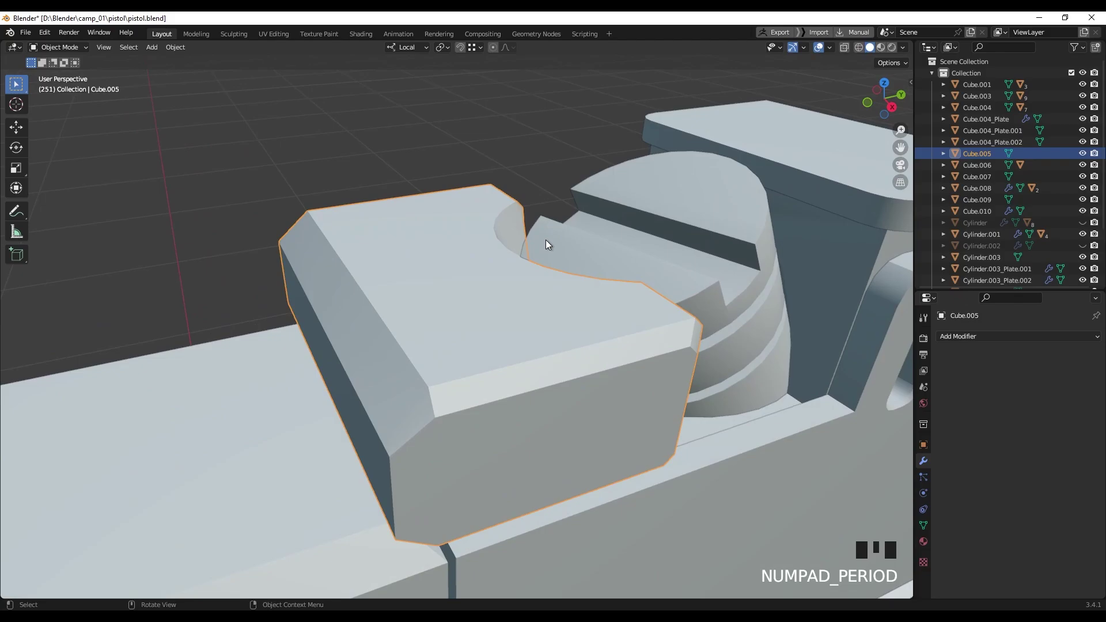
{"action": "left_click_drag", "start_coordinate": [425, 274], "coordinate": [440, 275]}
{"action": "key", "text": "Tab"}
{"action": "left_click_drag", "start_coordinate": [420, 298], "coordinate": [400, 311]}
{"action": "left_click", "coordinate": [400, 312]}
{"action": "left_click", "coordinate": [385, 306]}
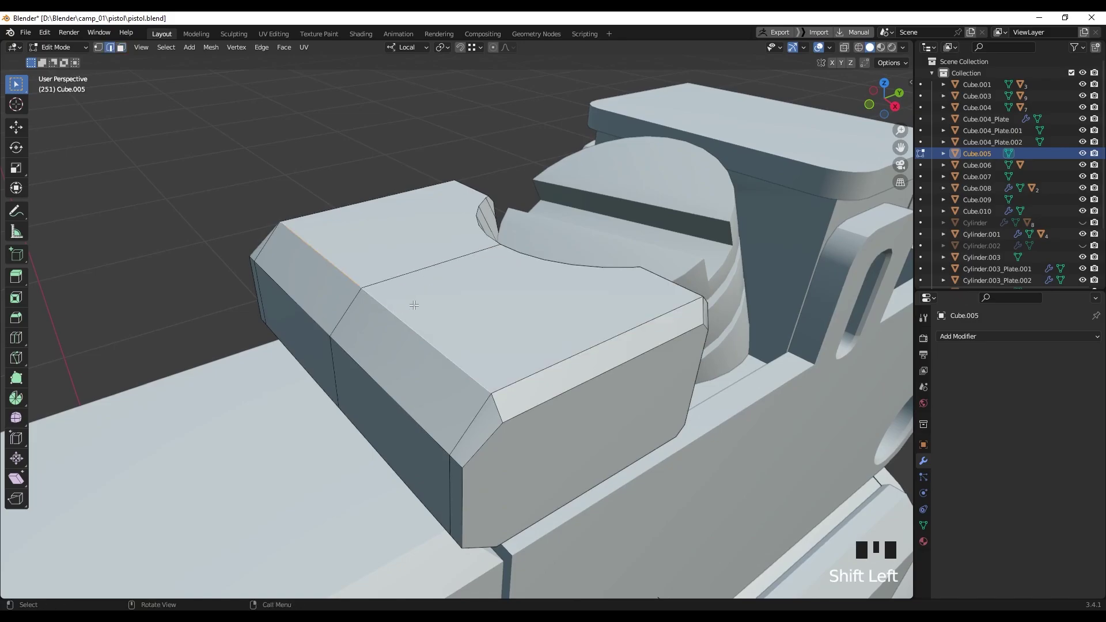
{"action": "key", "text": "ctrl+b"}
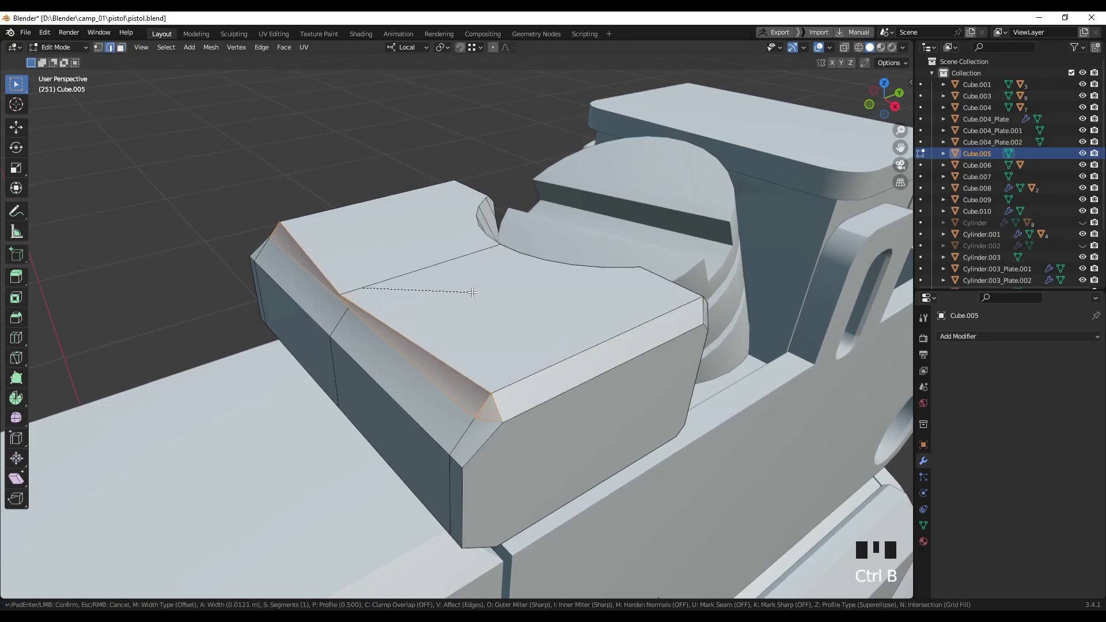
{"action": "left_click_drag", "start_coordinate": [409, 283], "coordinate": [423, 279]}
{"action": "key", "text": "ctrl+z"}
{"action": "key", "text": "Escape"}
{"action": "middle_click", "coordinate": [419, 276]}
Apply the block's transforms with Ctrl+A and retry the bevel on the top edge.
{"action": "key", "text": "Tab"}
{"action": "left_click_drag", "start_coordinate": [414, 284], "coordinate": [413, 286]}
{"action": "key", "text": "ctrl+a"}
{"action": "key", "text": "Tab"}
{"action": "left_click", "coordinate": [437, 313]}
{"action": "left_click", "coordinate": [429, 312]}
{"action": "key", "text": "ctrl+b"}
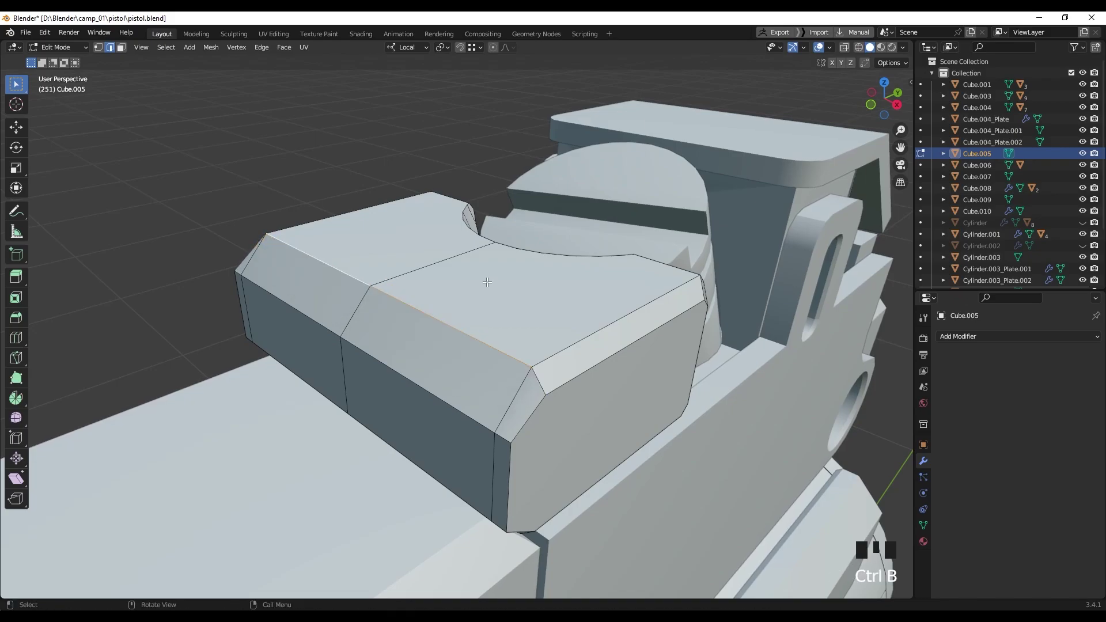
{"action": "left_click_drag", "start_coordinate": [453, 279], "coordinate": [456, 283]}
Select all vertices and merge by distance, which removes 0, then deselect.
{"action": "key", "text": "1"}
{"action": "key", "text": "a"}
{"action": "key", "text": "m"}
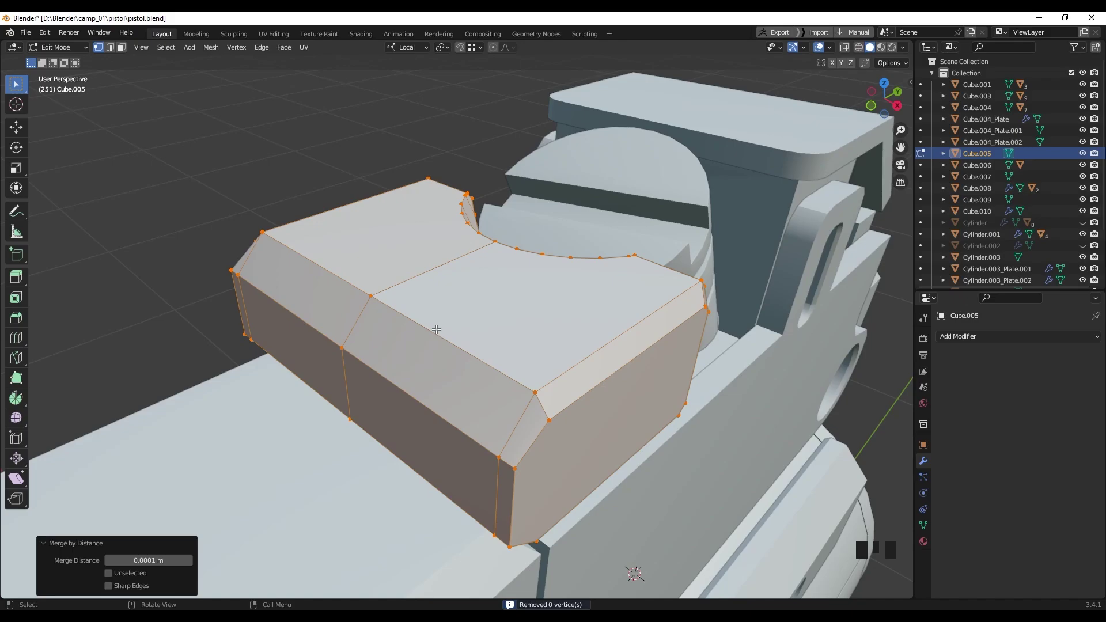
{"action": "key", "text": "Tab"}
{"action": "key", "text": "Tab"}
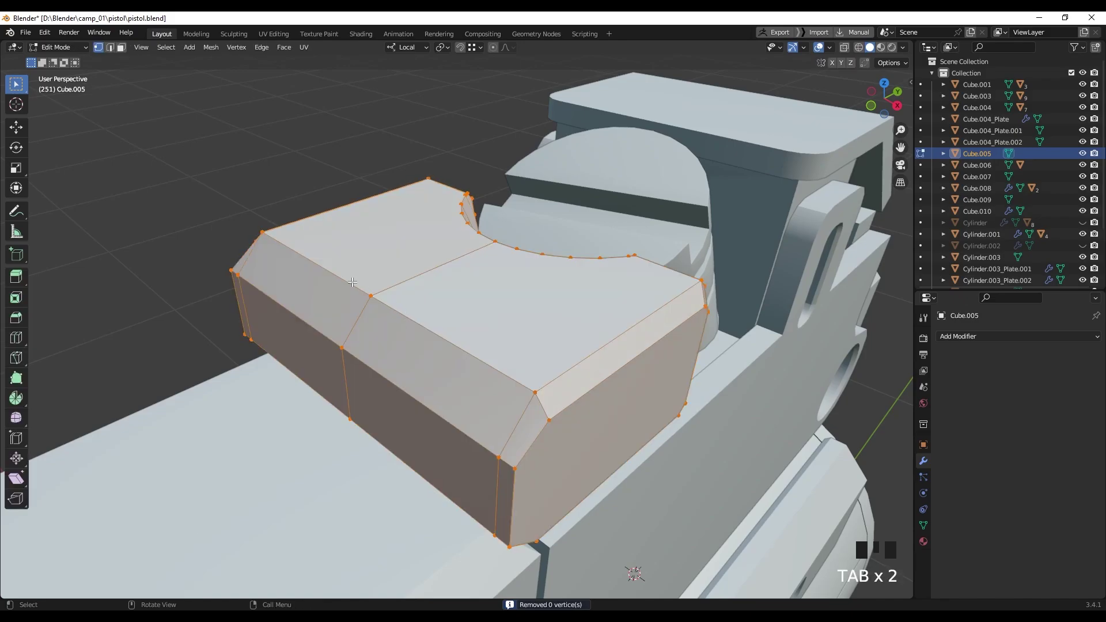
{"action": "key", "text": "2"}
{"action": "left_click", "coordinate": [352, 277]}
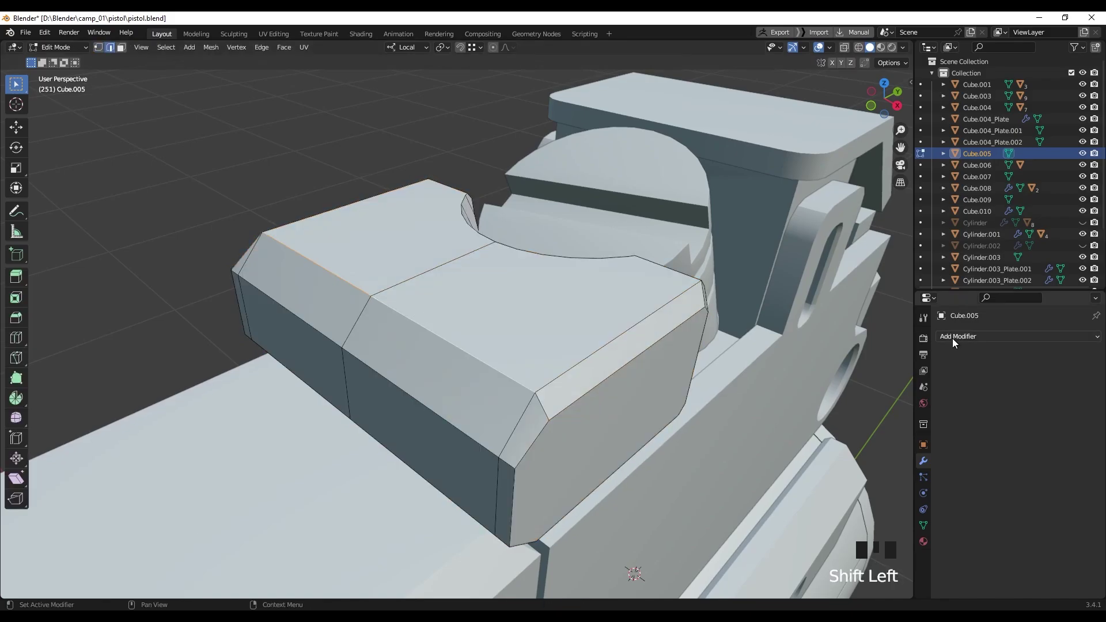
Enable Face Orientation in Viewport Overlays, revealing the top and front faces in red.
{"action": "left_click_drag", "start_coordinate": [903, 546], "coordinate": [1104, 364]}
{"action": "left_click_drag", "start_coordinate": [1081, 355], "coordinate": [996, 343]}
{"action": "left_click_drag", "start_coordinate": [888, 524], "coordinate": [422, 293]}
{"action": "left_click_drag", "start_coordinate": [422, 293], "coordinate": [472, 286]}
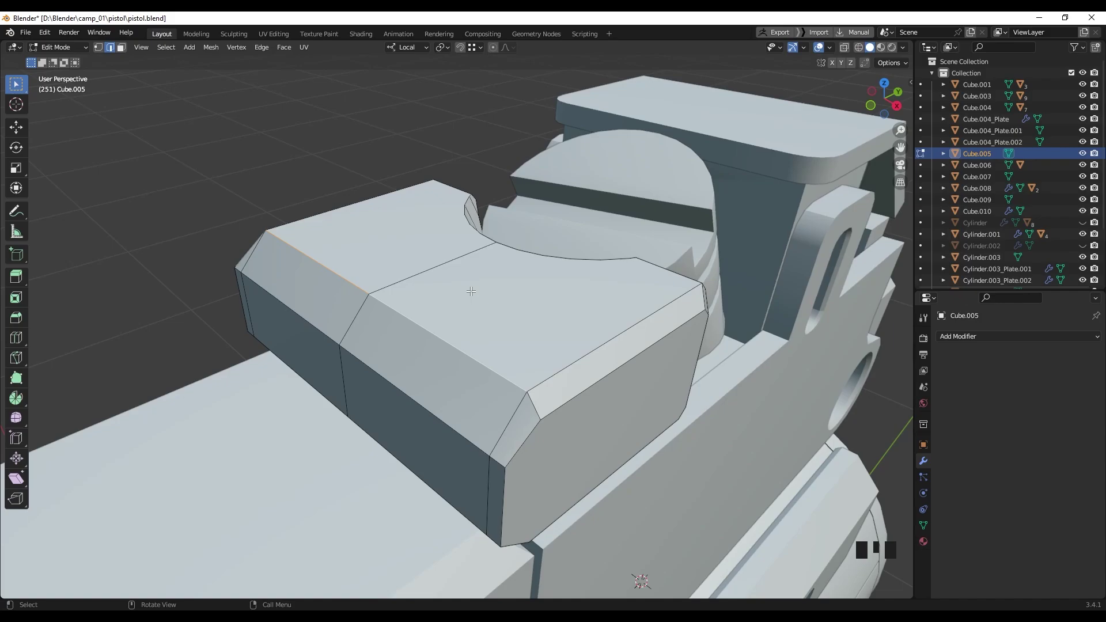
{"action": "left_click_drag", "start_coordinate": [837, 45], "coordinate": [766, 286]}
{"action": "left_click_drag", "start_coordinate": [530, 327], "coordinate": [517, 331]}
Select the red top and front faces and try the Normals menu with Alt+N, then undo.
{"action": "key", "text": "3"}
{"action": "left_click", "coordinate": [448, 248]}
{"action": "left_click", "coordinate": [487, 282]}
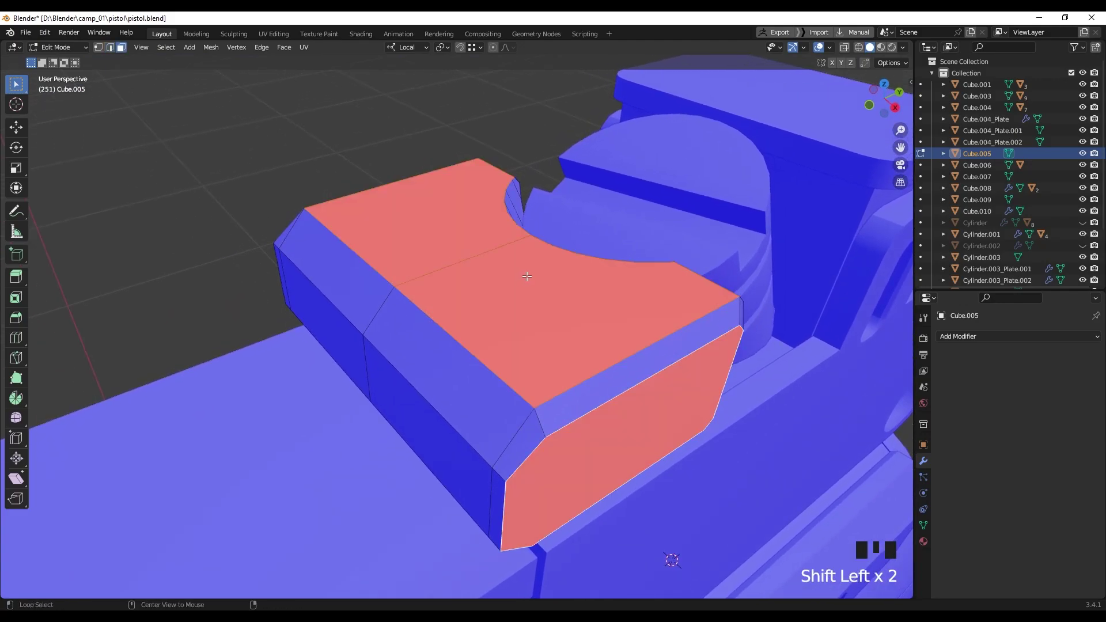
{"action": "key", "text": "alt+n"}
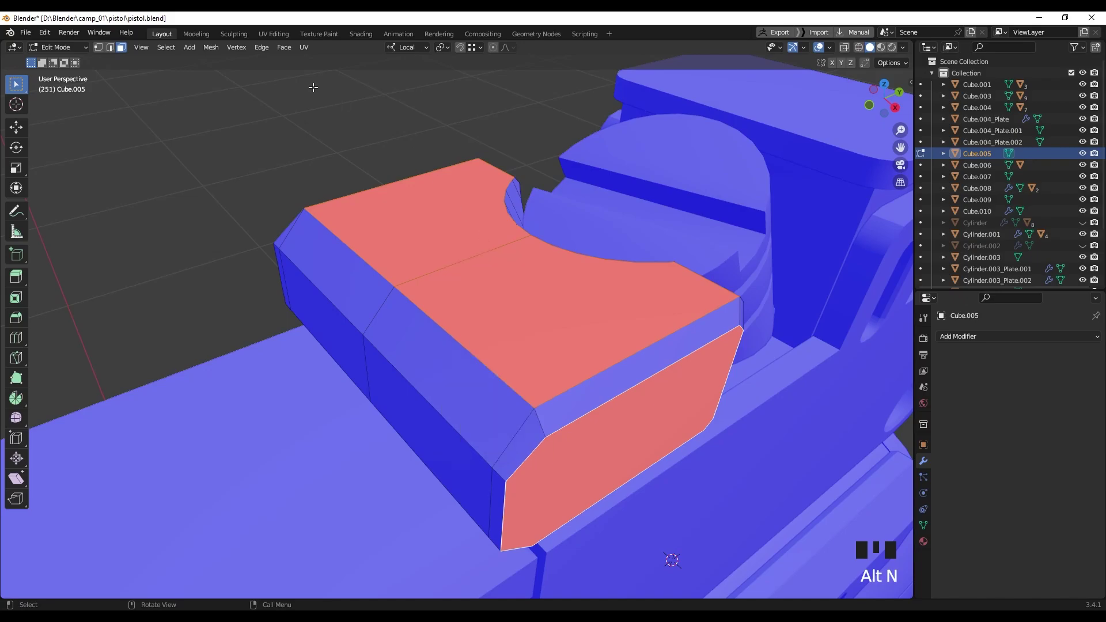
{"action": "left_click_drag", "start_coordinate": [214, 49], "coordinate": [580, 310]}
{"action": "left_click_drag", "start_coordinate": [580, 310], "coordinate": [576, 309]}
{"action": "key", "text": "ctrl+z"}
{"action": "left_click_drag", "start_coordinate": [565, 327], "coordinate": [567, 330]}
Select the whole block mesh and recalculate its normals outside with Shift+N.
{"action": "key", "text": "a"}
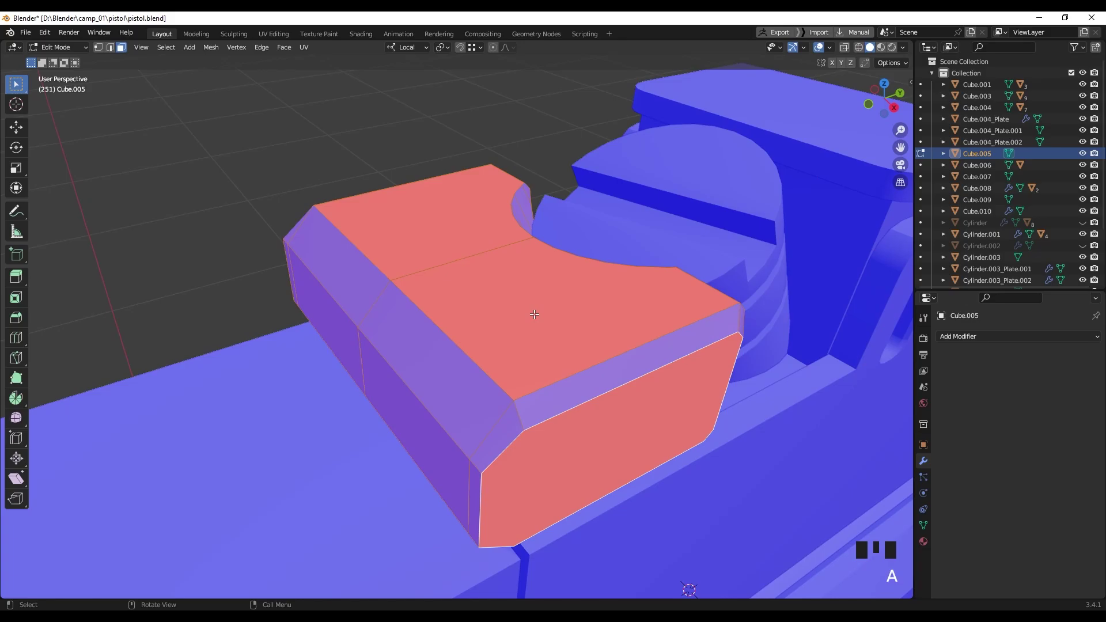
{"action": "key", "text": "shift+n"}
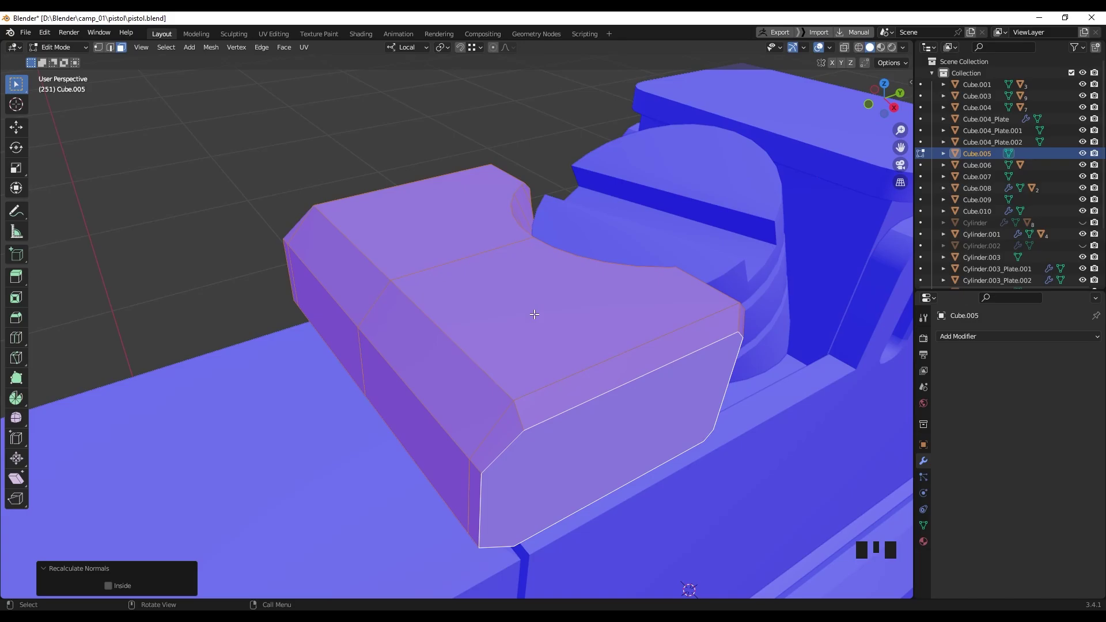
{"action": "key", "text": "Tab"}
{"action": "key", "text": "Tab"}
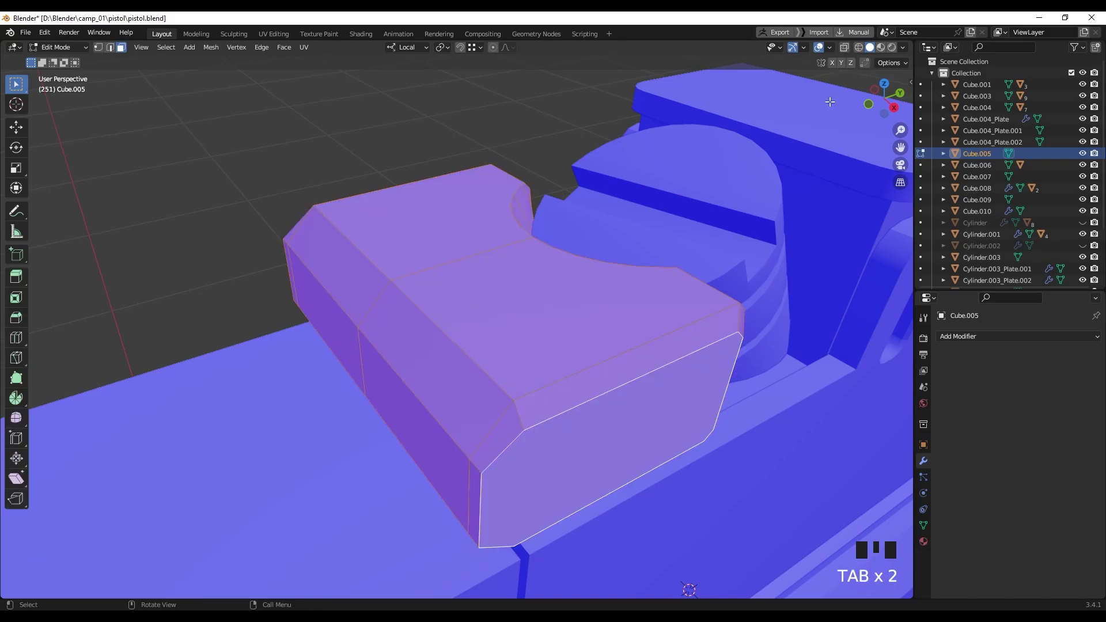
Turn off Face Orientation in the overlays and start bevelling the top seam edge.
{"action": "left_click_drag", "start_coordinate": [837, 50], "coordinate": [471, 249]}
{"action": "left_click_drag", "start_coordinate": [471, 248], "coordinate": [381, 260]}
{"action": "key", "text": "2"}
{"action": "left_click", "coordinate": [379, 263]}
{"action": "left_click", "coordinate": [412, 303]}
{"action": "left_click_drag", "start_coordinate": [471, 269], "coordinate": [498, 275]}
Select the shopping basket and enter Edit Mode on its mesh.
{"action": "key", "text": "ctrl+b"}
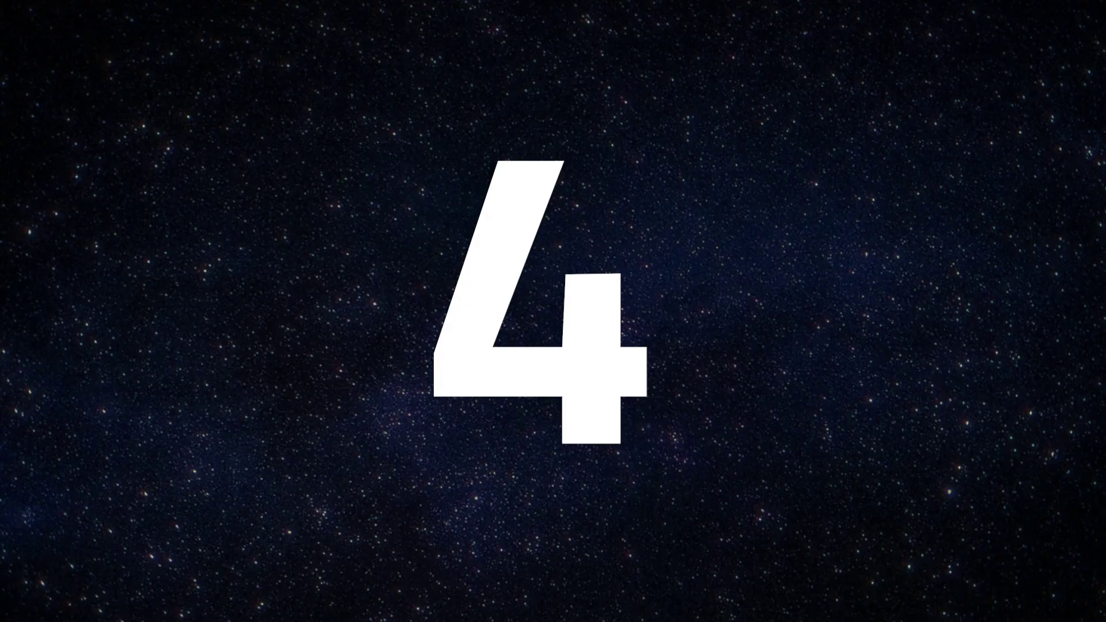
{"action": "middle_click", "coordinate": [616, 424]}
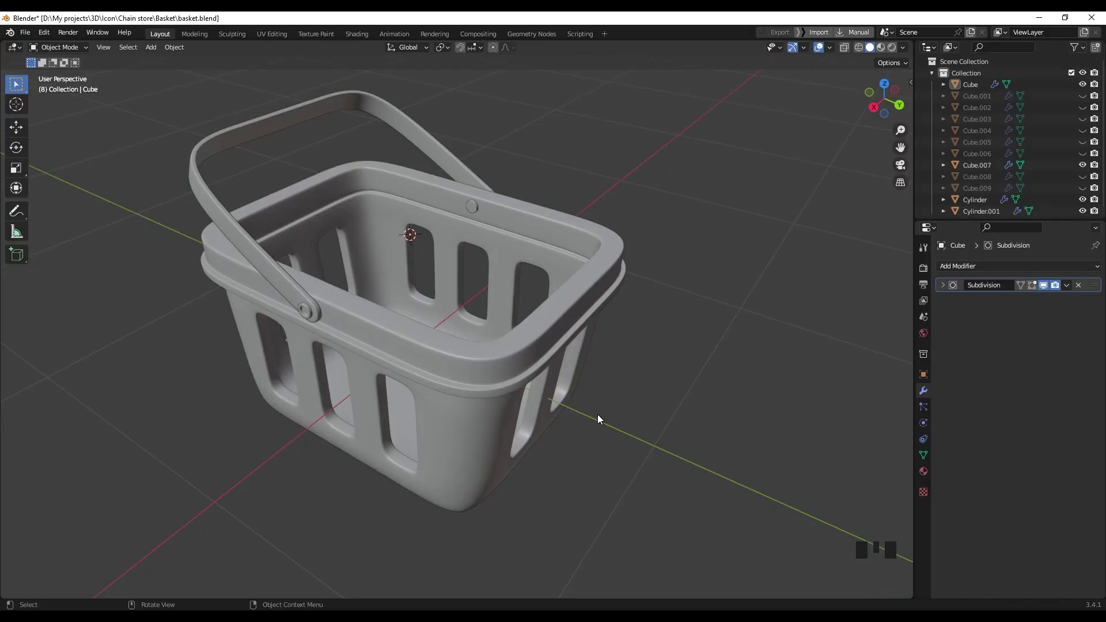
{"action": "left_click_drag", "start_coordinate": [600, 403], "coordinate": [541, 331]}
{"action": "left_click", "coordinate": [541, 331]}
{"action": "key", "text": "Tab"}
Select one rim face and extrude it at zero distance, leaving overlapping geometry.
{"action": "scroll", "scroll_direction": "up", "scroll_amount": 3}
{"action": "left_click_drag", "start_coordinate": [600, 317], "coordinate": [520, 317]}
{"action": "left_click", "coordinate": [520, 318]}
{"action": "left_click_drag", "start_coordinate": [557, 332], "coordinate": [564, 327]}
{"action": "key", "text": "e"}
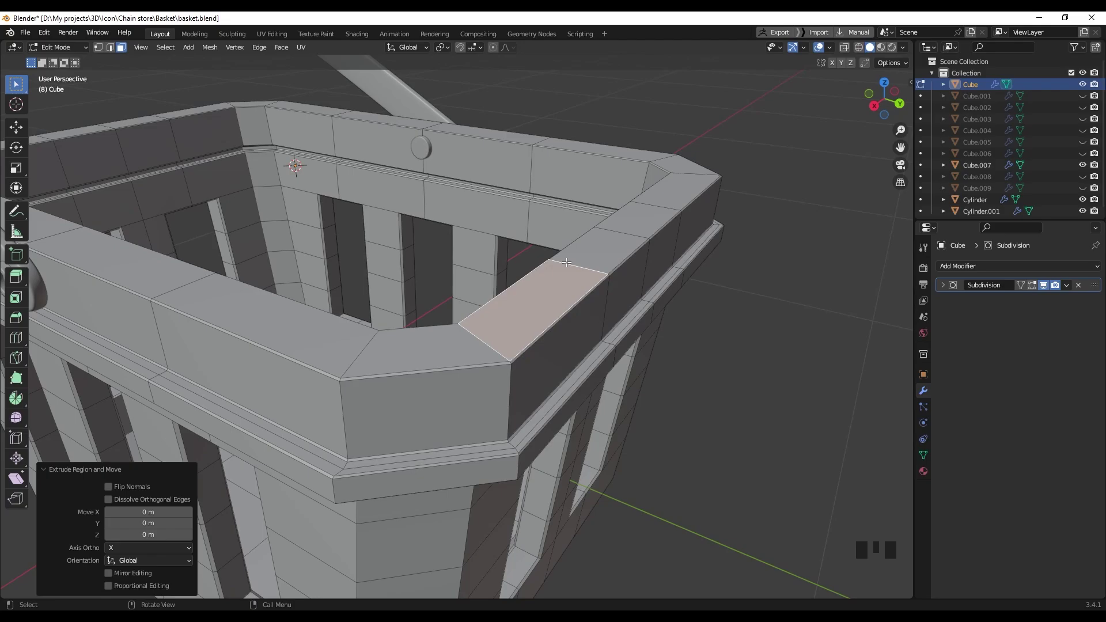
Undo and redo to restore the rim face selection while inspecting the rim.
{"action": "left_click_drag", "start_coordinate": [566, 274], "coordinate": [563, 283]}
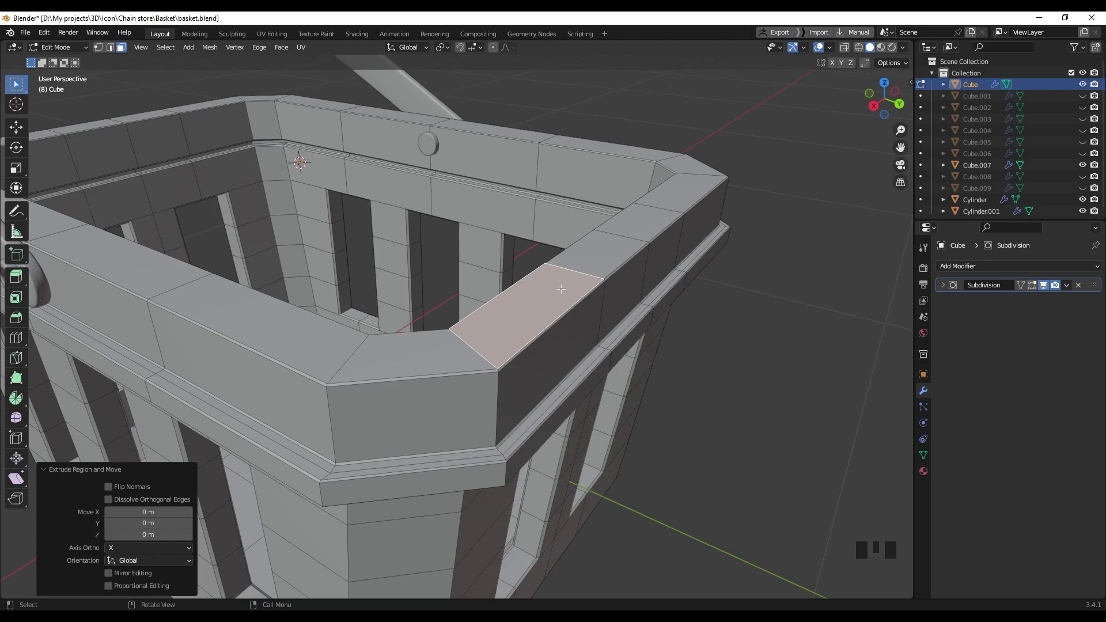
{"action": "left_click_drag", "start_coordinate": [557, 289], "coordinate": [567, 293]}
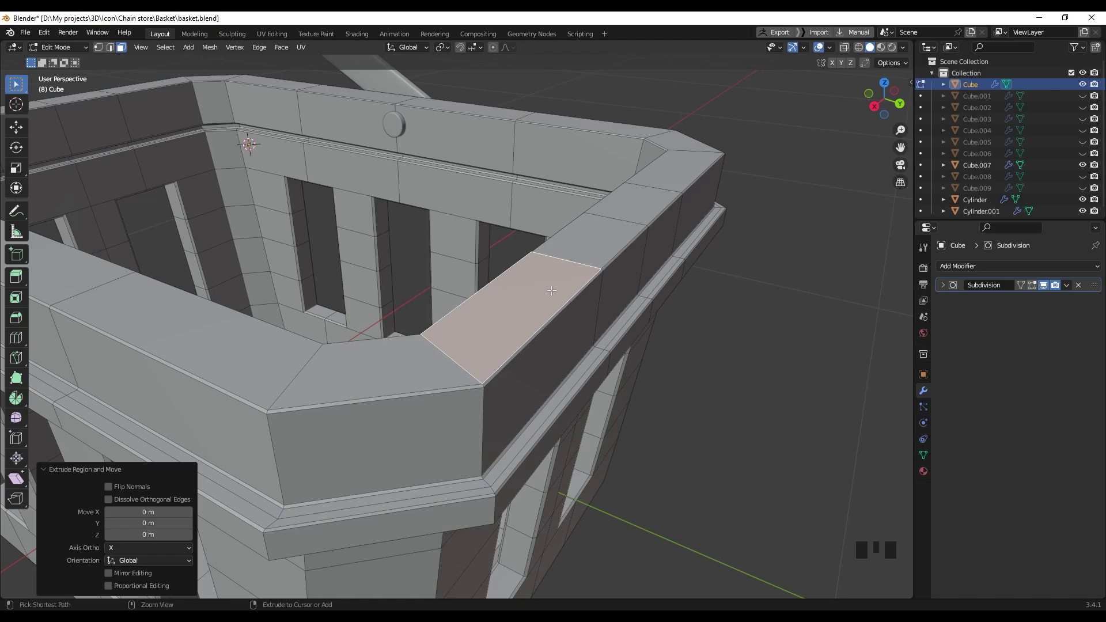
{"action": "key", "text": "ctrl+z"}
{"action": "key", "text": "ctrl+z"}
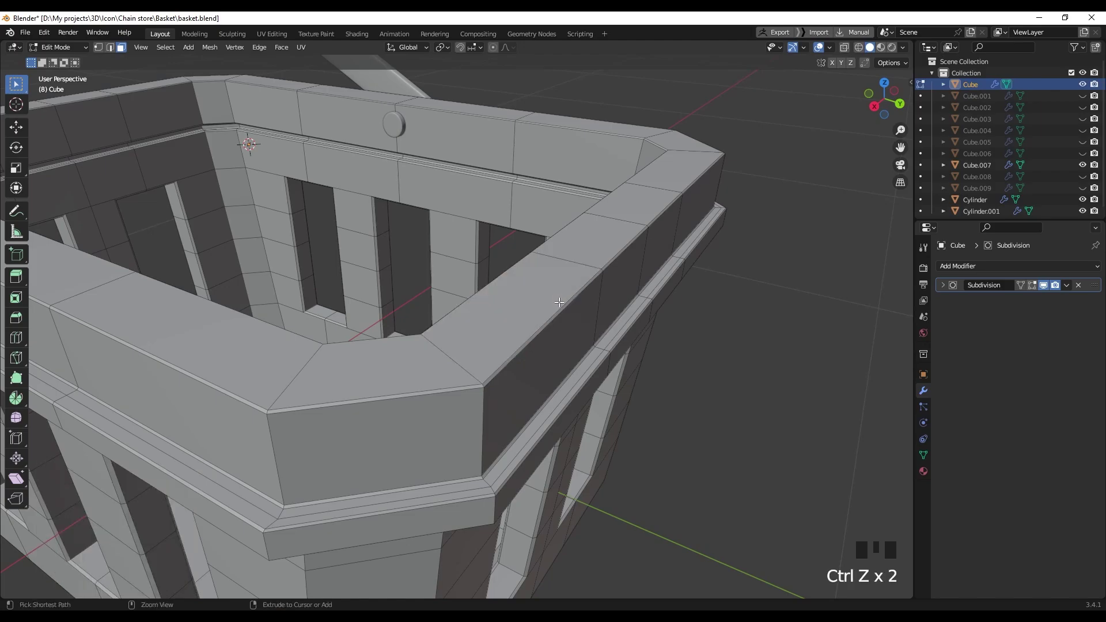
{"action": "key", "text": "ctrl+shift+z"}
{"action": "key", "text": "ctrl+shift+z"}
{"action": "key", "text": "ctrl+shift+z"}
{"action": "middle_click", "coordinate": [583, 297]}
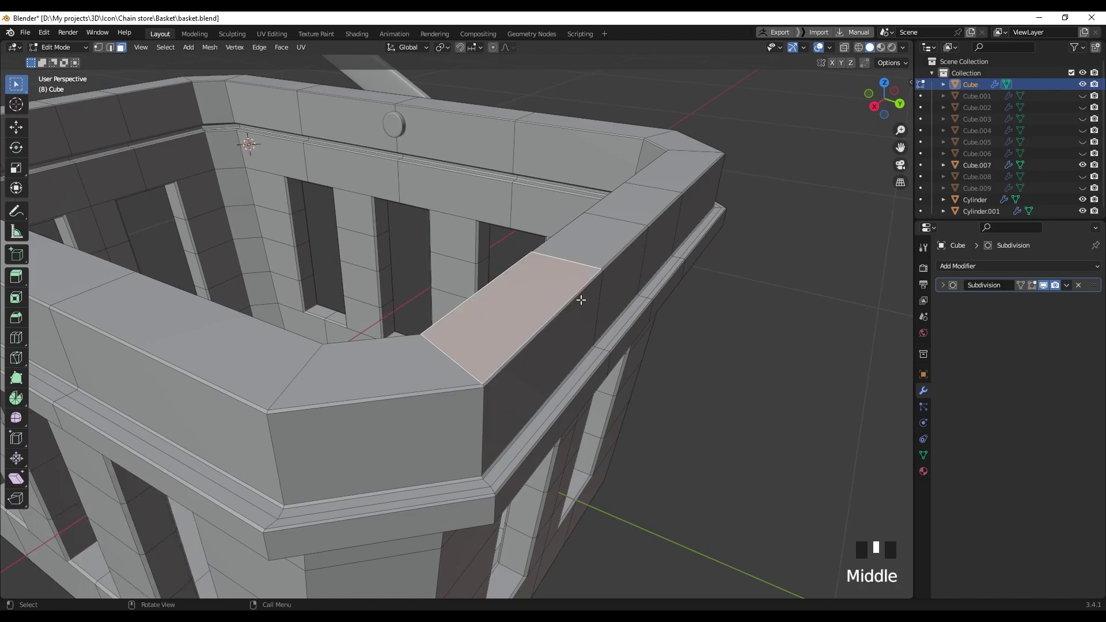
Select all basket vertices and merge the overlapping ones by distance.
{"action": "key", "text": "1"}
{"action": "key", "text": "a"}
{"action": "key", "text": "m"}
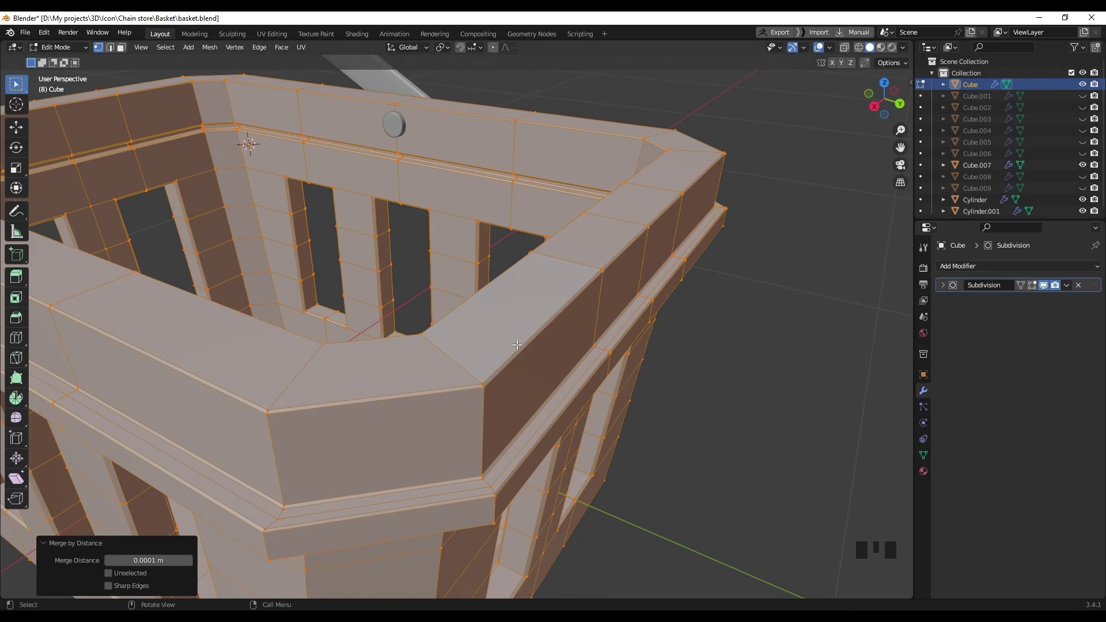
Select a rim face and duplicate it in place at zero offset.
{"action": "left_click_drag", "start_coordinate": [512, 299], "coordinate": [658, 299]}
{"action": "left_click", "coordinate": [658, 299]}
{"action": "key", "text": "3"}
{"action": "left_click", "coordinate": [546, 296]}
{"action": "left_click_drag", "start_coordinate": [554, 300], "coordinate": [563, 295]}
{"action": "key", "text": "shift+d"}
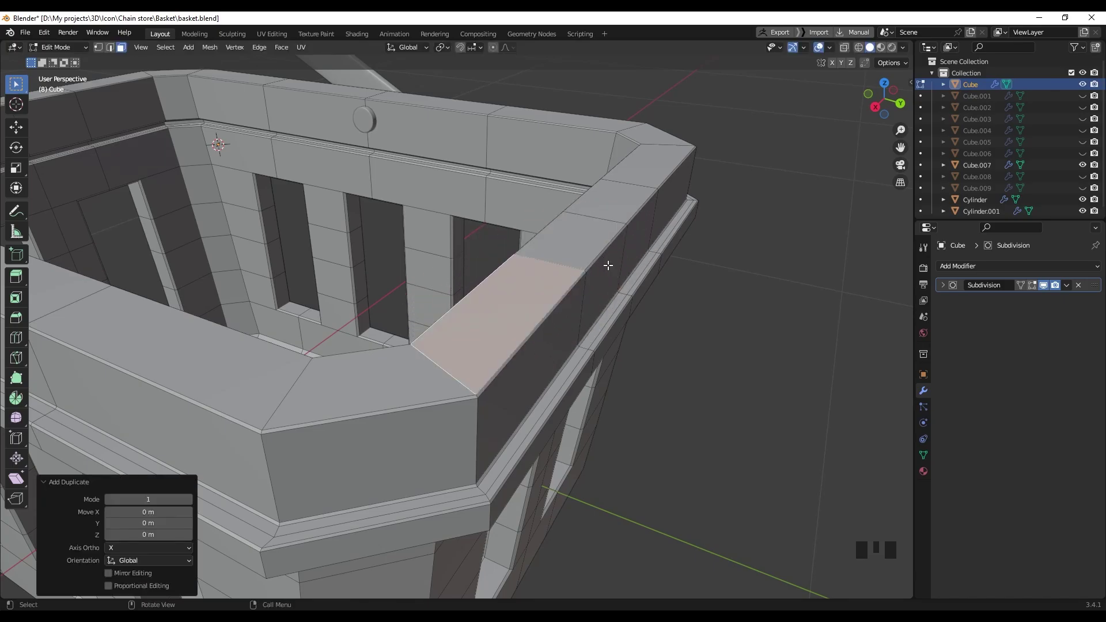
Move the duplicated face off the rim, undo it and return to Object Mode.
{"action": "left_click", "coordinate": [525, 298]}
{"action": "key", "text": "g"}
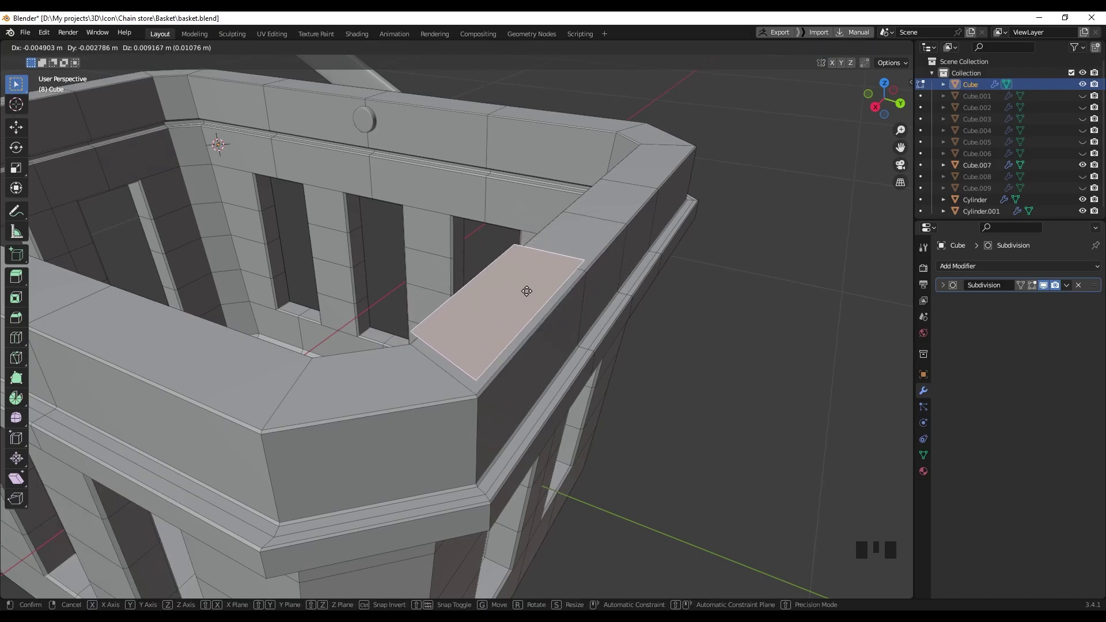
{"action": "key", "text": "ctrl+z"}
{"action": "key", "text": "ctrl+z"}
{"action": "key", "text": "ctrl+z"}
{"action": "scroll", "scroll_direction": "down", "scroll_amount": 3}
{"action": "key", "text": "Tab"}
{"action": "scroll", "scroll_direction": "down", "scroll_amount": 3}
Duplicate the whole basket, move the copy aside, then delete it.
{"action": "left_click_drag", "start_coordinate": [590, 309], "coordinate": [527, 315]}
{"action": "key", "text": "shift+d"}
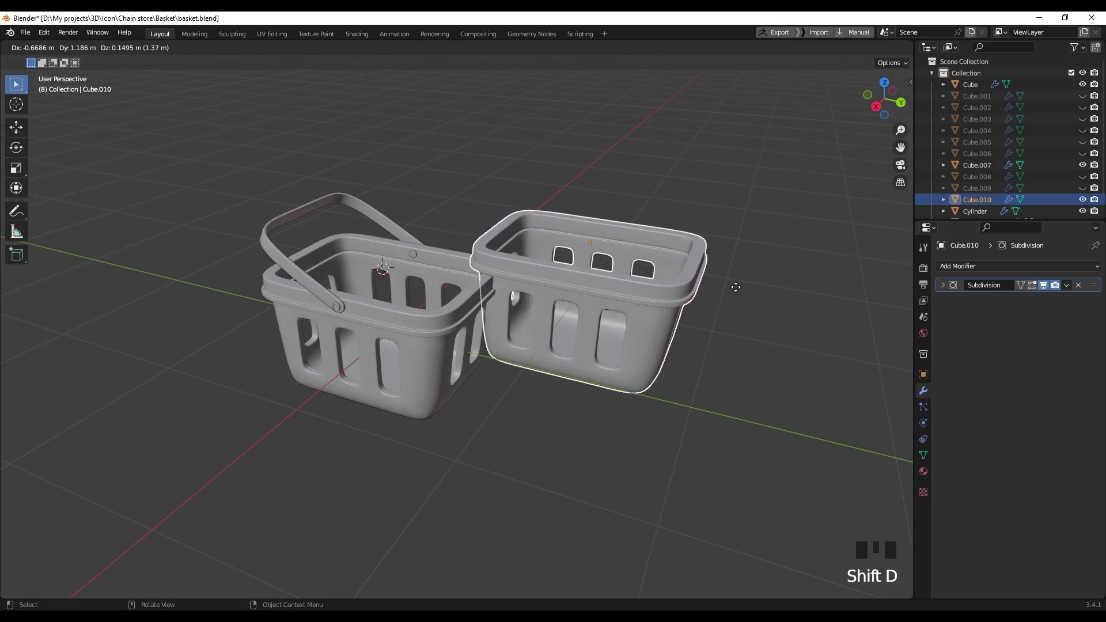
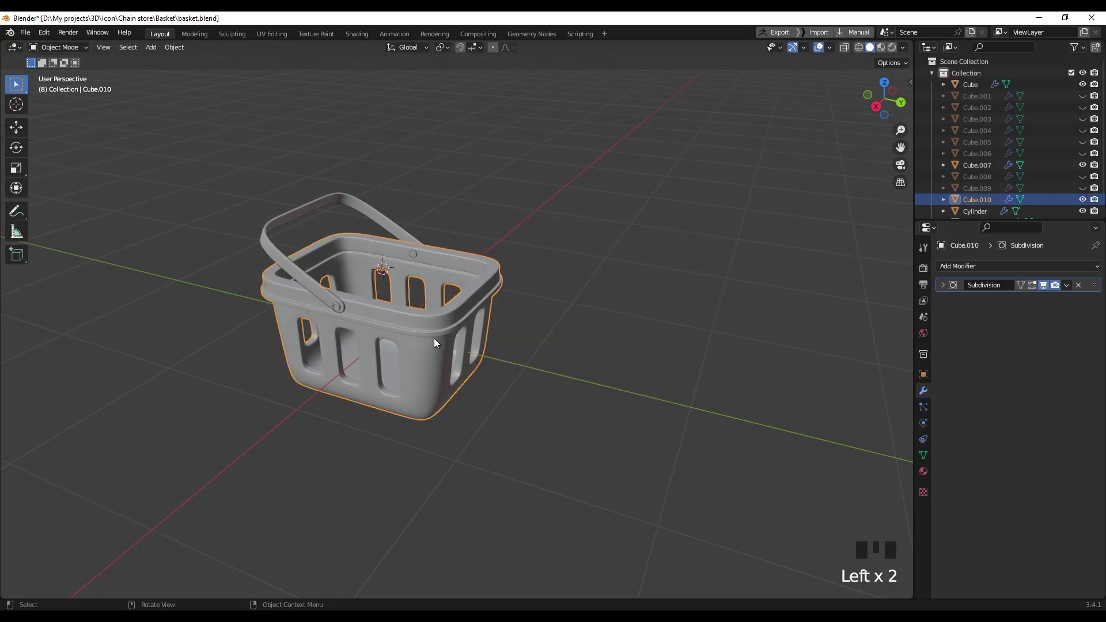
{"action": "key", "text": "g"}
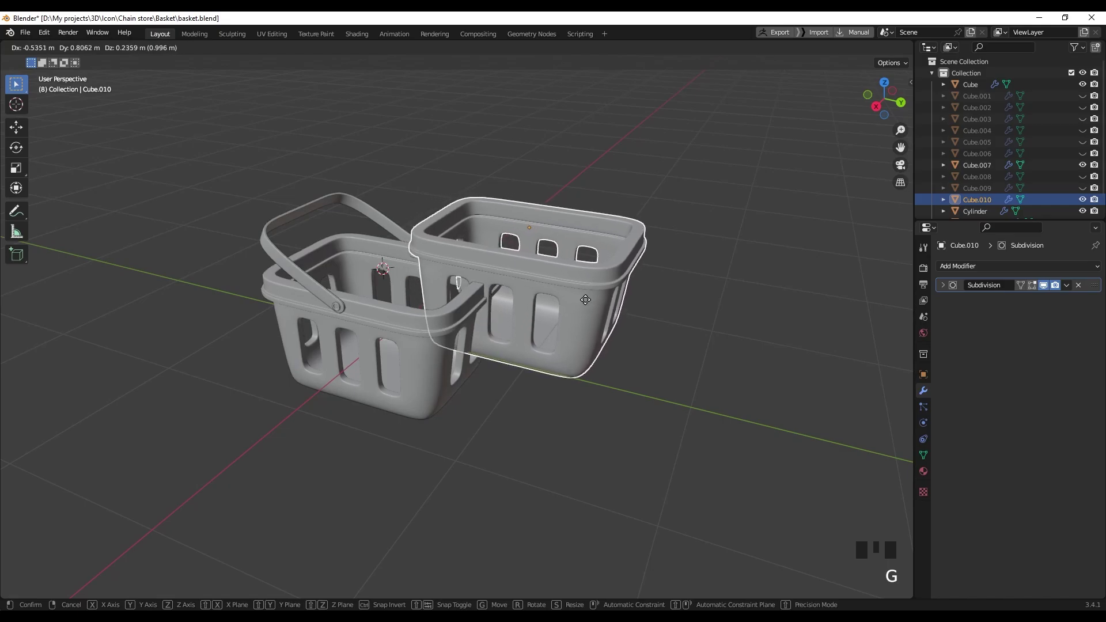
{"action": "key", "text": "Delete"}
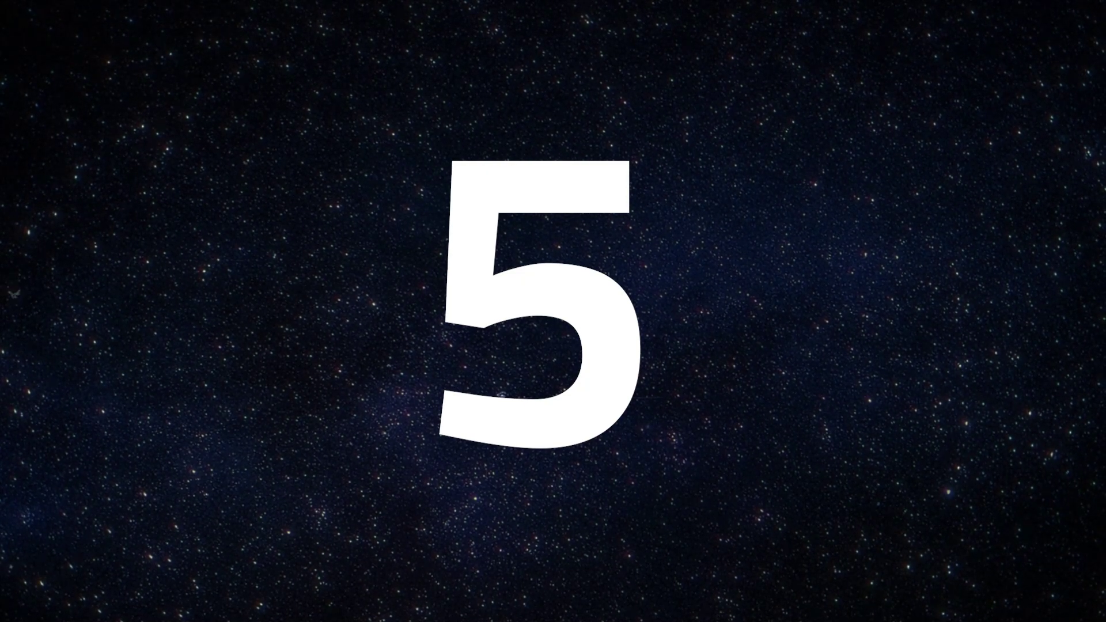
Select the pistol's small top block and duplicate it straight upward.
{"action": "left_click_drag", "start_coordinate": [444, 276], "coordinate": [511, 268]}
{"action": "left_click", "coordinate": [511, 267]}
{"action": "left_click_drag", "start_coordinate": [496, 296], "coordinate": [521, 325]}
{"action": "key", "text": "shift+d"}
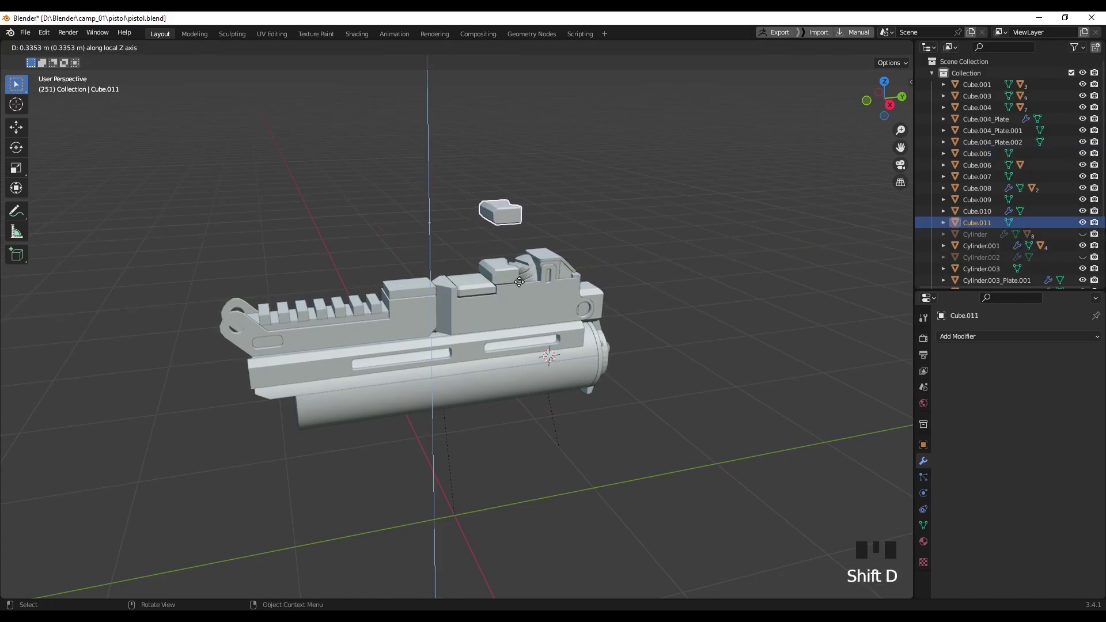
{"action": "left_click_drag", "start_coordinate": [538, 274], "coordinate": [531, 304]}
Repeat the duplicate-and-lift five more times to stack copies above the pistol.
{"action": "key", "text": "shift+r"}
{"action": "key", "text": "shift+r"}
{"action": "key", "text": "shift+r"}
{"action": "key", "text": "shift+r"}
{"action": "key", "text": "shift+r"}
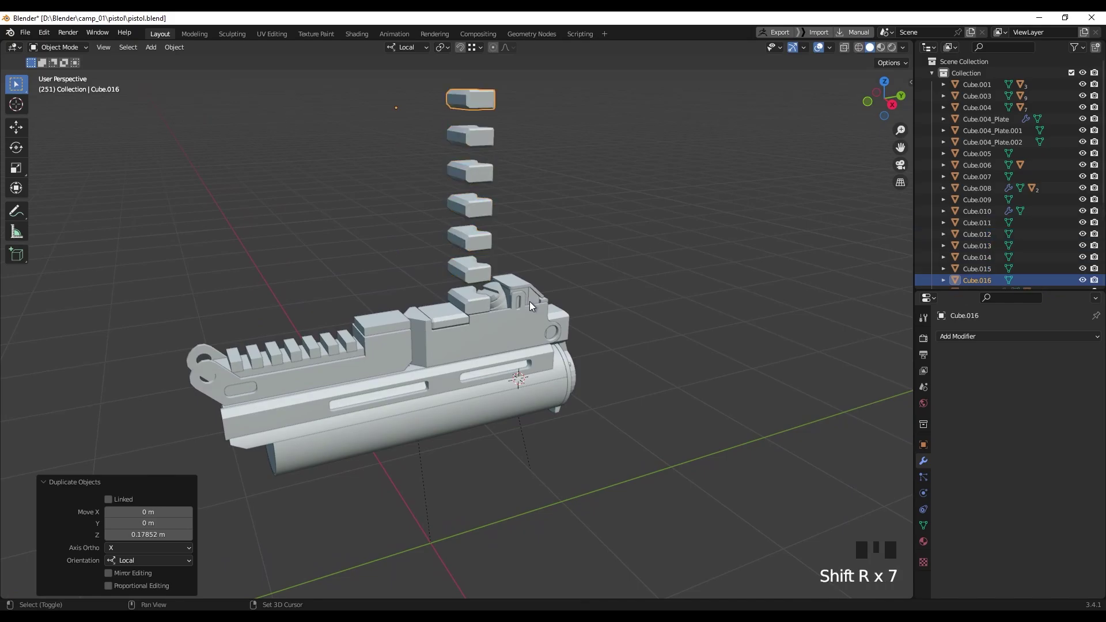
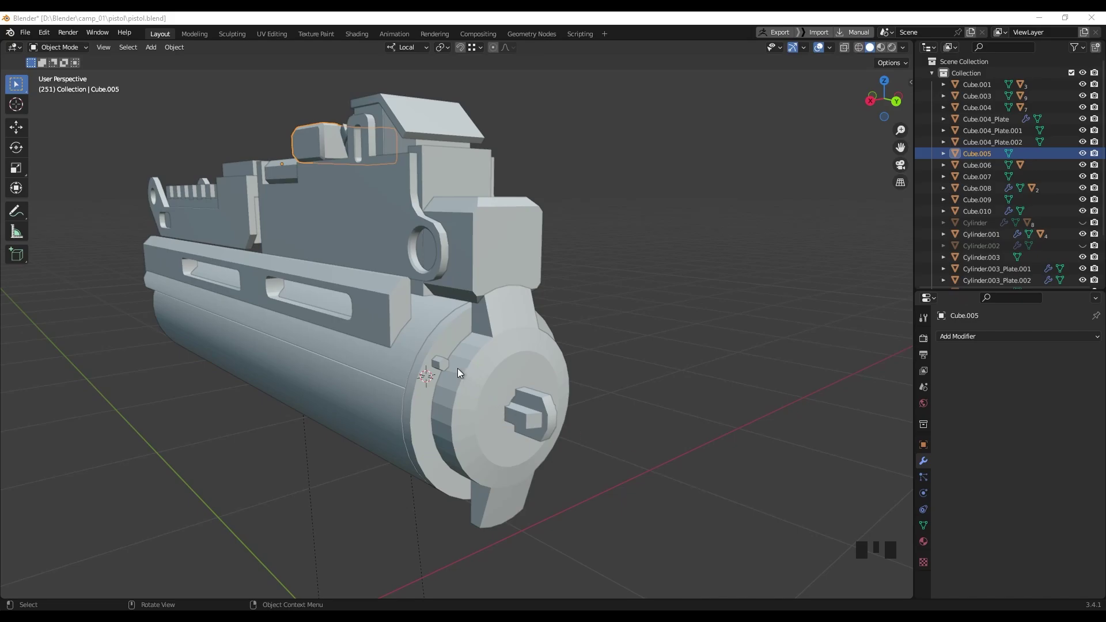
Select the hex bolt and set its origin to the 3D cursor at the barrel front.
{"action": "left_click", "coordinate": [444, 365]}
{"action": "left_click_drag", "start_coordinate": [437, 387], "coordinate": [455, 287]}
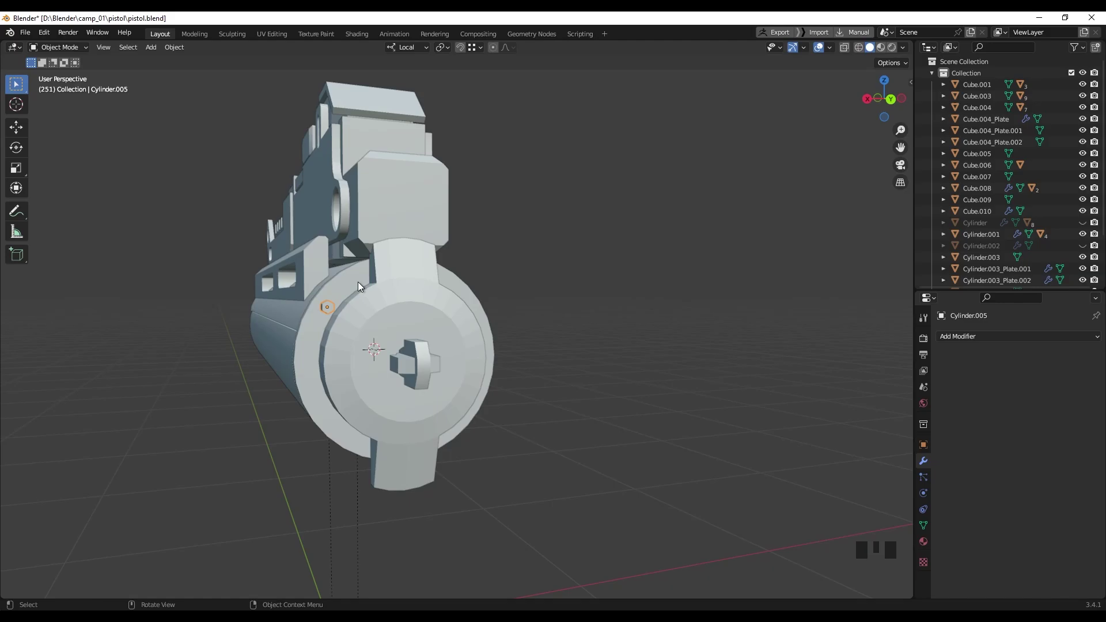
{"action": "left_click_drag", "start_coordinate": [373, 290], "coordinate": [399, 343]}
{"action": "left_click_drag", "start_coordinate": [490, 371], "coordinate": [501, 375]}
{"action": "scroll", "scroll_direction": "up", "scroll_amount": 3}
{"action": "left_click_drag", "start_coordinate": [511, 380], "coordinate": [520, 364]}
{"action": "scroll", "scroll_direction": "up", "scroll_amount": 3}
{"action": "left_click_drag", "start_coordinate": [546, 367], "coordinate": [649, 392]}
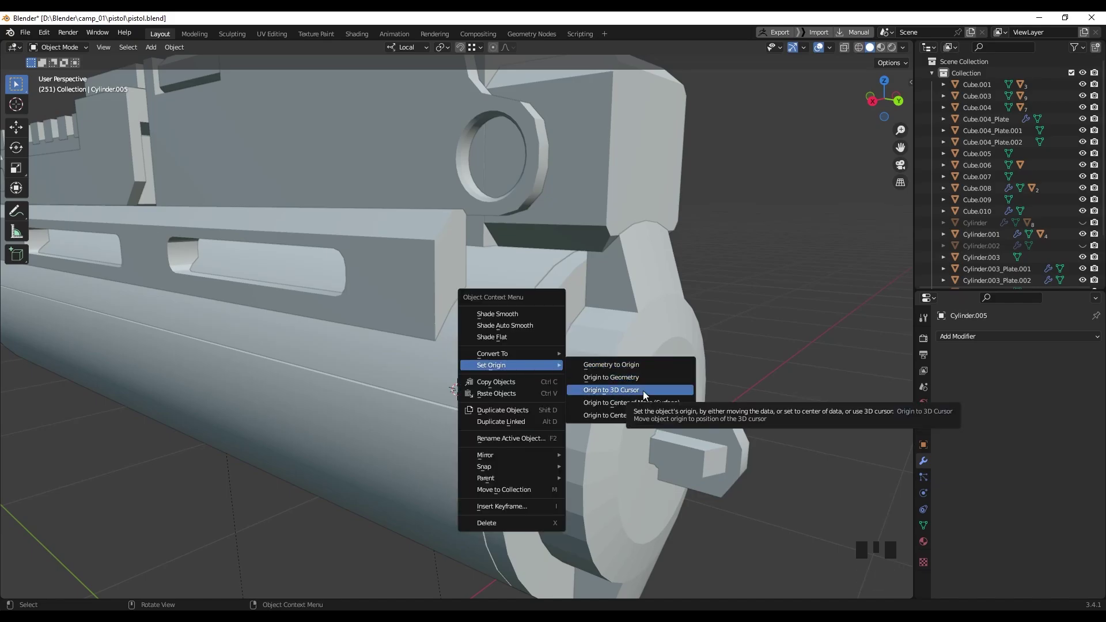
{"action": "left_click_drag", "start_coordinate": [516, 394], "coordinate": [426, 347]}
{"action": "scroll", "scroll_direction": "up", "scroll_amount": 3}
{"action": "middle_click", "coordinate": [456, 345]}
Duplicate the bolt rotated 30 degrees around the rim and repeat to fill the full circle.
{"action": "key", "text": "shift+d"}
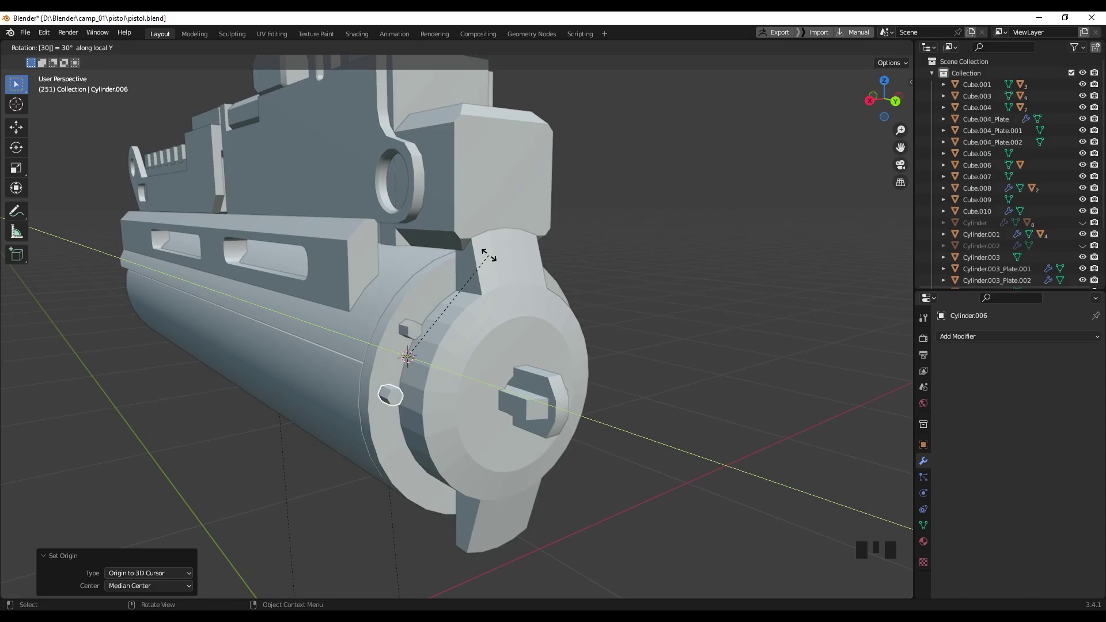
{"action": "left_click_drag", "start_coordinate": [508, 303], "coordinate": [518, 325]}
{"action": "key", "text": "shift+r"}
{"action": "key", "text": "shift+r"}
{"action": "key", "text": "shift+r"}
{"action": "key", "text": "shift+r"}
{"action": "key", "text": "shift+r"}
{"action": "key", "text": "shift+r"}
{"action": "key", "text": "shift+r"}
{"action": "key", "text": "shift+r"}
{"action": "key", "text": "shift+r"}
{"action": "key", "text": "shift+r"}
{"action": "left_click_drag", "start_coordinate": [483, 336], "coordinate": [538, 348]}
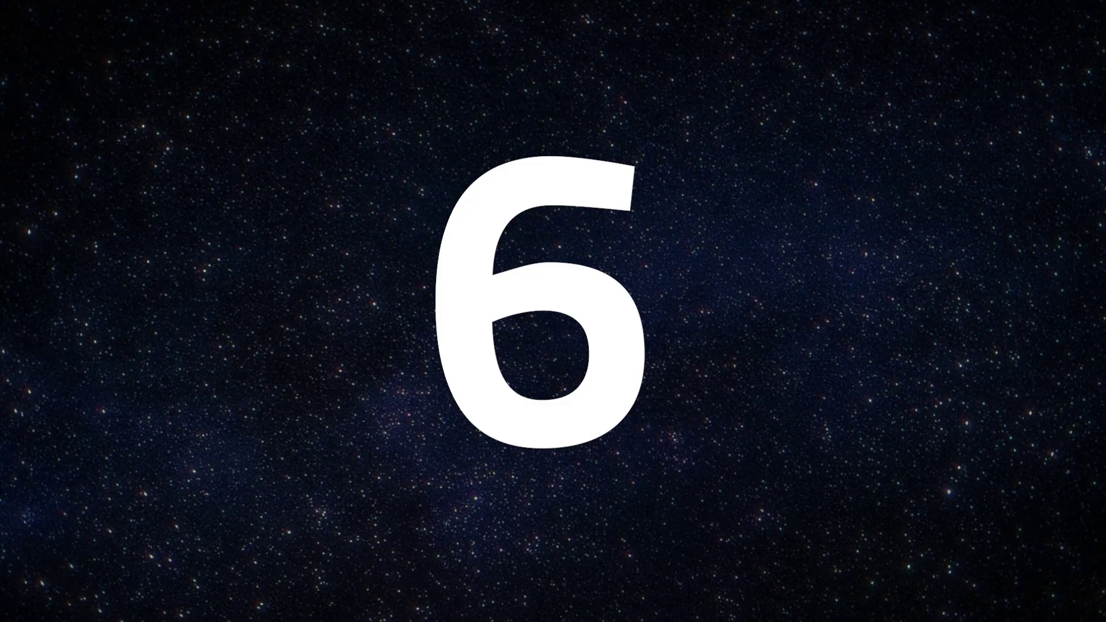
Jump between axis-aligned orthographic views of the AK-47, ending on side and front views.
{"action": "left_click_drag", "start_coordinate": [498, 391], "coordinate": [552, 392]}
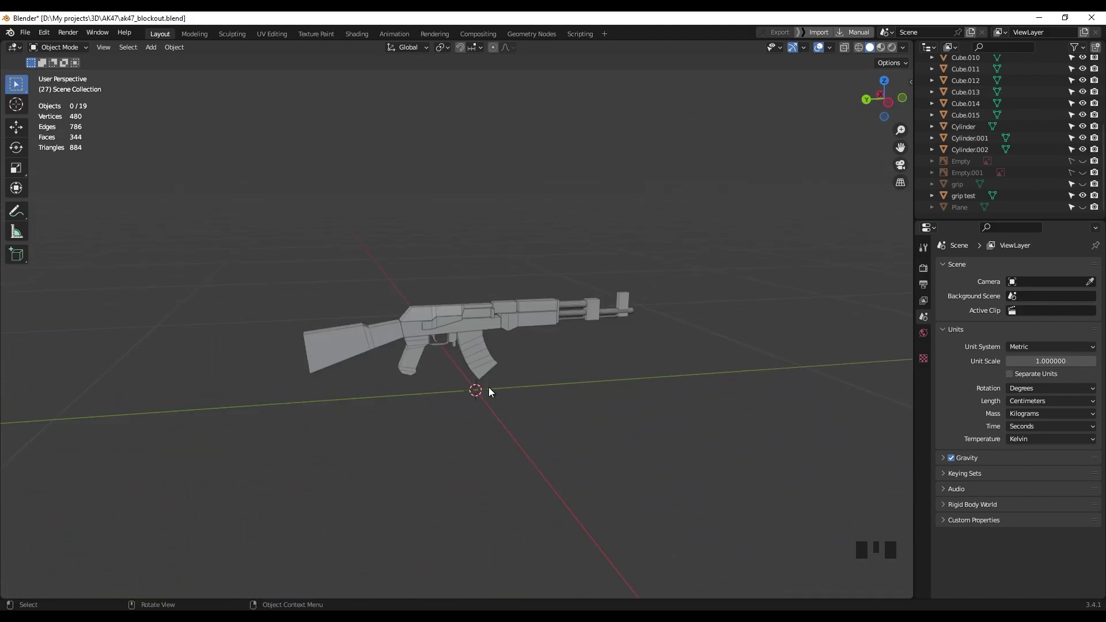
{"action": "key", "text": "KP_1"}
{"action": "key", "text": "KP_3"}
{"action": "key", "text": "KP_7"}
{"action": "key", "text": "KP_9"}
{"action": "key", "text": "KP_1"}
{"action": "key", "text": "KP_3"}
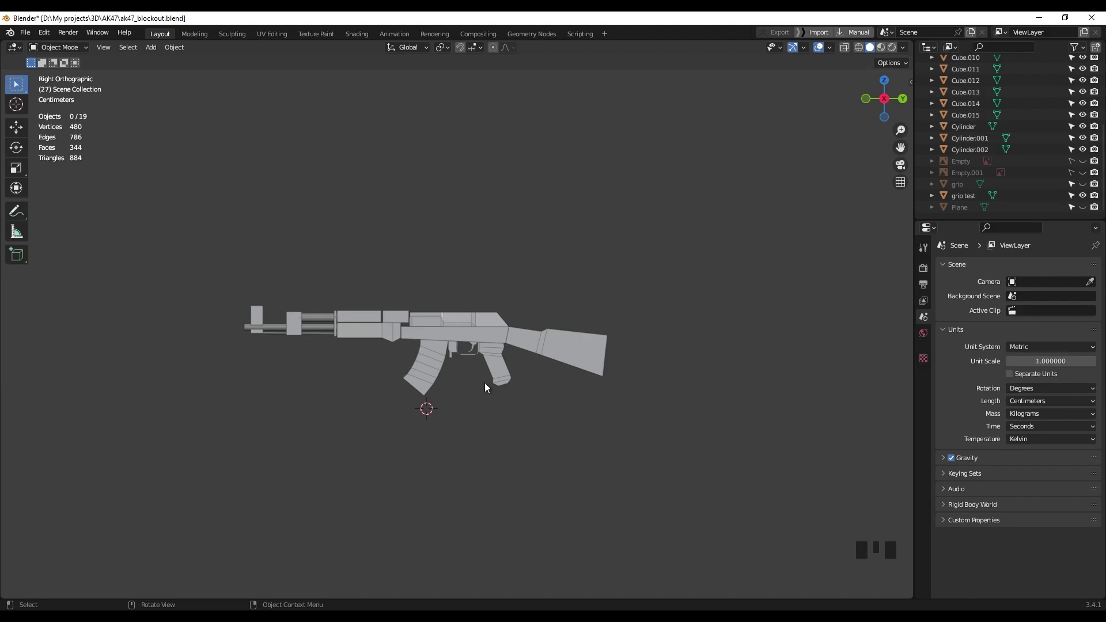
{"action": "key", "text": "`"}
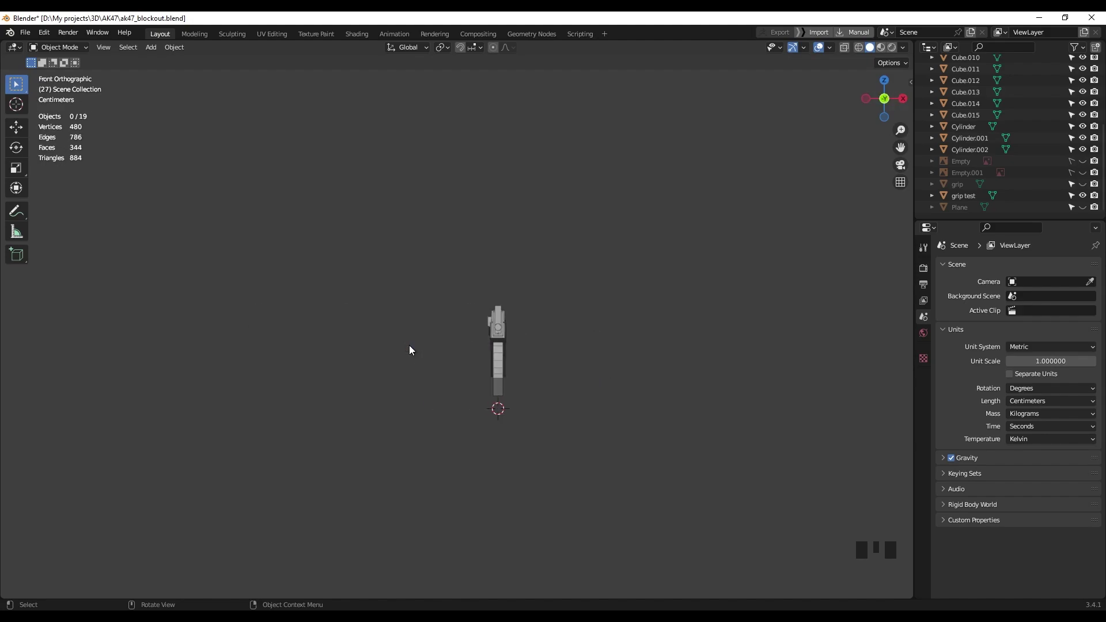
Orbit the rifle freely, then snap back to a straight side-on view.
{"action": "left_click_drag", "start_coordinate": [462, 354], "coordinate": [544, 359]}
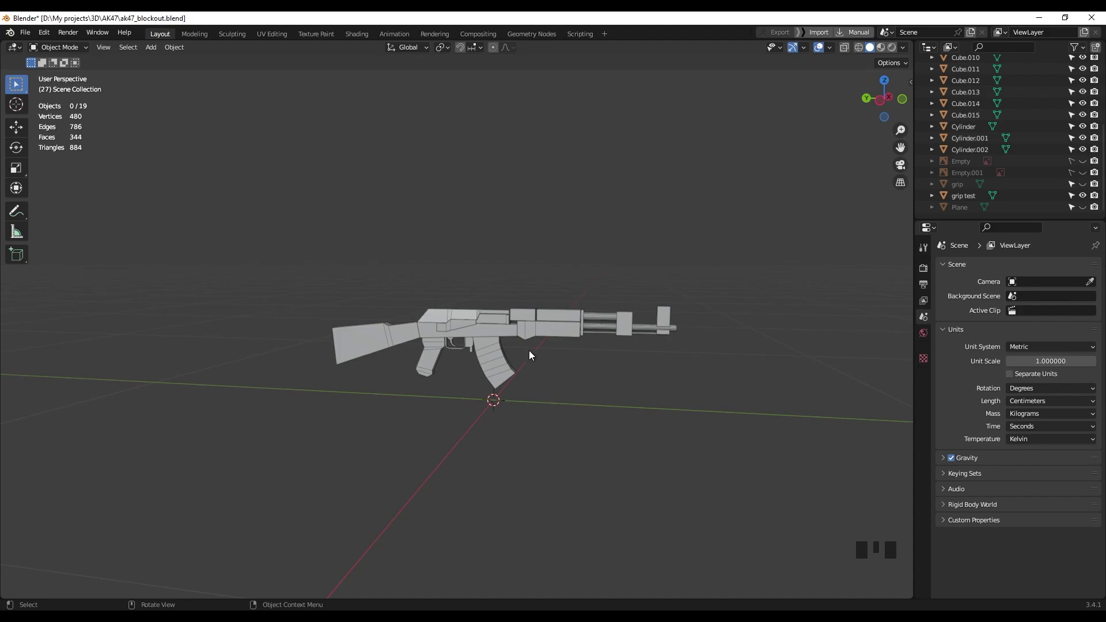
{"action": "left_click_drag", "start_coordinate": [529, 370], "coordinate": [523, 360]}
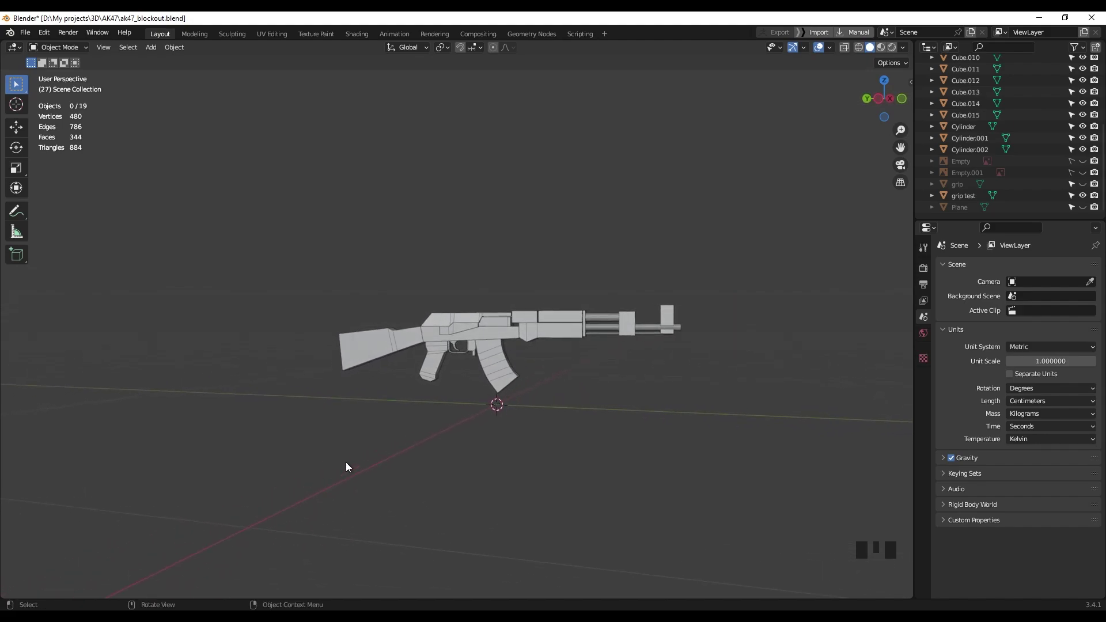
{"action": "left_click_drag", "start_coordinate": [480, 375], "coordinate": [484, 375]}
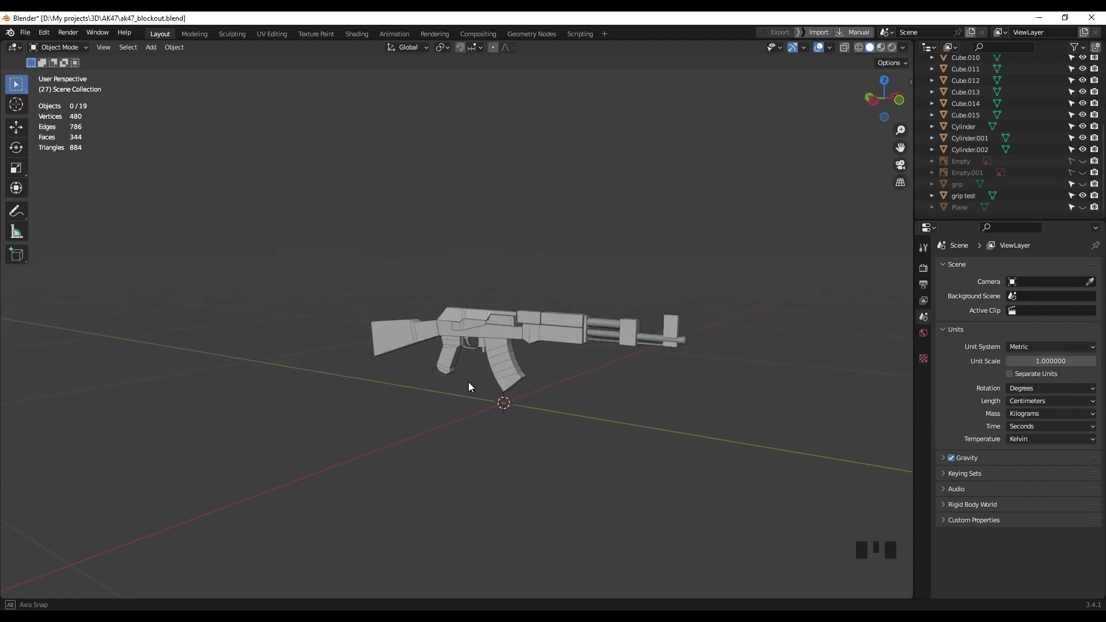
Rotate and move the POS terminal's parts vertically together to inspect their modifiers.
{"action": "left_click_drag", "start_coordinate": [339, 364], "coordinate": [604, 374]}
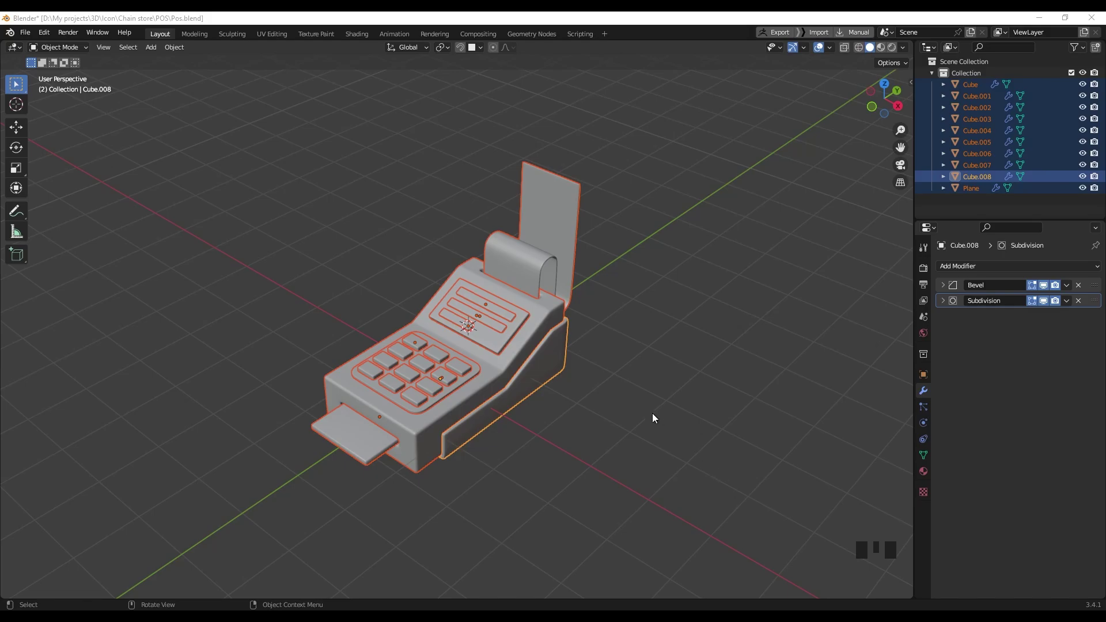
{"action": "key", "text": "r"}
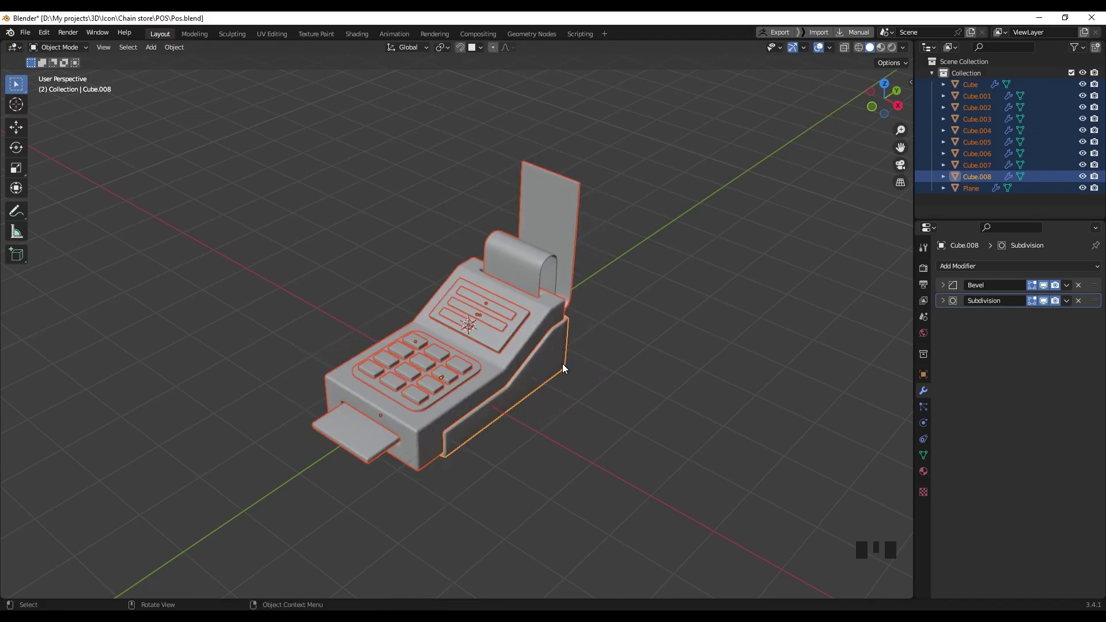
{"action": "key", "text": "g"}
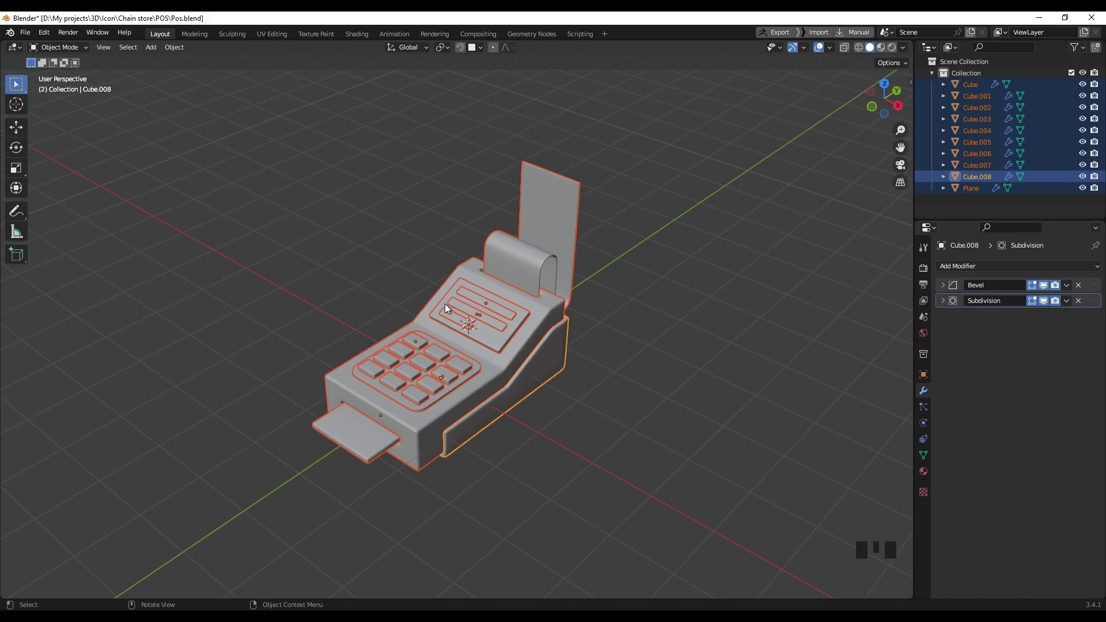
{"action": "key", "text": "g"}
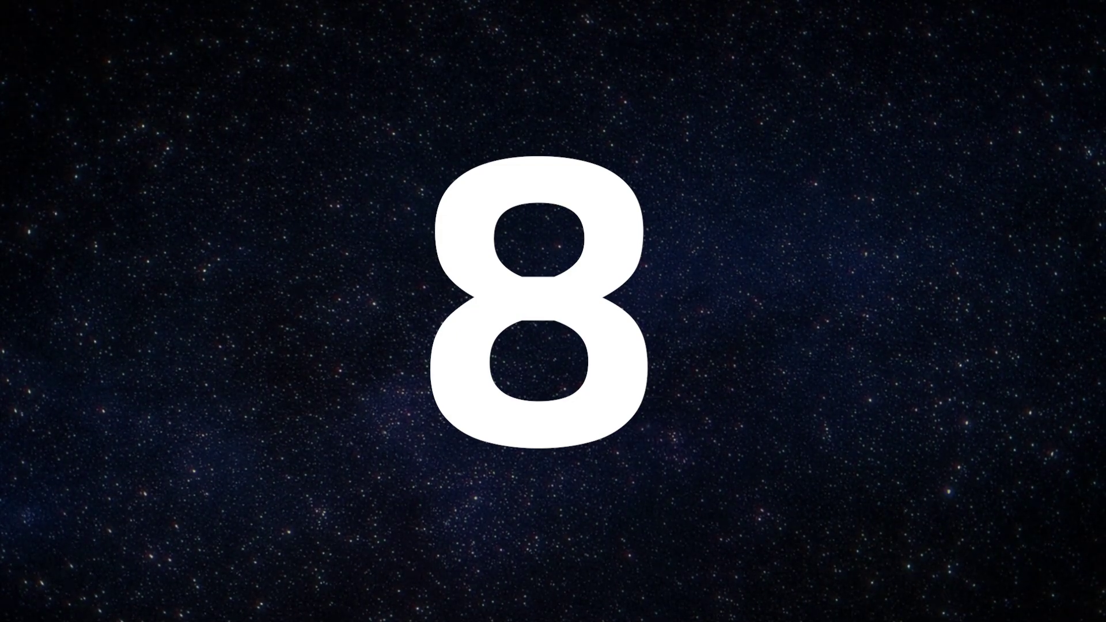
Subdivide the cube twice in Edit Mode and round its vertices toward a sphere.
{"action": "left_click", "coordinate": [524, 355]}
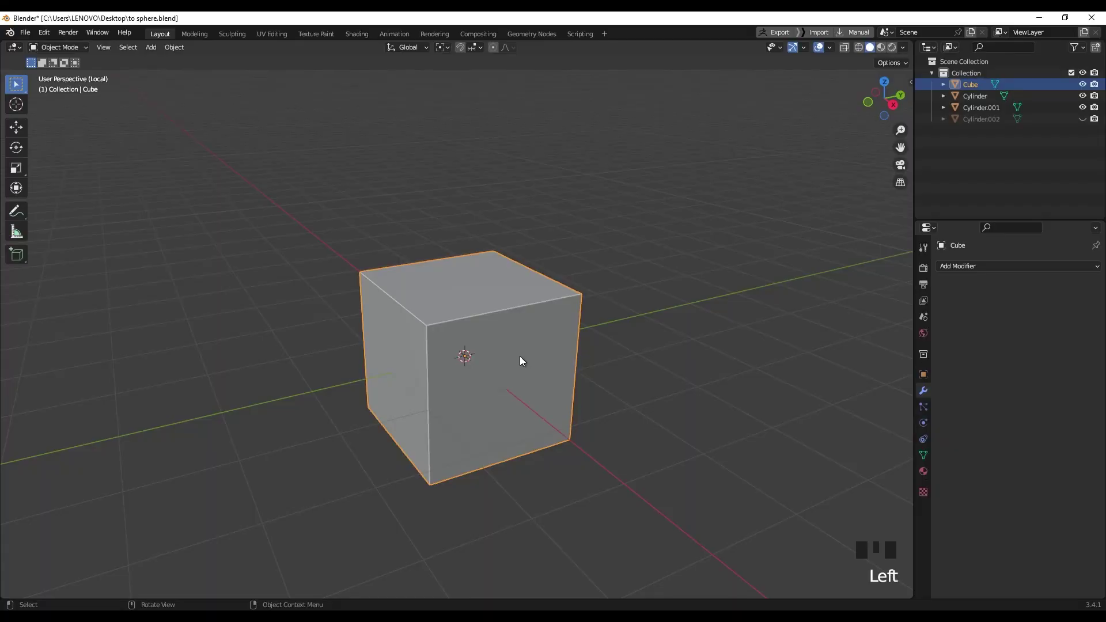
{"action": "key", "text": "Tab"}
{"action": "middle_click", "coordinate": [514, 349]}
{"action": "key", "text": "a"}
{"action": "left_click_drag", "start_coordinate": [518, 354], "coordinate": [492, 254]}
{"action": "key", "text": "shift+r"}
{"action": "left_click_drag", "start_coordinate": [487, 325], "coordinate": [487, 325]}
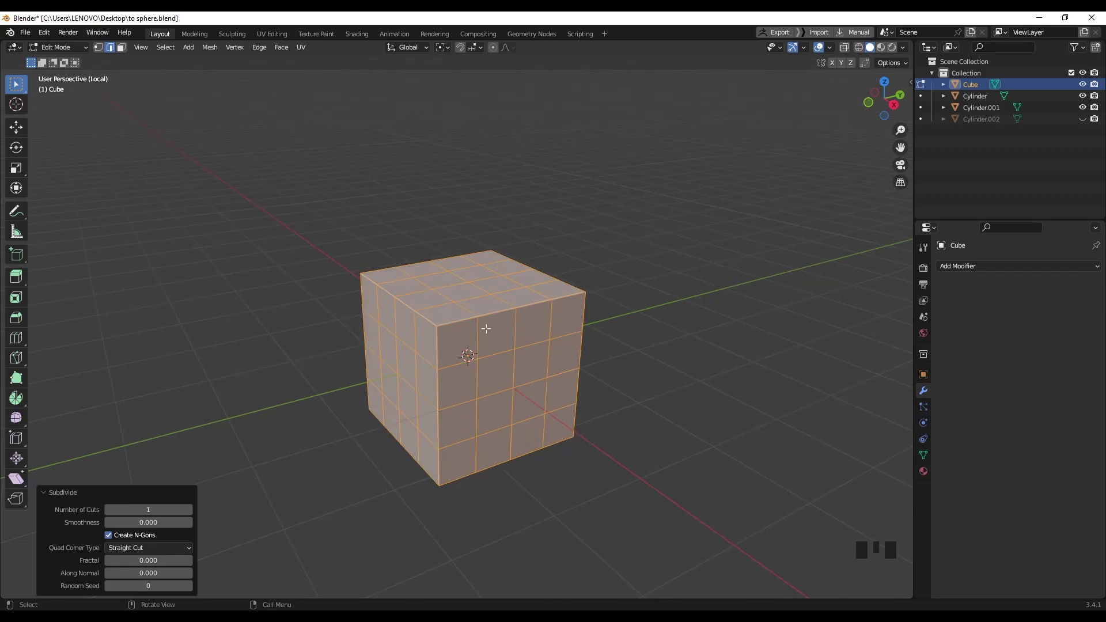
{"action": "key", "text": "shift+alt+s"}
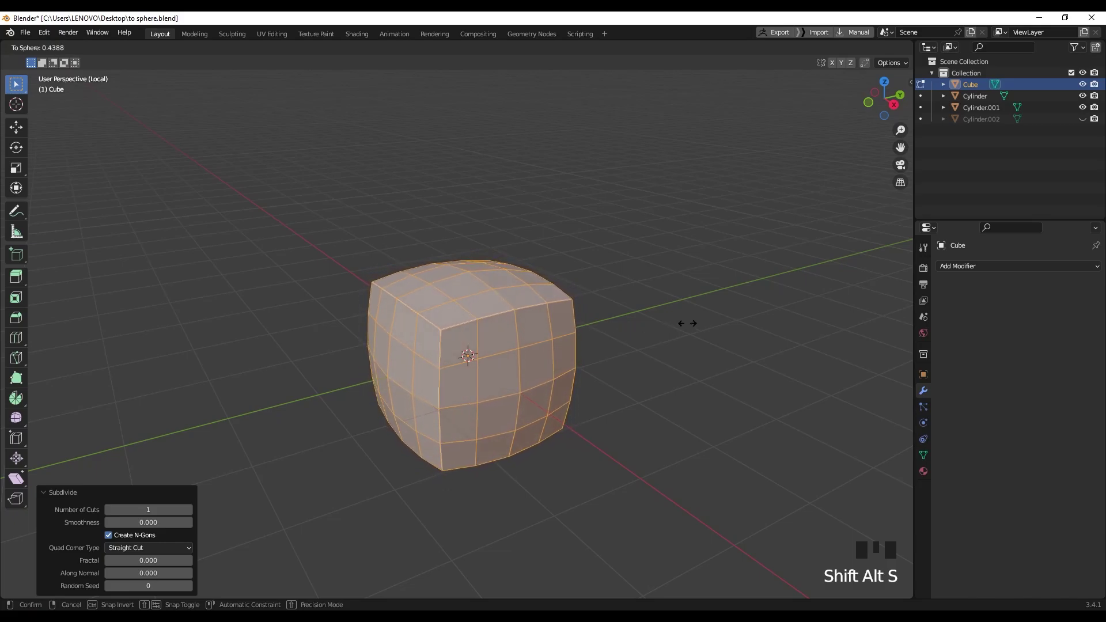
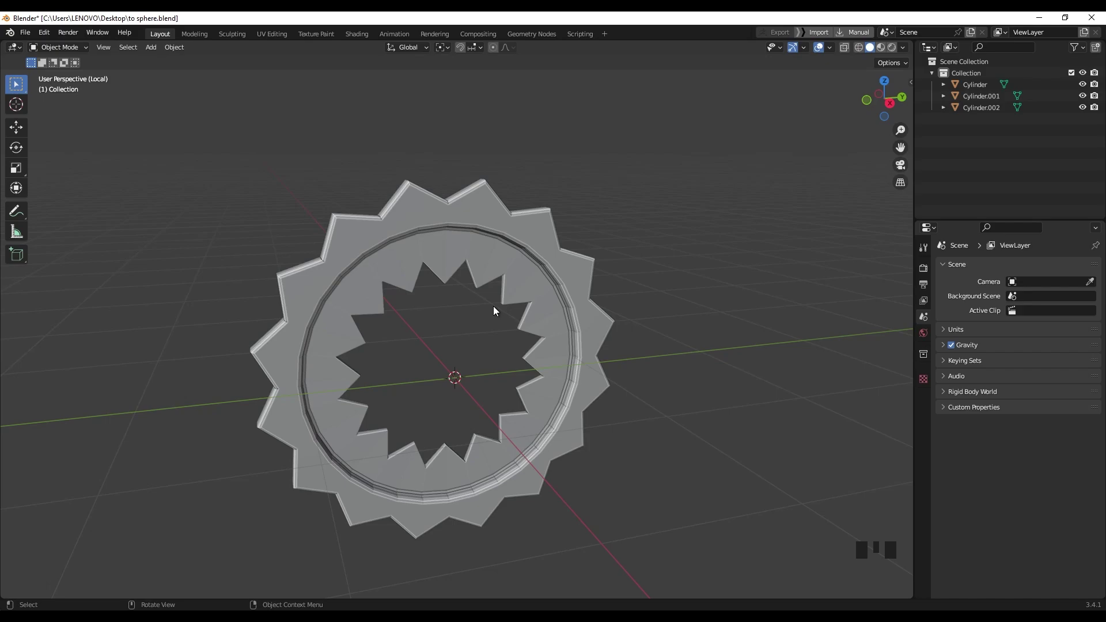
Enter Edit Mode on the spiked ring and select its jagged inner edge vertices.
{"action": "left_click", "coordinate": [506, 275]}
{"action": "left_click_drag", "start_coordinate": [537, 295], "coordinate": [530, 284]}
{"action": "key", "text": "Tab"}
{"action": "left_click_drag", "start_coordinate": [431, 272], "coordinate": [421, 221]}
{"action": "scroll", "scroll_direction": "up", "scroll_amount": 3}
{"action": "left_click_drag", "start_coordinate": [423, 208], "coordinate": [419, 137]}
{"action": "left_click", "coordinate": [419, 136]}
{"action": "left_click_drag", "start_coordinate": [454, 251], "coordinate": [451, 251]}
Round the inner edge to a perfect circle with To Sphere 1.0, then scale it by 1.08.
{"action": "key", "text": "shift+alt+s"}
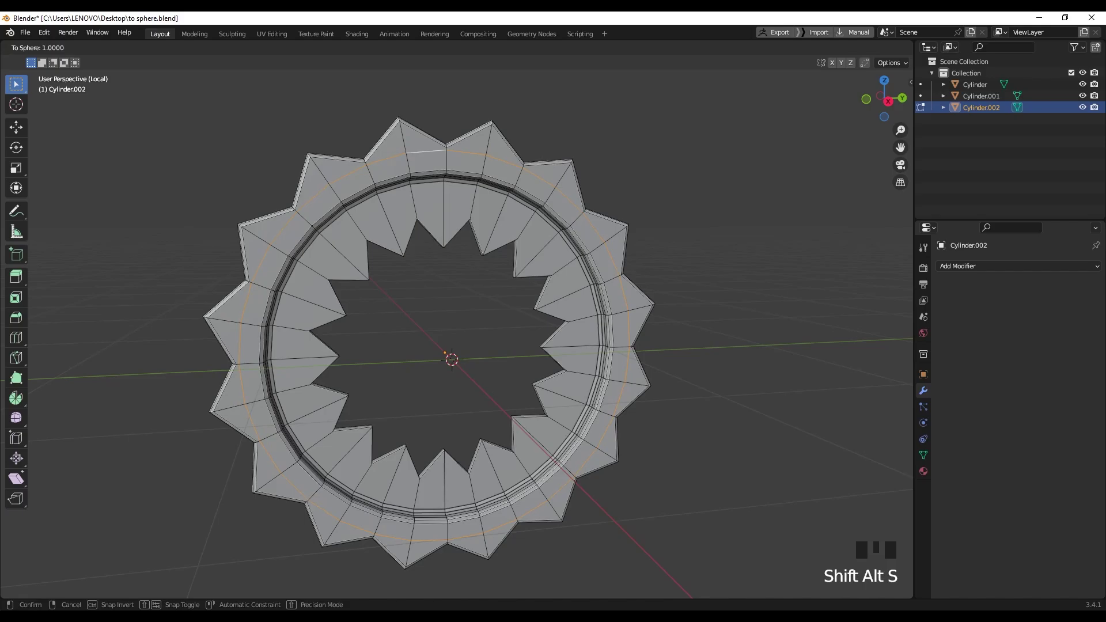
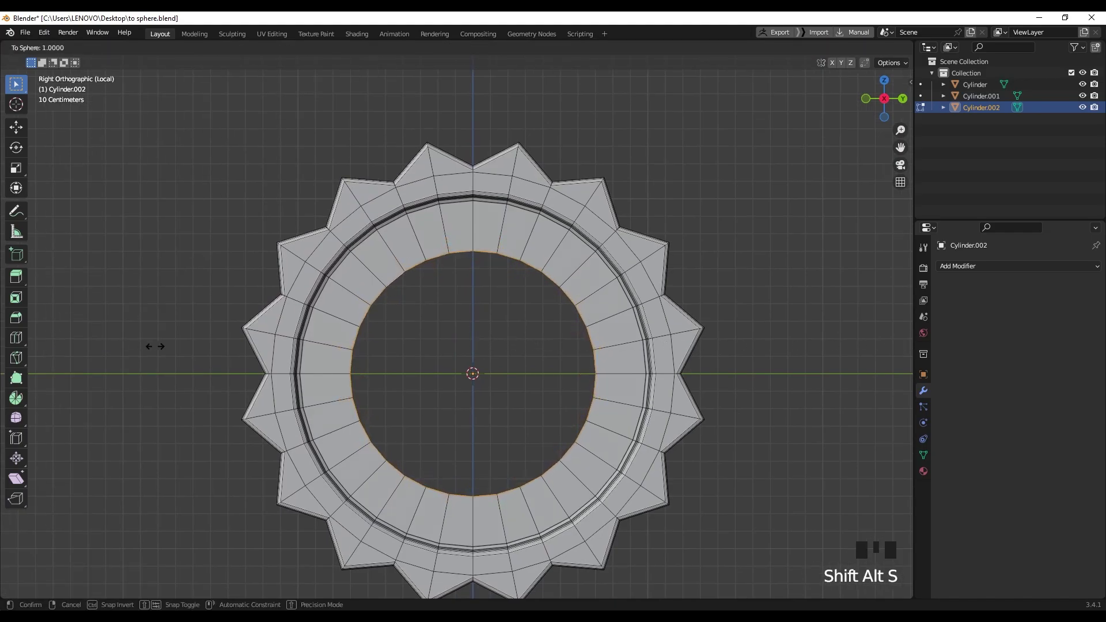
{"action": "key", "text": "s"}
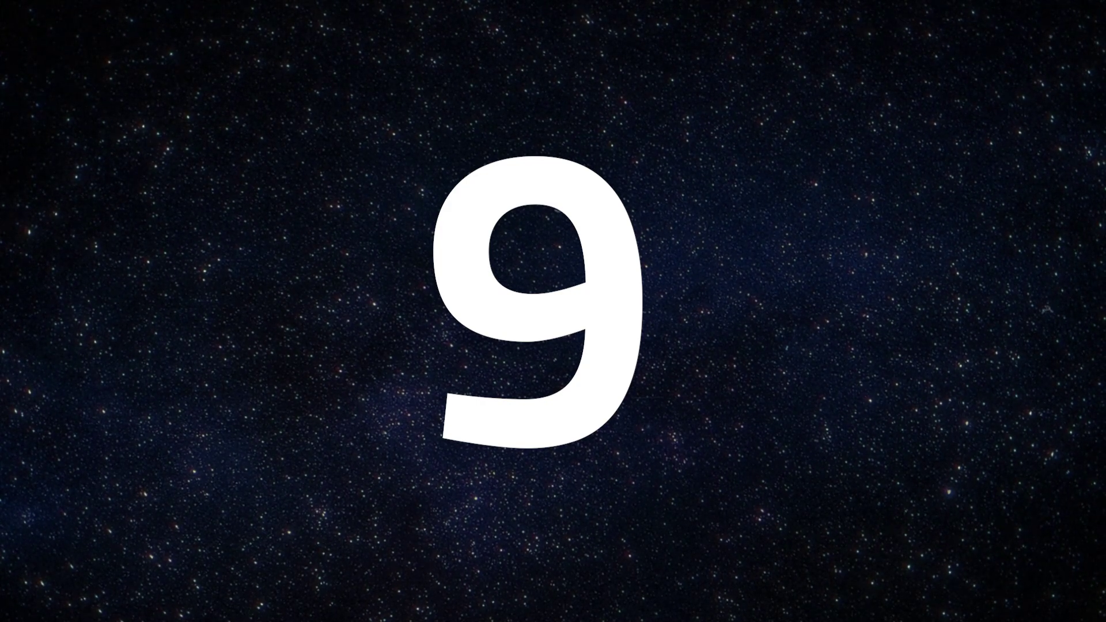
Enter Edit Mode on the basket handle Cube.007 and select its long edge loop.
{"action": "scroll", "scroll_direction": "up", "scroll_amount": 3}
{"action": "left_click_drag", "start_coordinate": [422, 330], "coordinate": [420, 337]}
{"action": "left_click", "coordinate": [419, 337]}
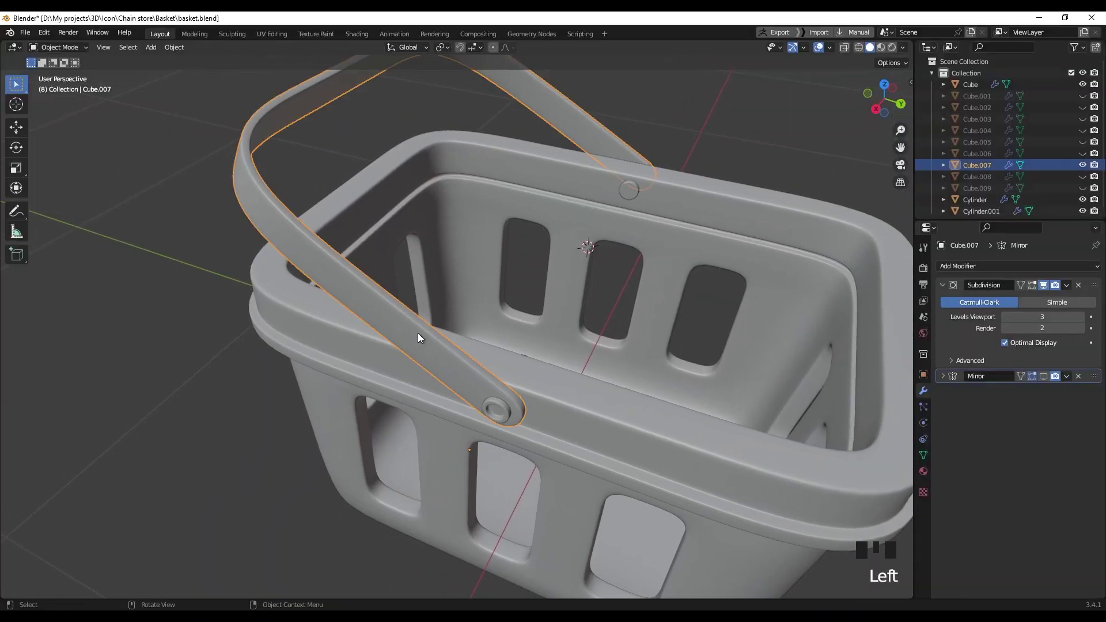
{"action": "key", "text": "Tab"}
{"action": "scroll", "scroll_direction": "up", "scroll_amount": 3}
{"action": "left_click_drag", "start_coordinate": [365, 278], "coordinate": [490, 332]}
{"action": "double_click", "coordinate": [490, 331]}
Edge-slide the selected edge along the handle.
{"action": "scroll", "scroll_direction": "up", "scroll_amount": 3}
{"action": "scroll", "scroll_direction": "down", "scroll_amount": 3}
{"action": "left_click_drag", "start_coordinate": [500, 355], "coordinate": [356, 241]}
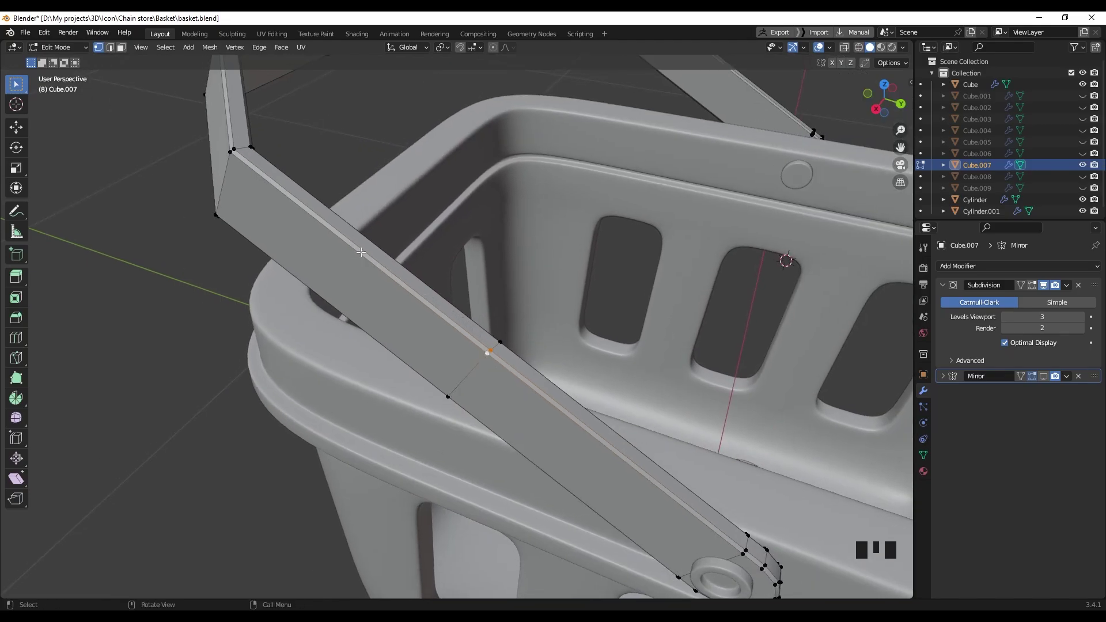
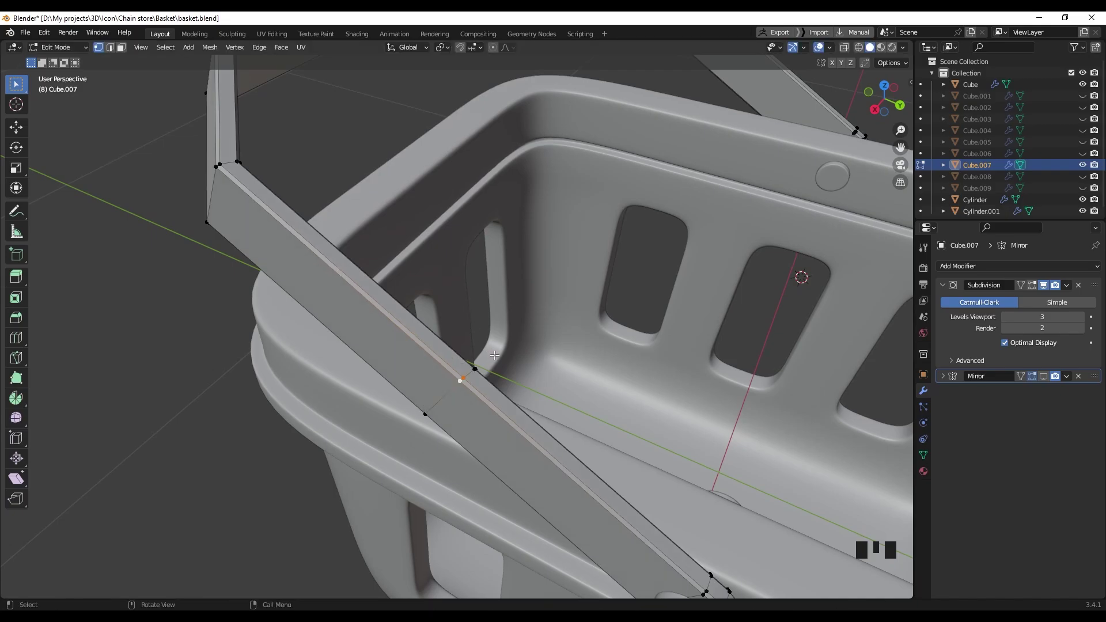
{"action": "key", "text": "g"}
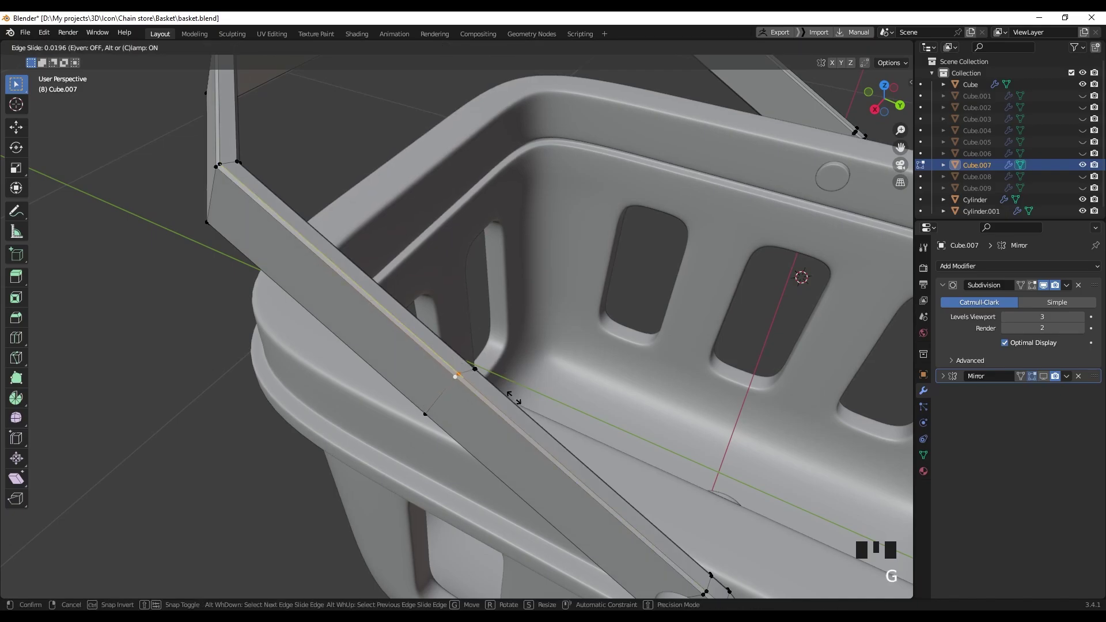
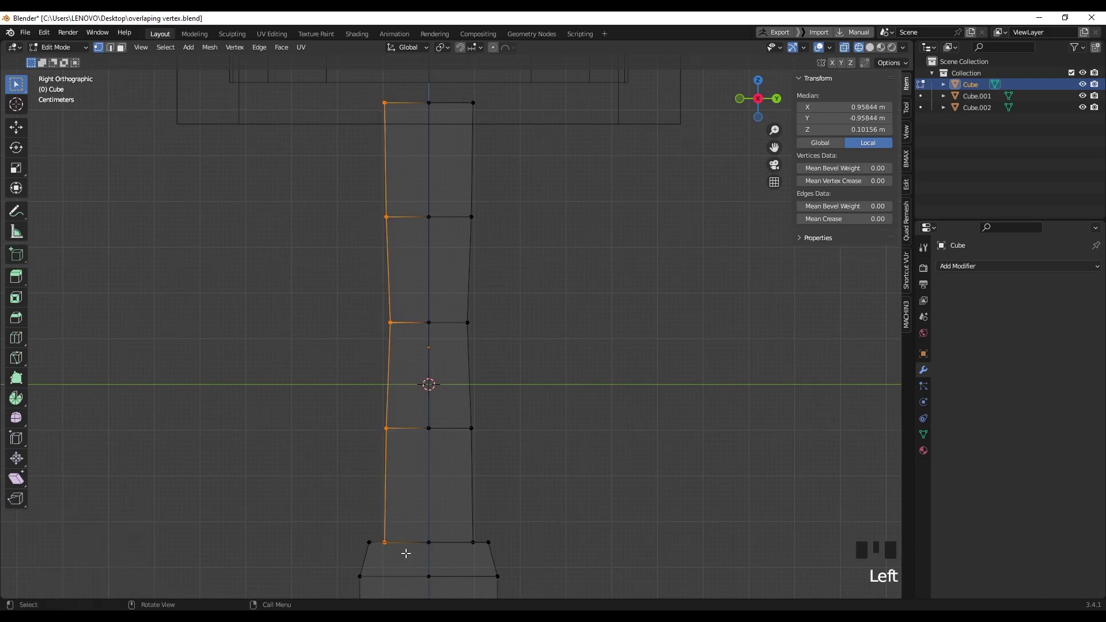
Scale the selected left grip vertex column to zero on Y so it lines up straight.
{"action": "key", "text": "s"}
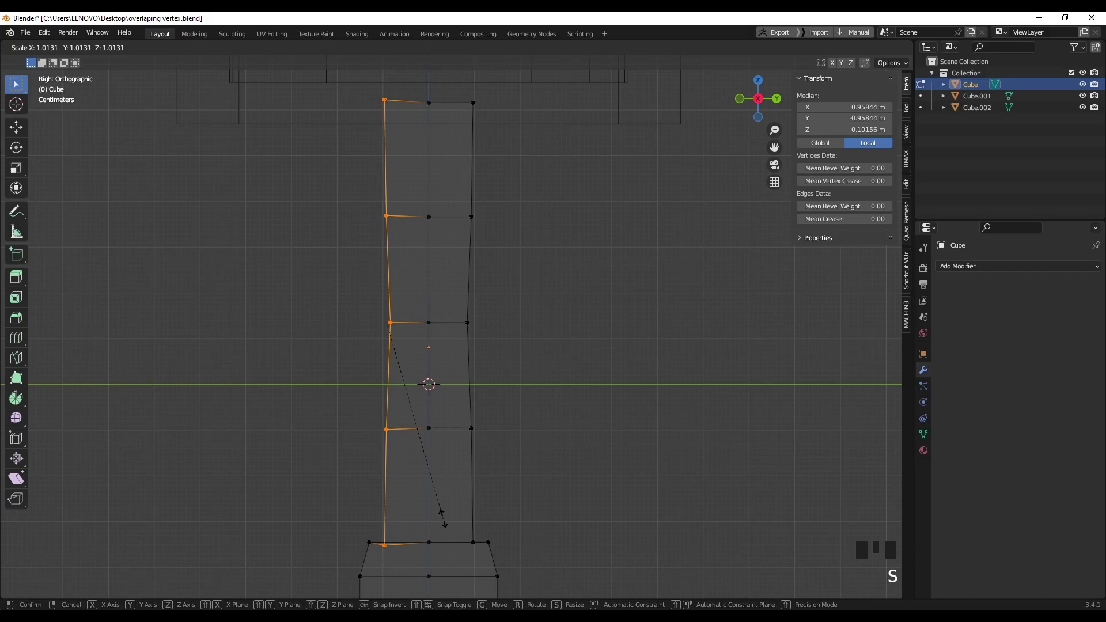
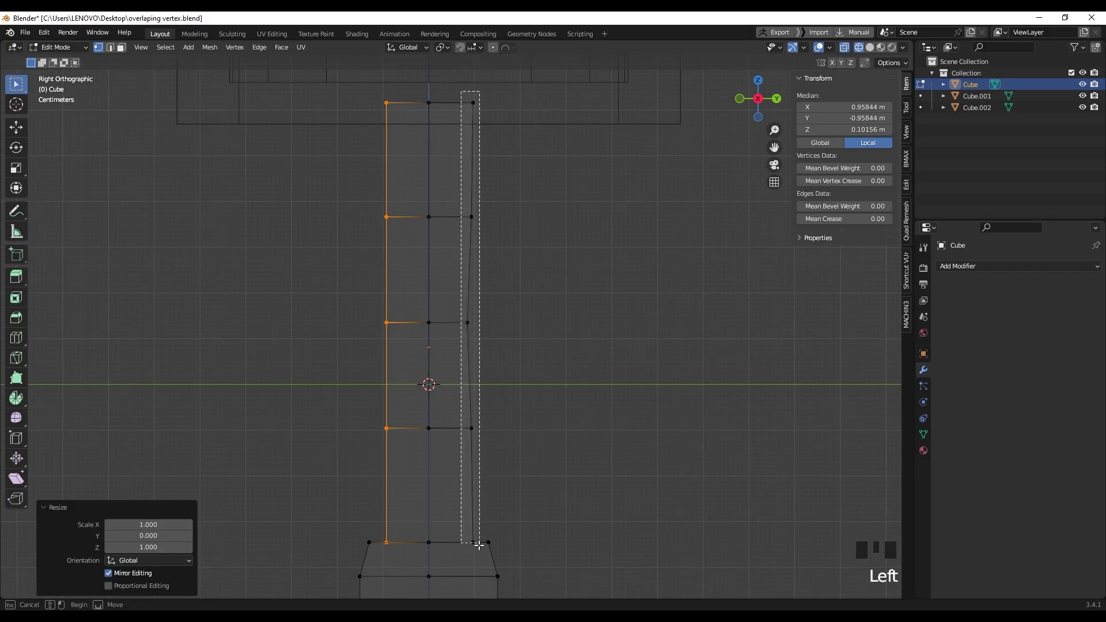
{"action": "key", "text": "shift+r"}
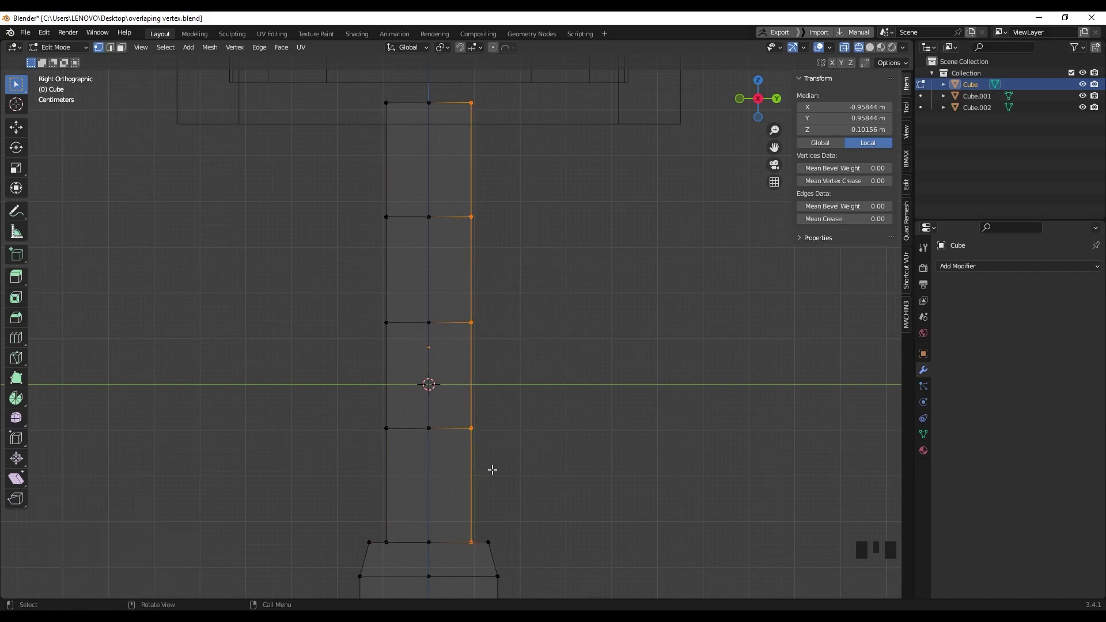
{"action": "scroll", "scroll_direction": "down", "scroll_amount": 3}
Select the crossguard Cube.001 and enter Edit Mode, viewing it at an angle.
{"action": "left_click", "coordinate": [399, 267]}
{"action": "key", "text": "Tab"}
{"action": "left_click", "coordinate": [404, 273]}
{"action": "left_click_drag", "start_coordinate": [415, 284], "coordinate": [421, 342]}
{"action": "key", "text": "Tab"}
{"action": "middle_click", "coordinate": [413, 353]}
{"action": "left_click_drag", "start_coordinate": [355, 237], "coordinate": [362, 248]}
Flatten the crossguard's left end column to zero on Y, then select the right end vertices.
{"action": "left_click_drag", "start_coordinate": [449, 384], "coordinate": [446, 384]}
{"action": "key", "text": "s"}
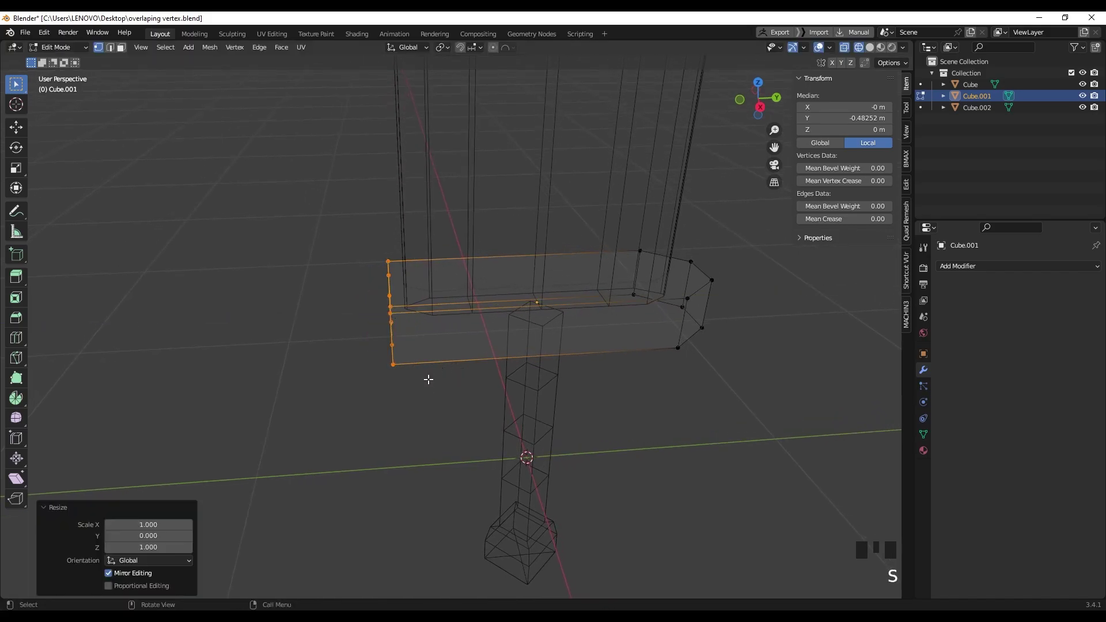
{"action": "left_click_drag", "start_coordinate": [629, 295], "coordinate": [639, 255]}
{"action": "left_click", "coordinate": [639, 255]}
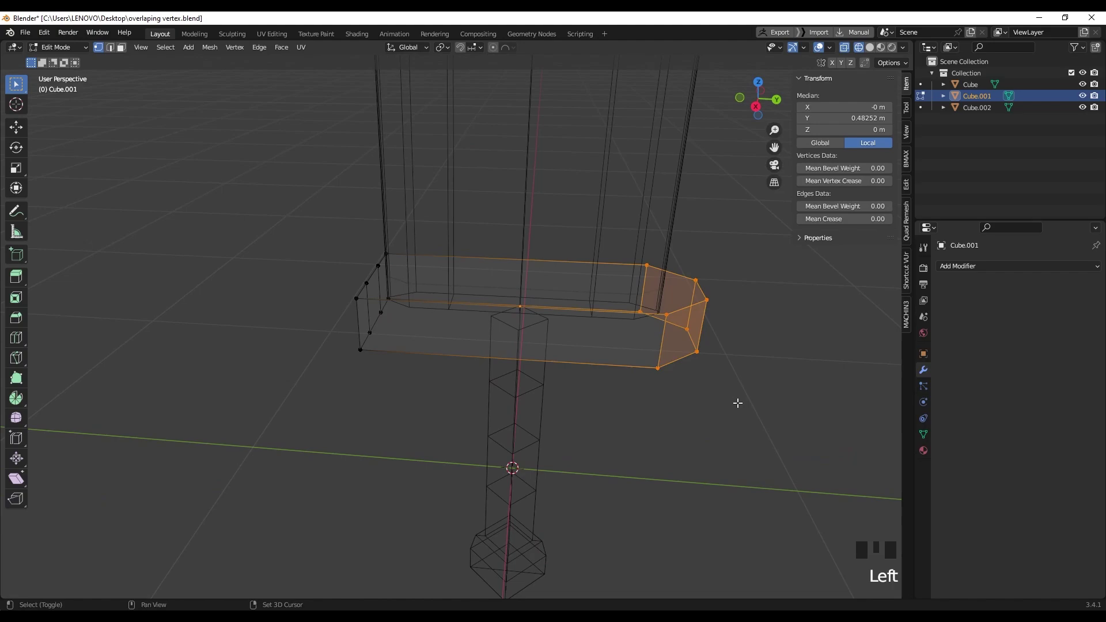